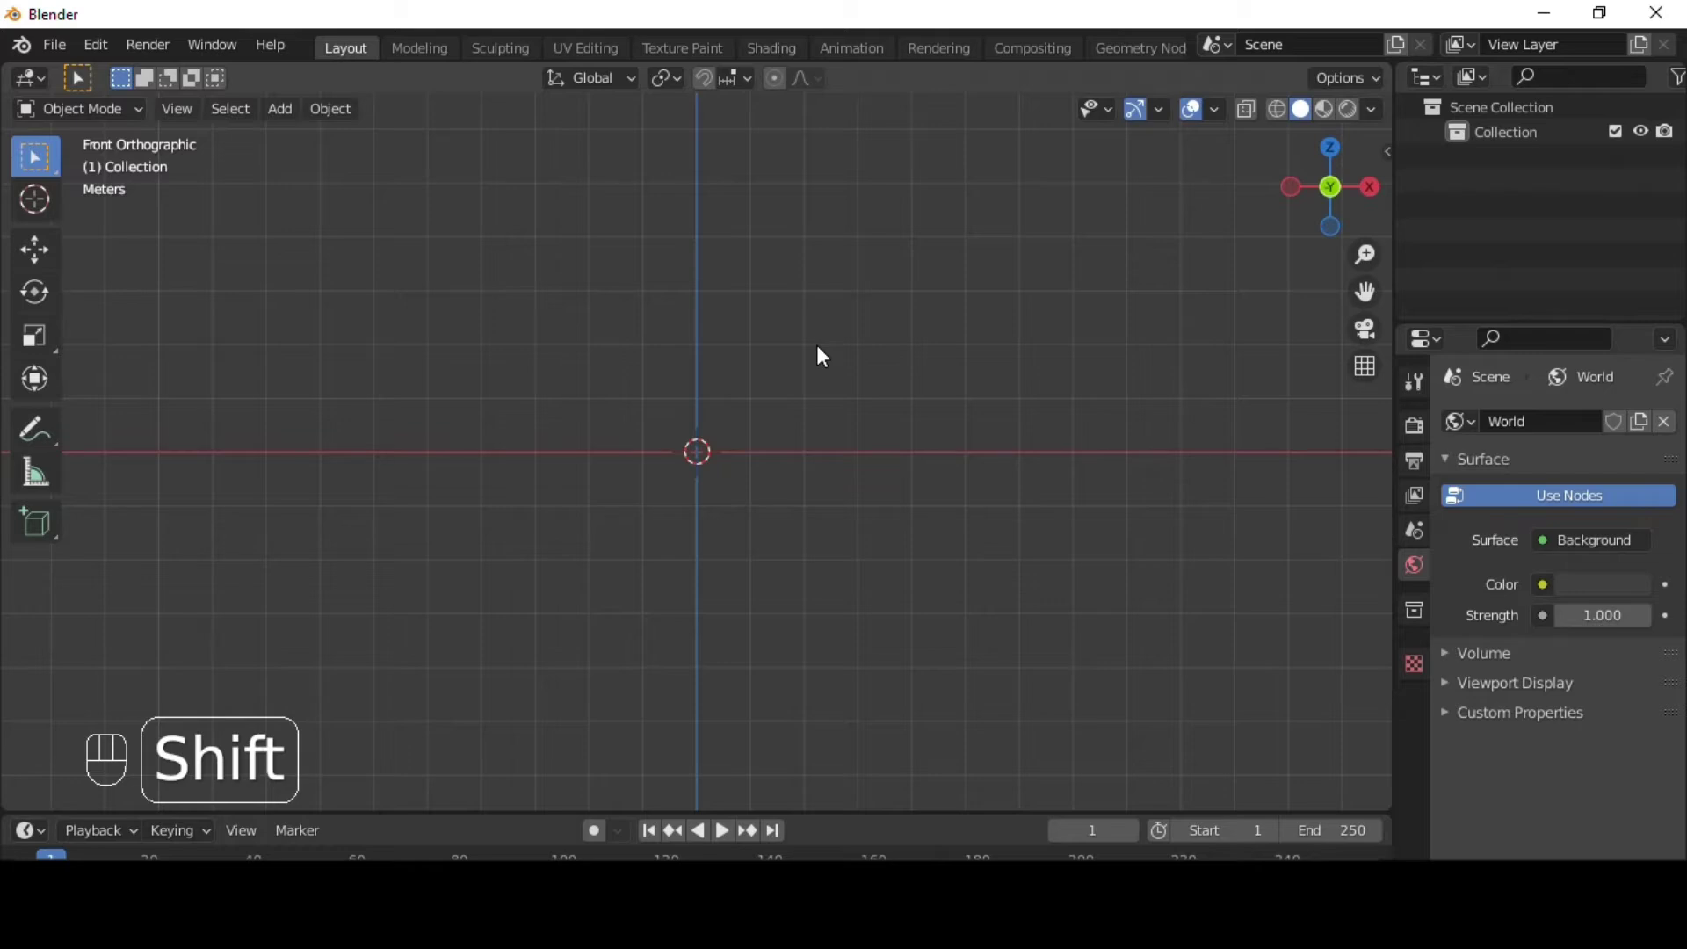
- Bring up the add-object menu to insert a Sapling Tree Gen tree
{"action": "key", "text": "shift+a"}
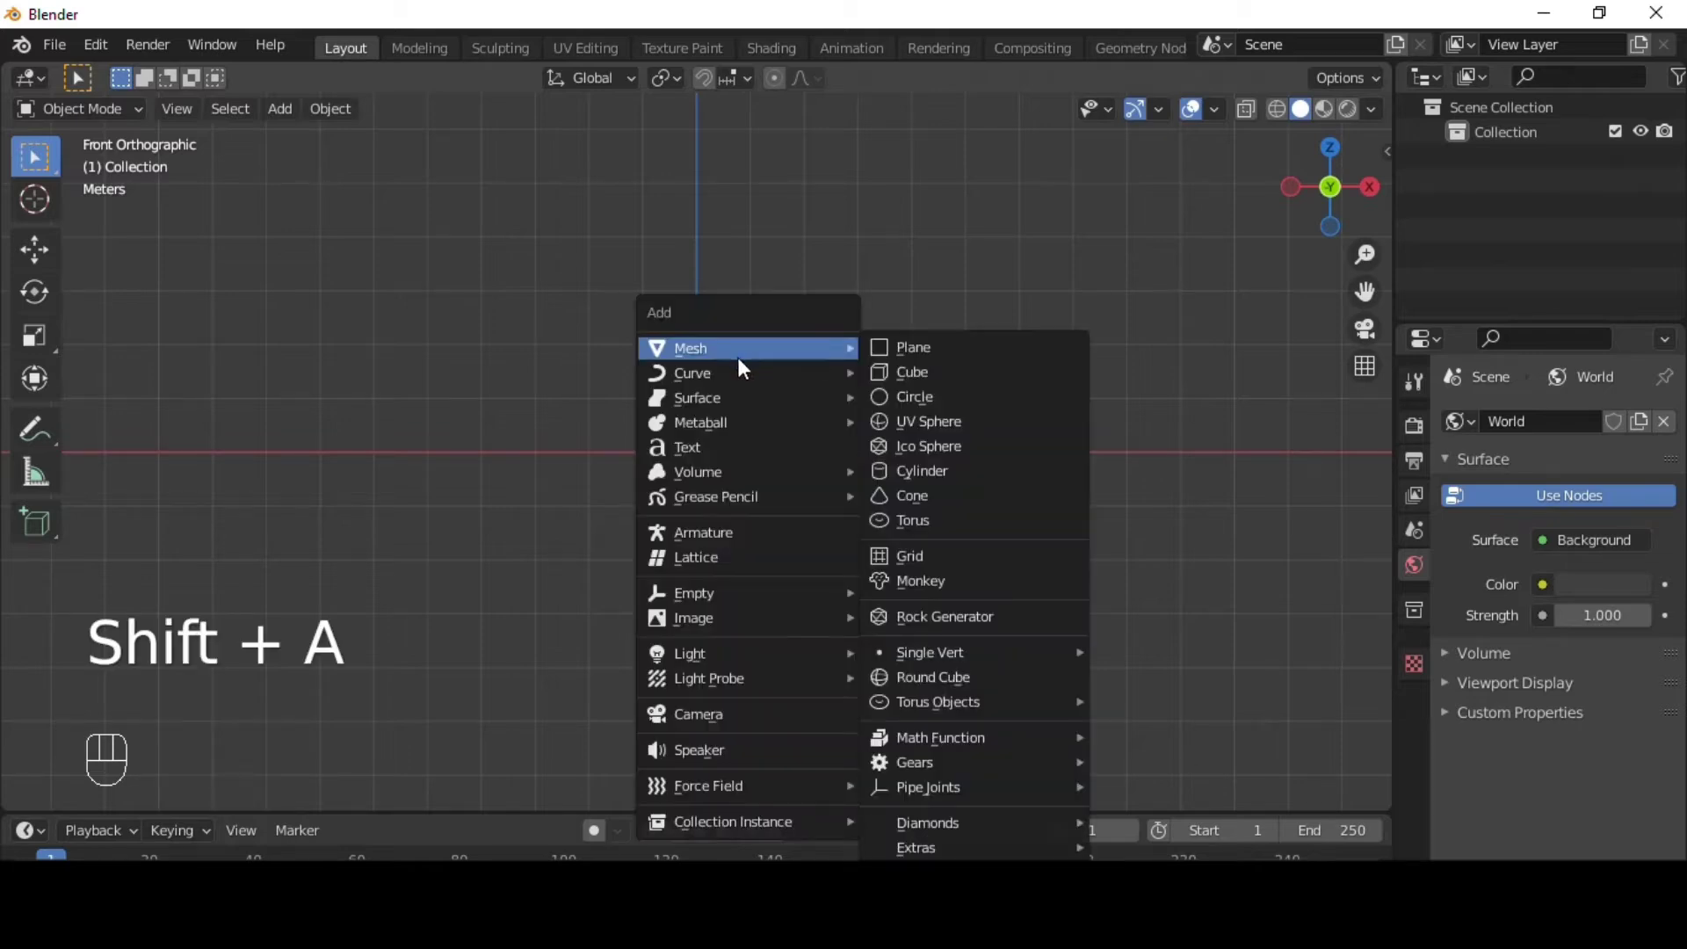
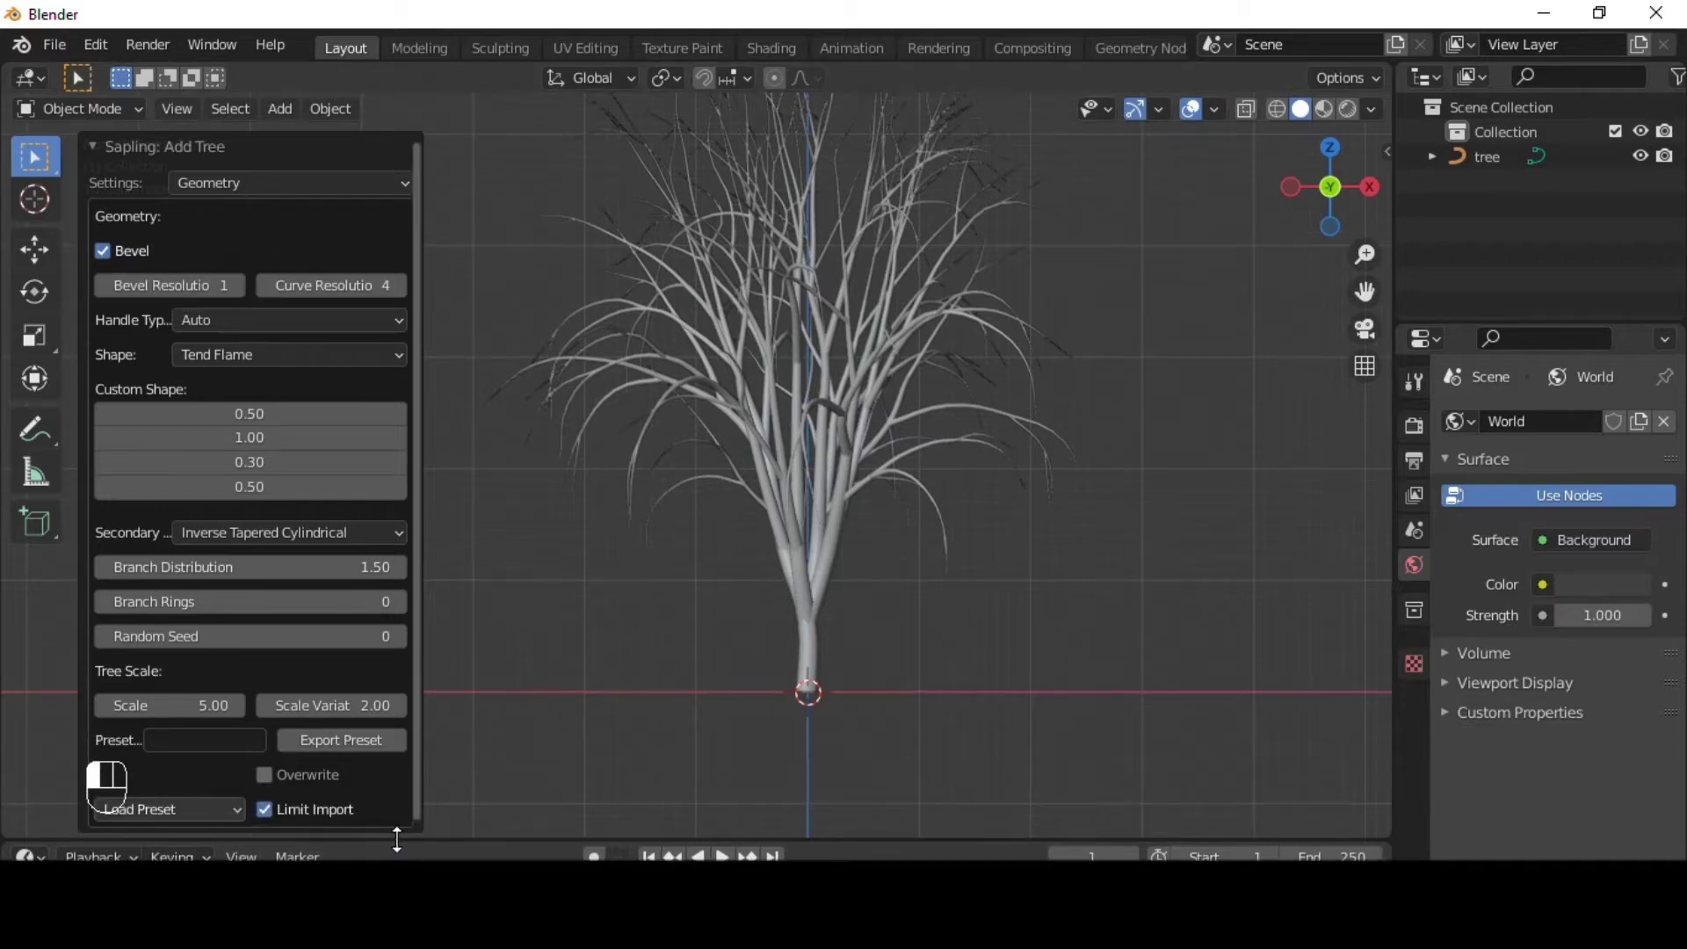
- Orbit and zoom around the tree to inspect the thinner trunk and cylindrical shape
{"action": "left_click_drag", "start_coordinate": [178, 825], "coordinate": [570, 628]}
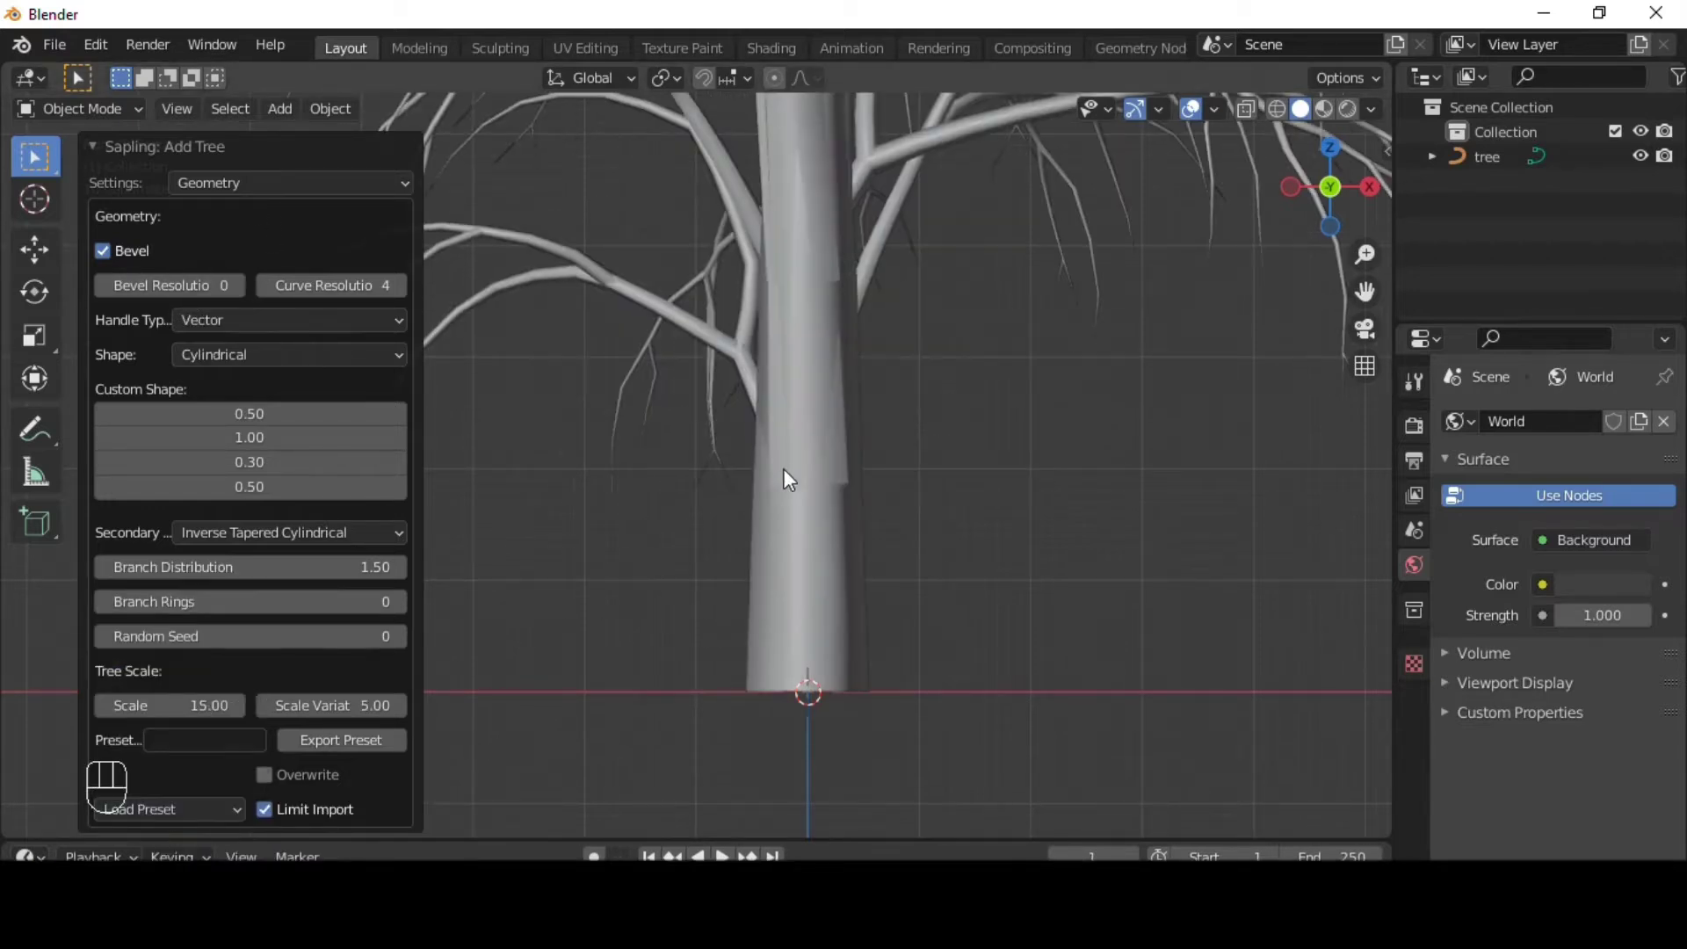
{"action": "left_click_drag", "start_coordinate": [227, 226], "coordinate": [706, 368]}
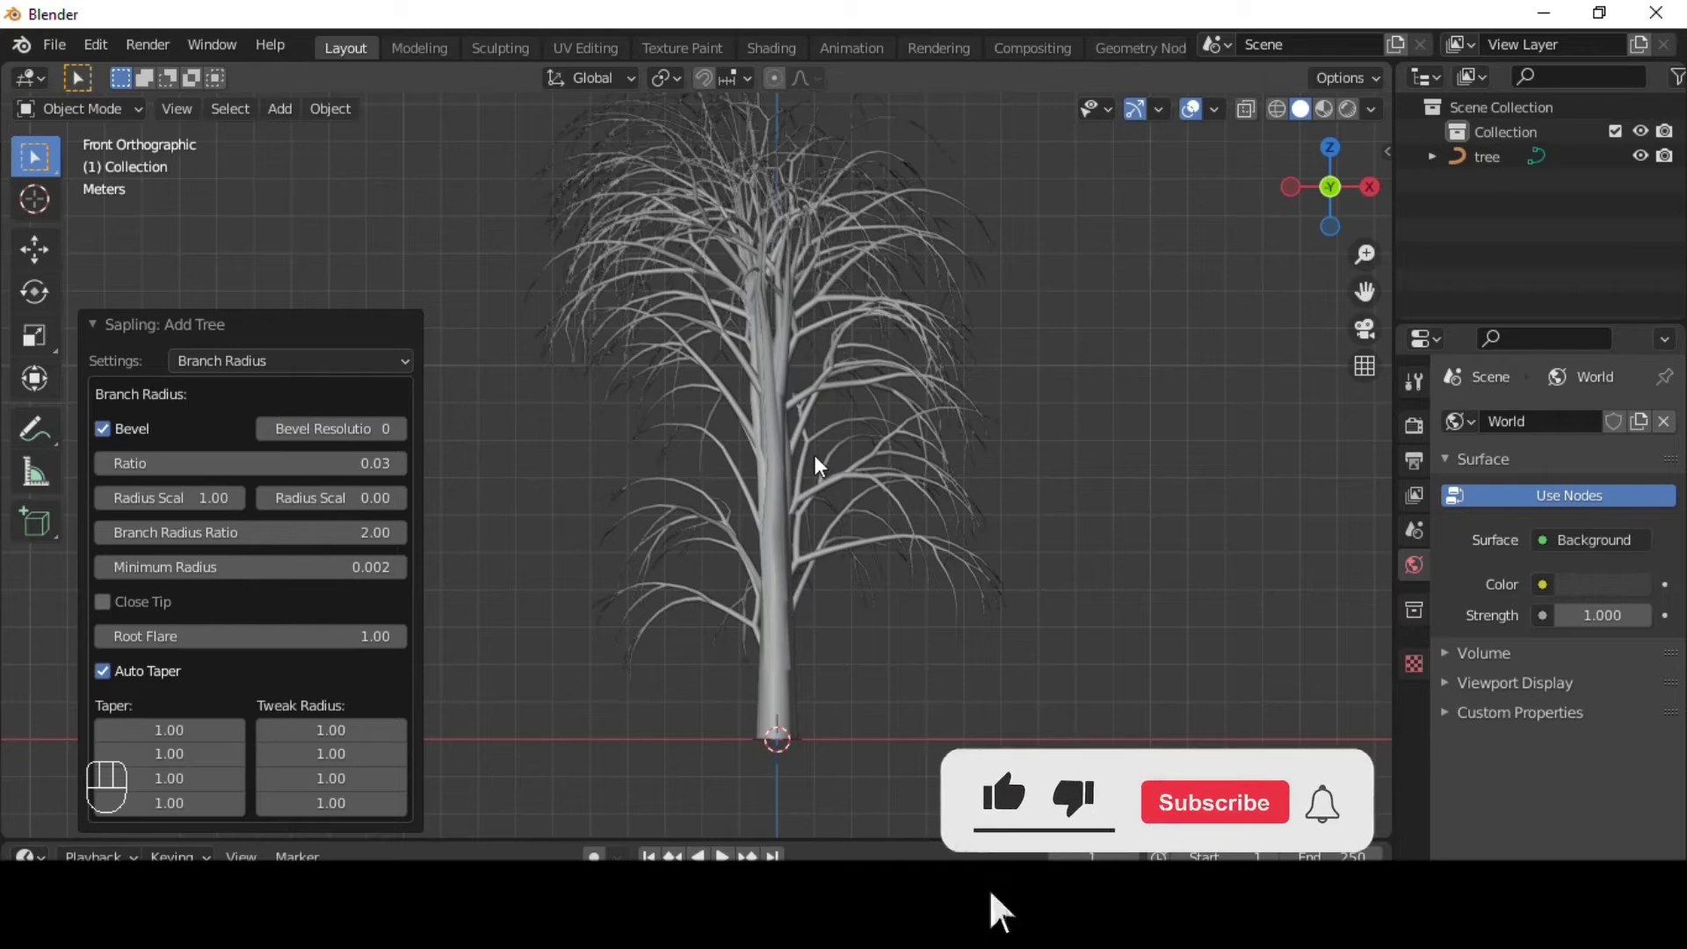
{"action": "middle_click", "coordinate": [805, 399]}
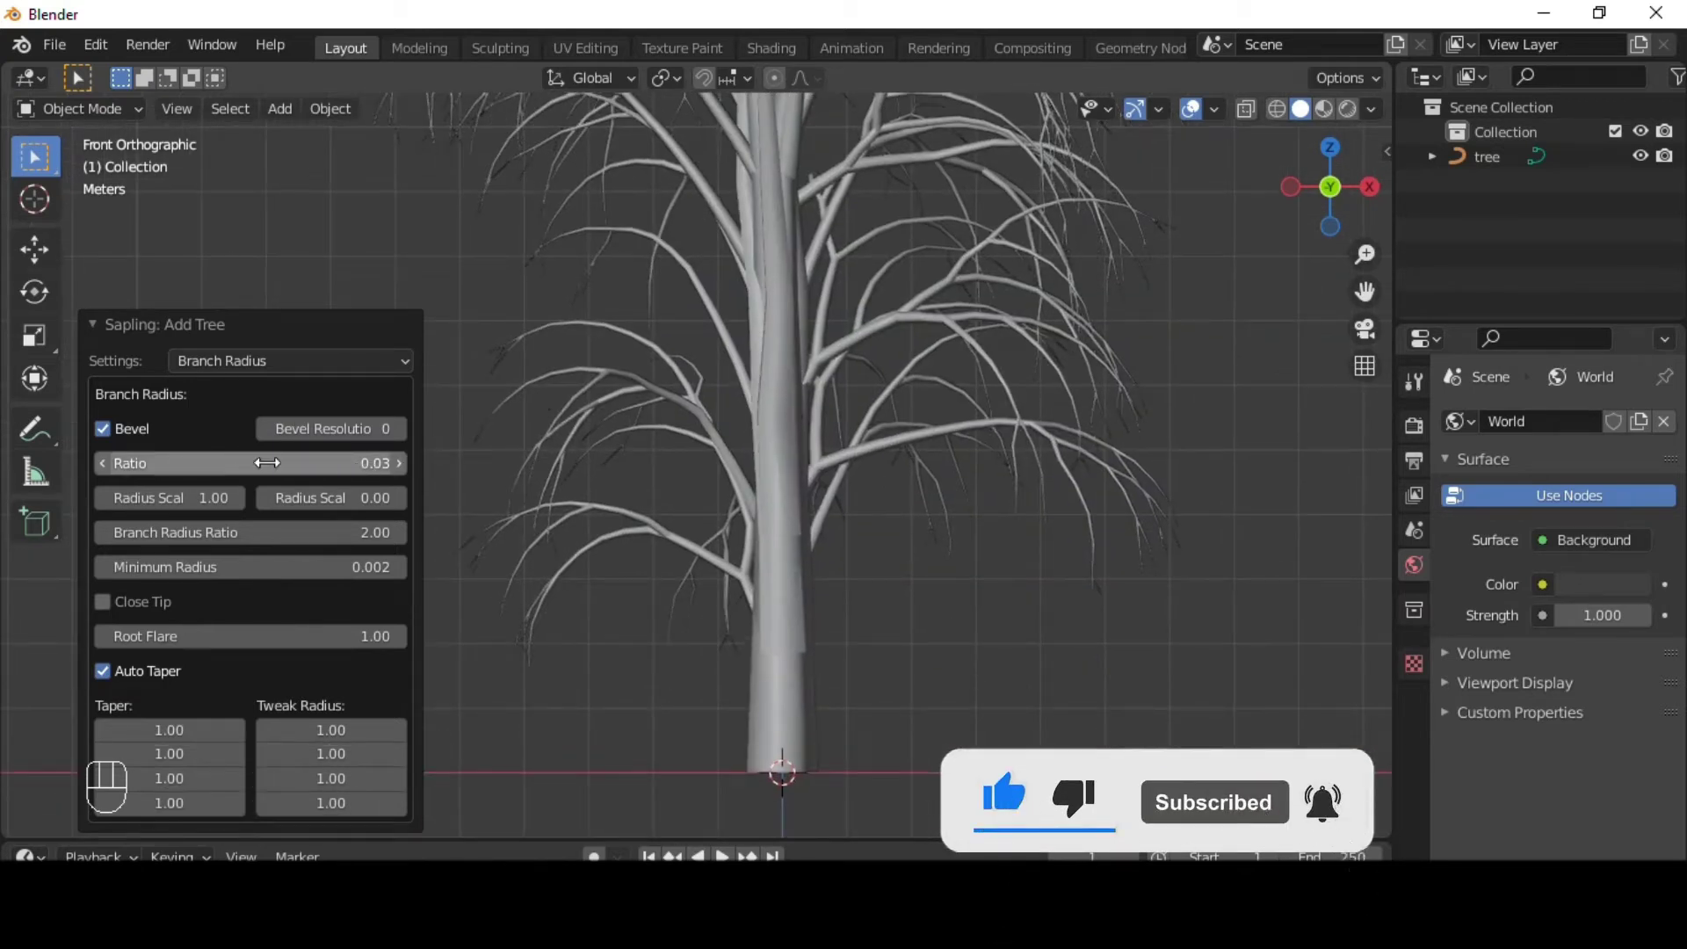
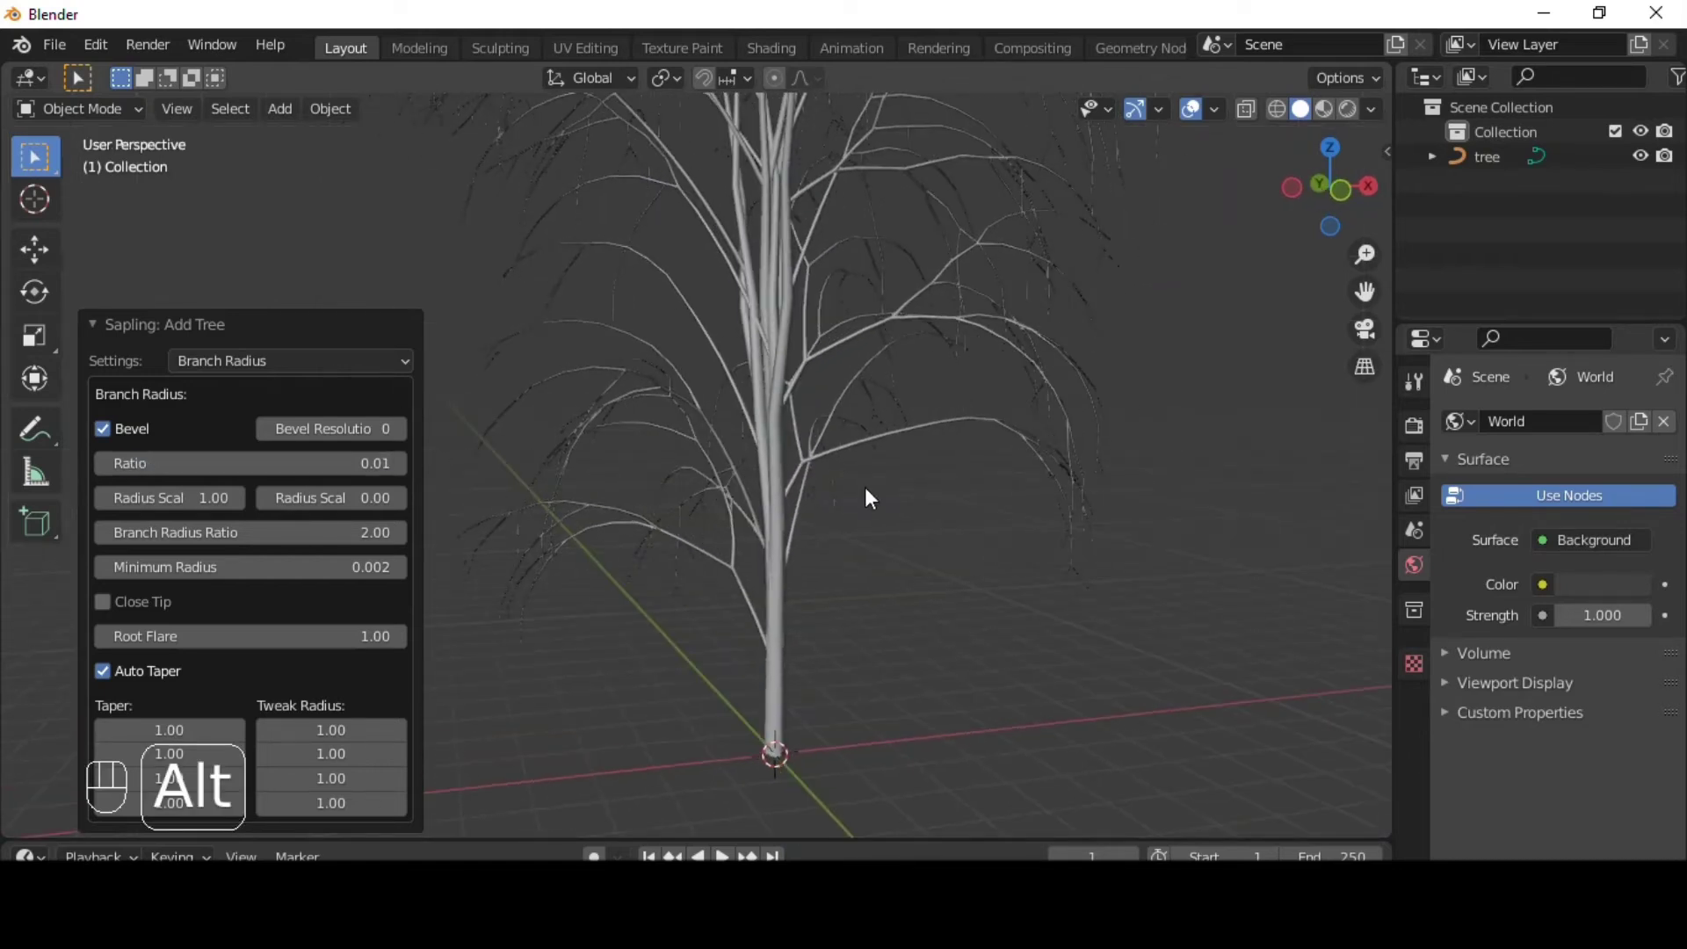
{"action": "middle_click", "coordinate": [867, 447]}
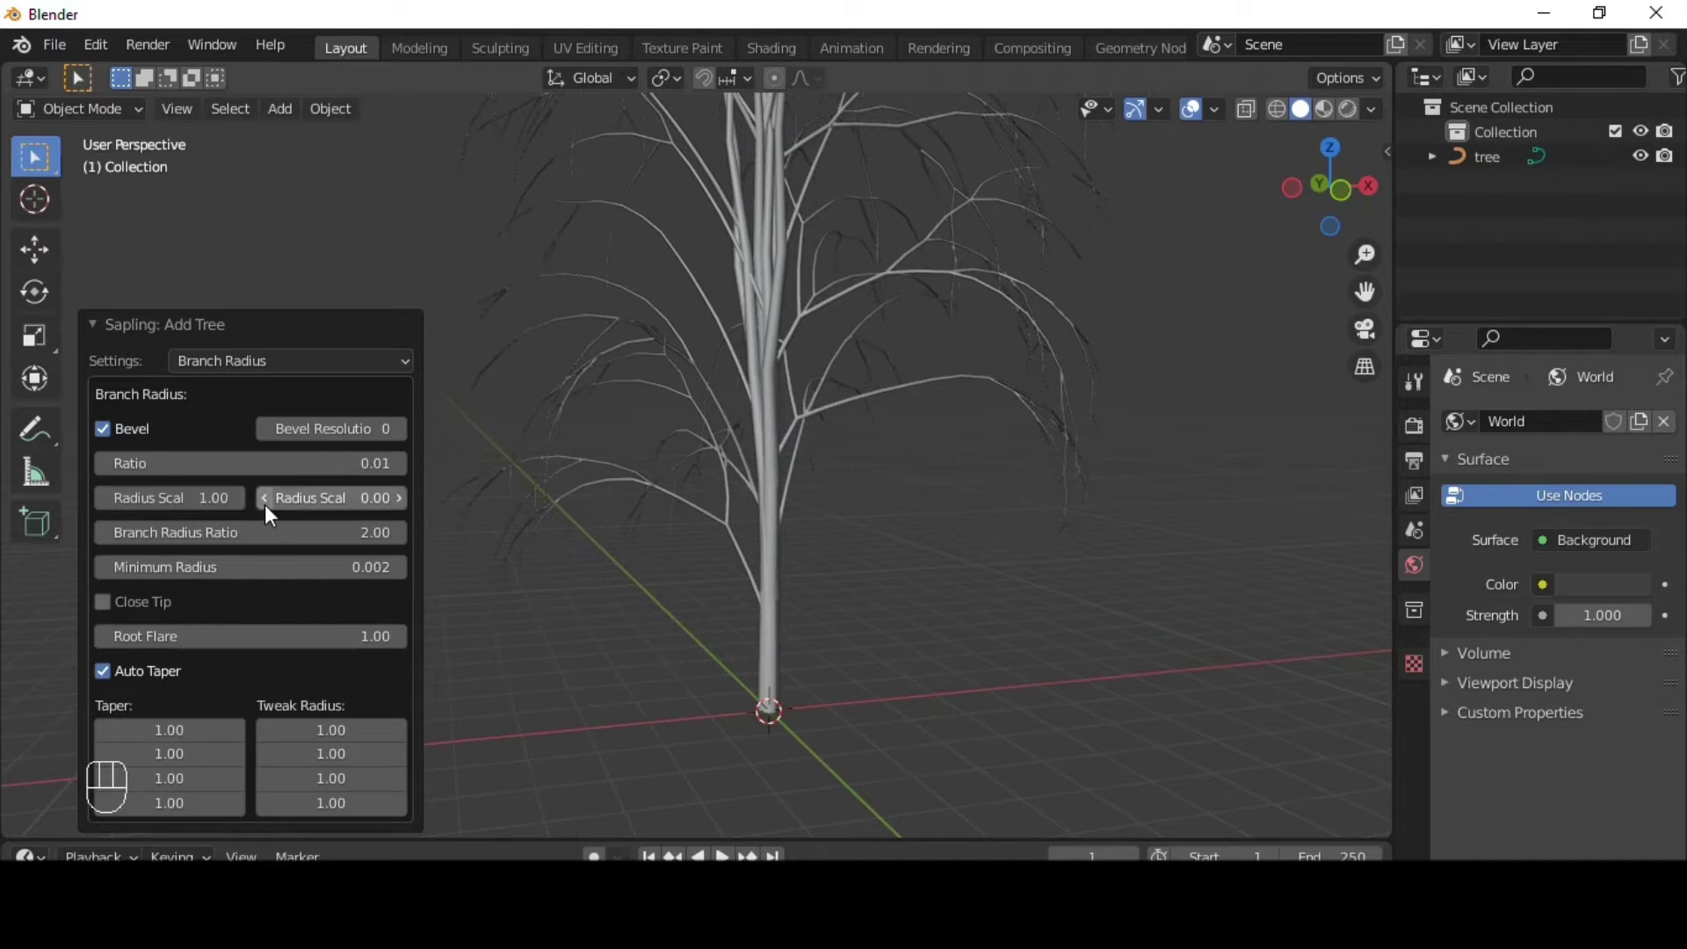
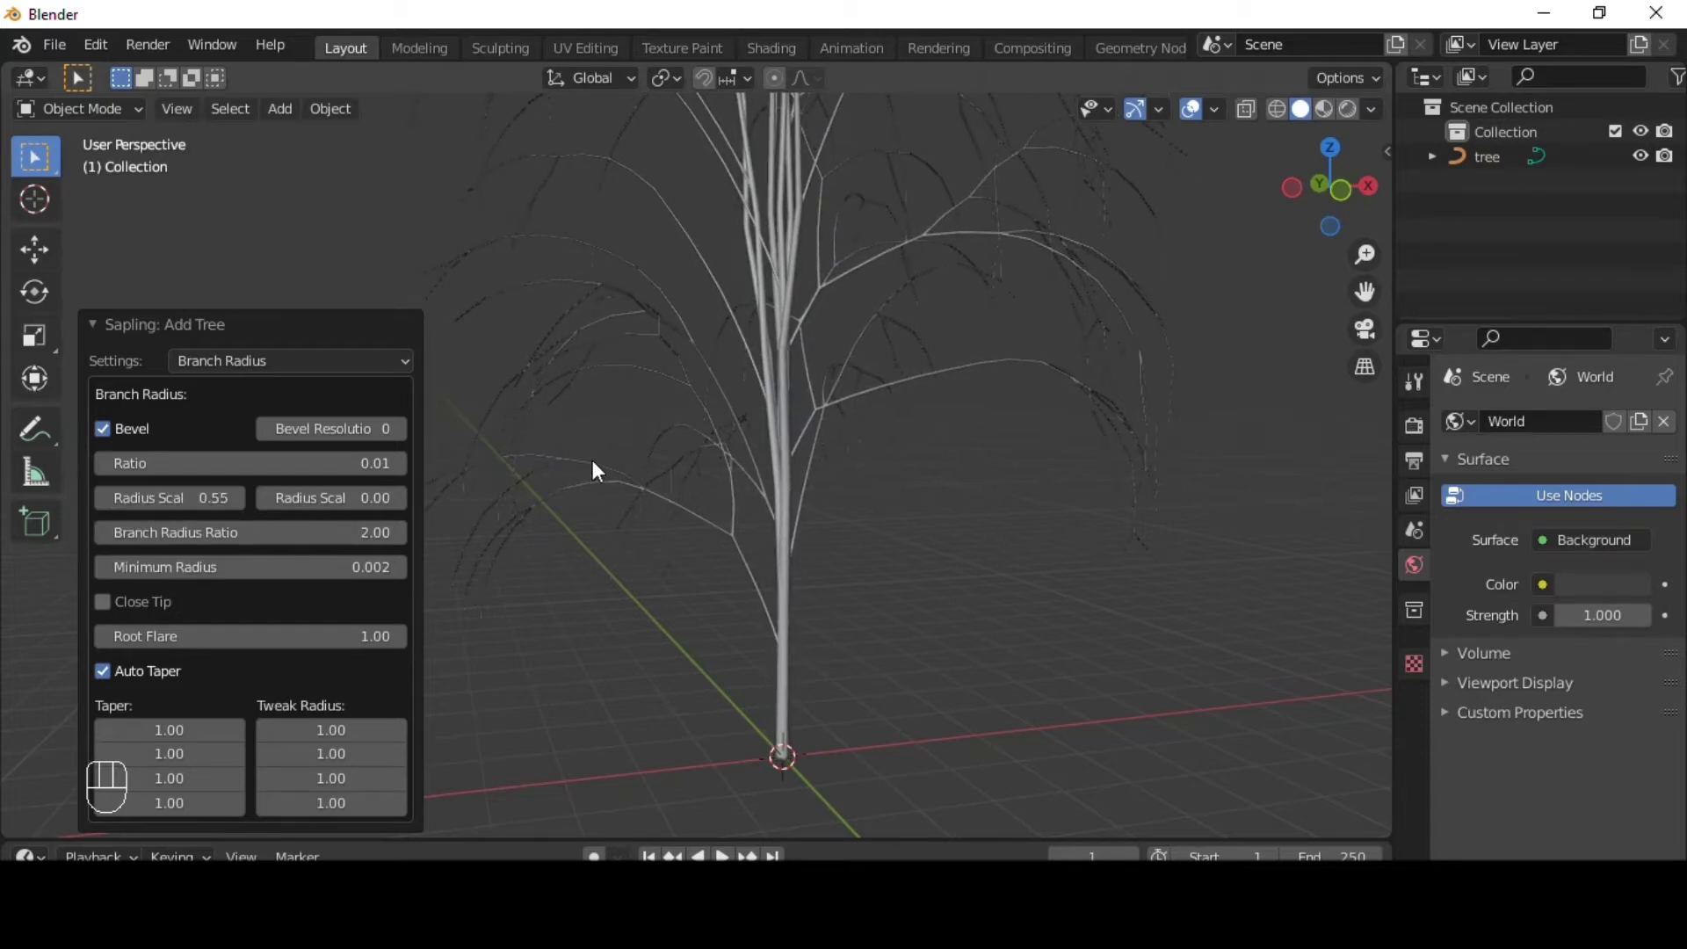
{"action": "left_click_drag", "start_coordinate": [832, 461], "coordinate": [795, 474]}
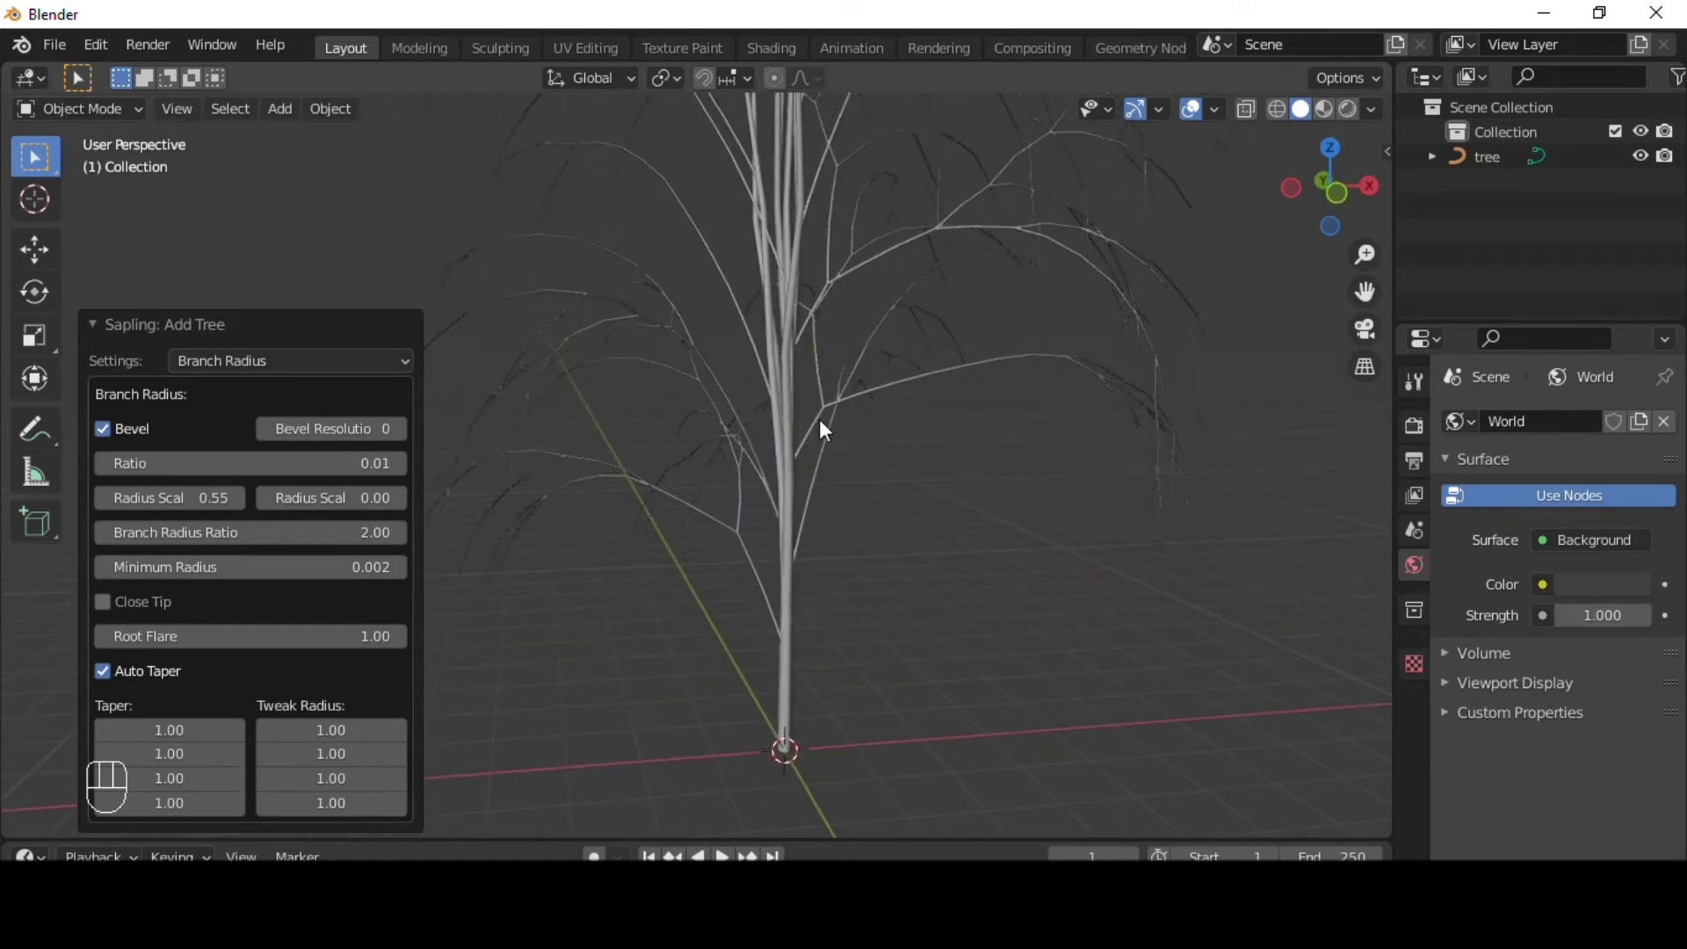
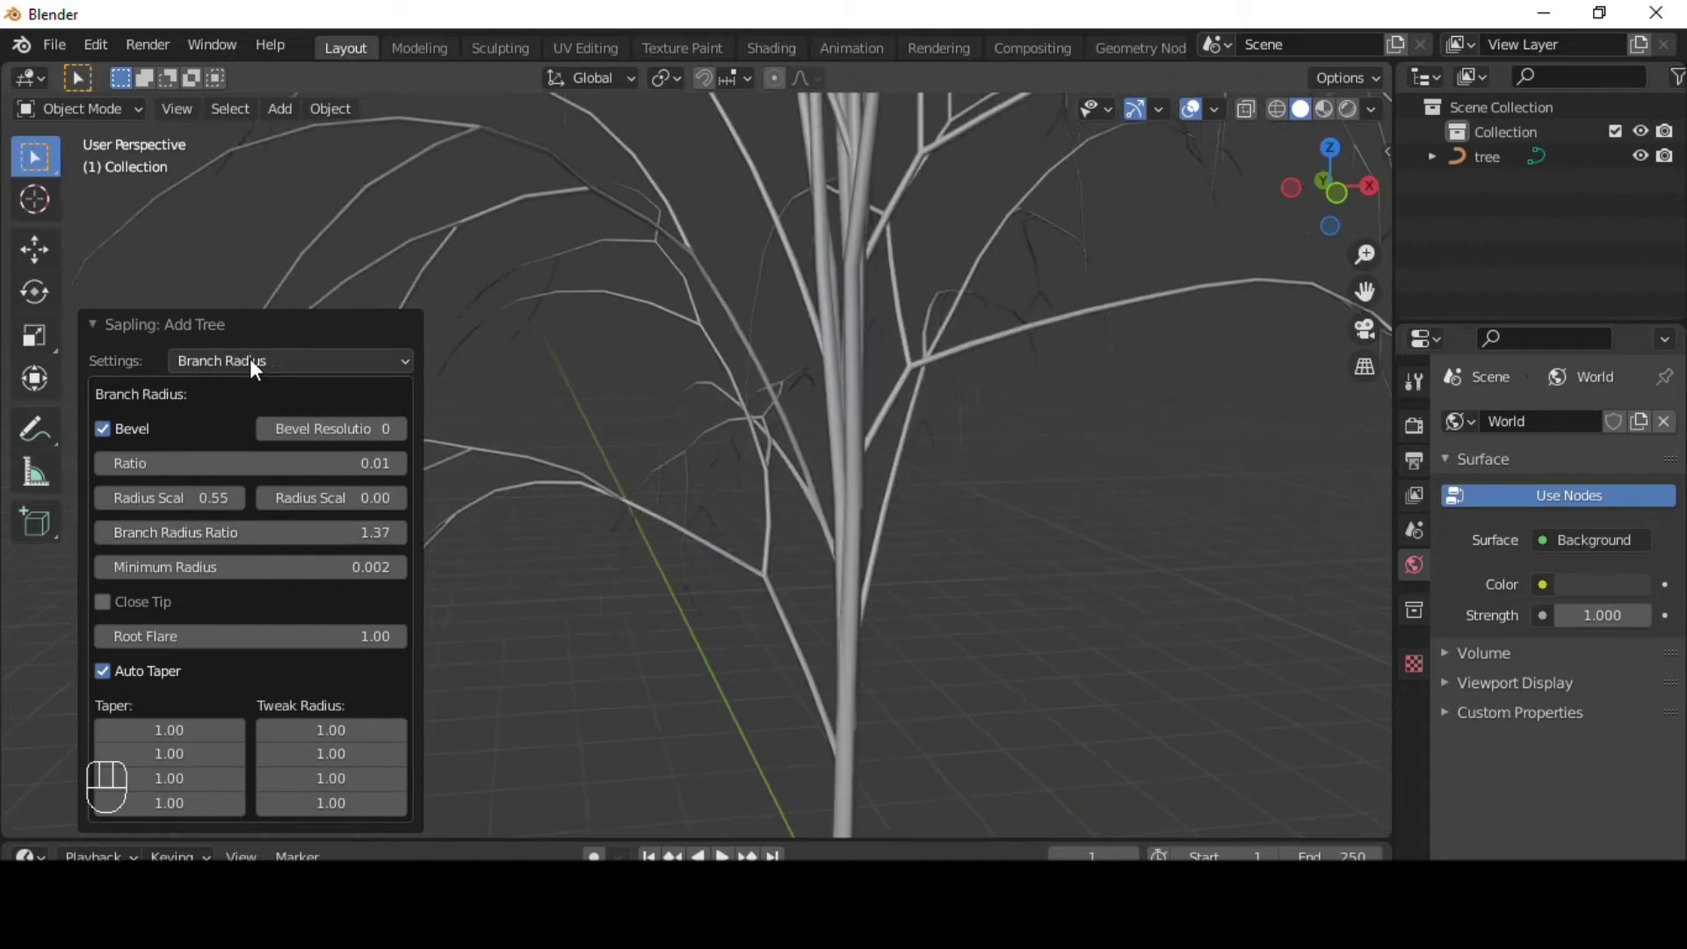
- Switch the Sapling settings category to Branch Splitting
{"action": "left_click", "coordinate": [227, 370]}
{"action": "left_click_drag", "start_coordinate": [225, 370], "coordinate": [278, 458]}
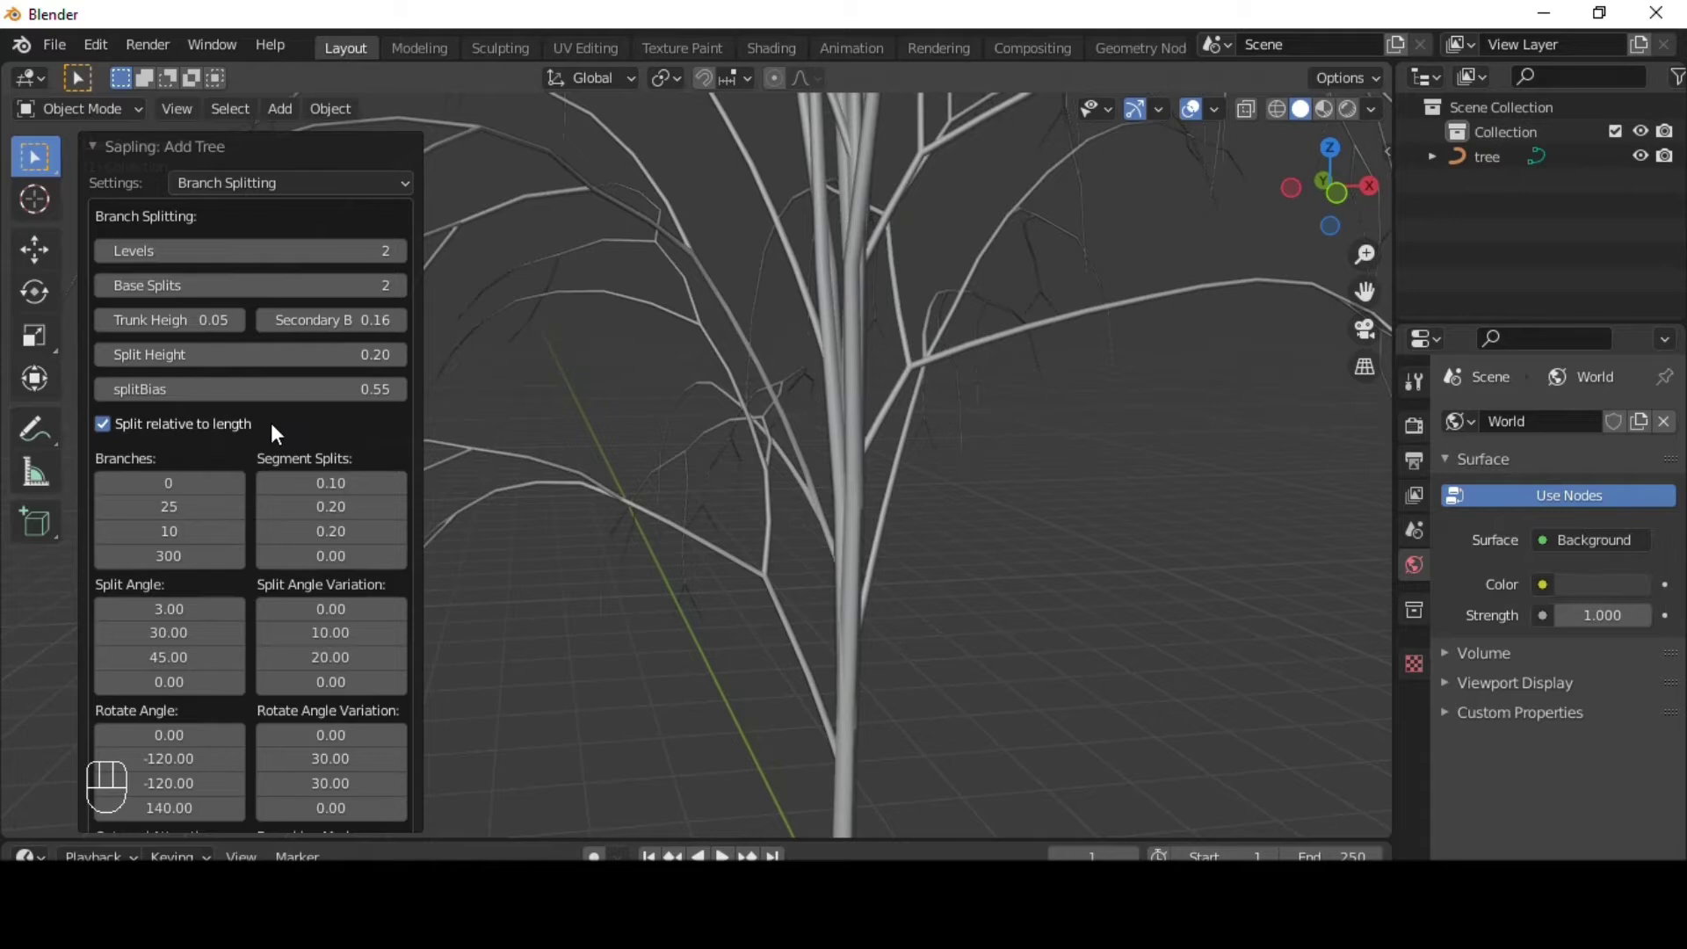
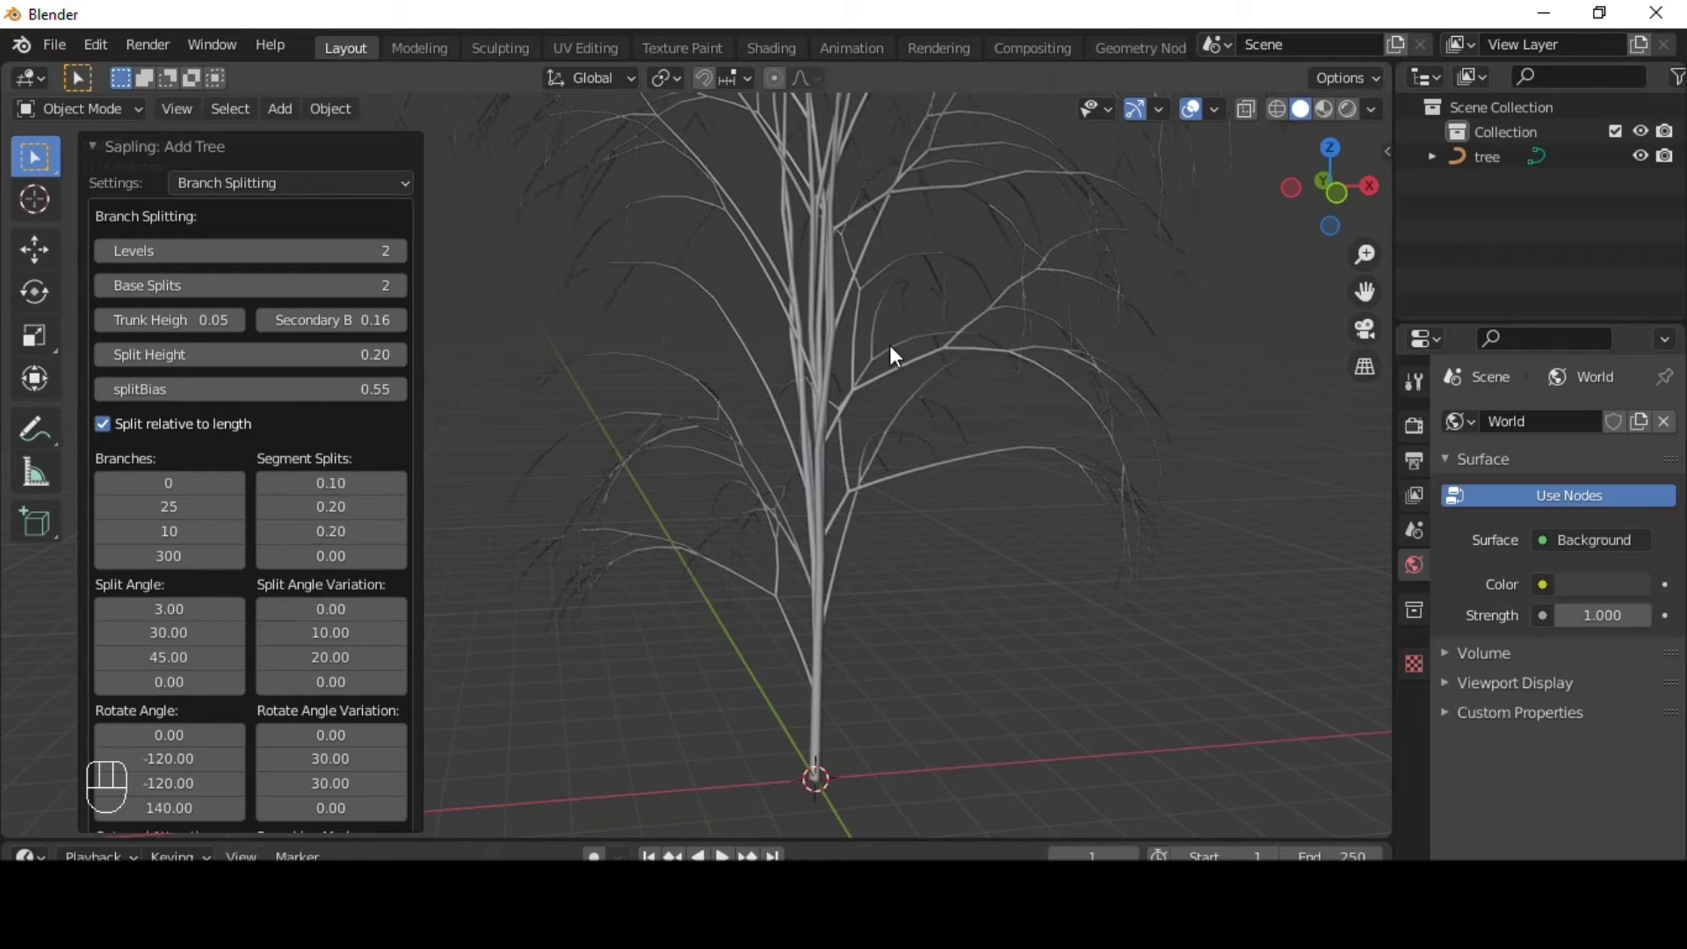
{"action": "left_click_drag", "start_coordinate": [998, 368], "coordinate": [884, 399]}
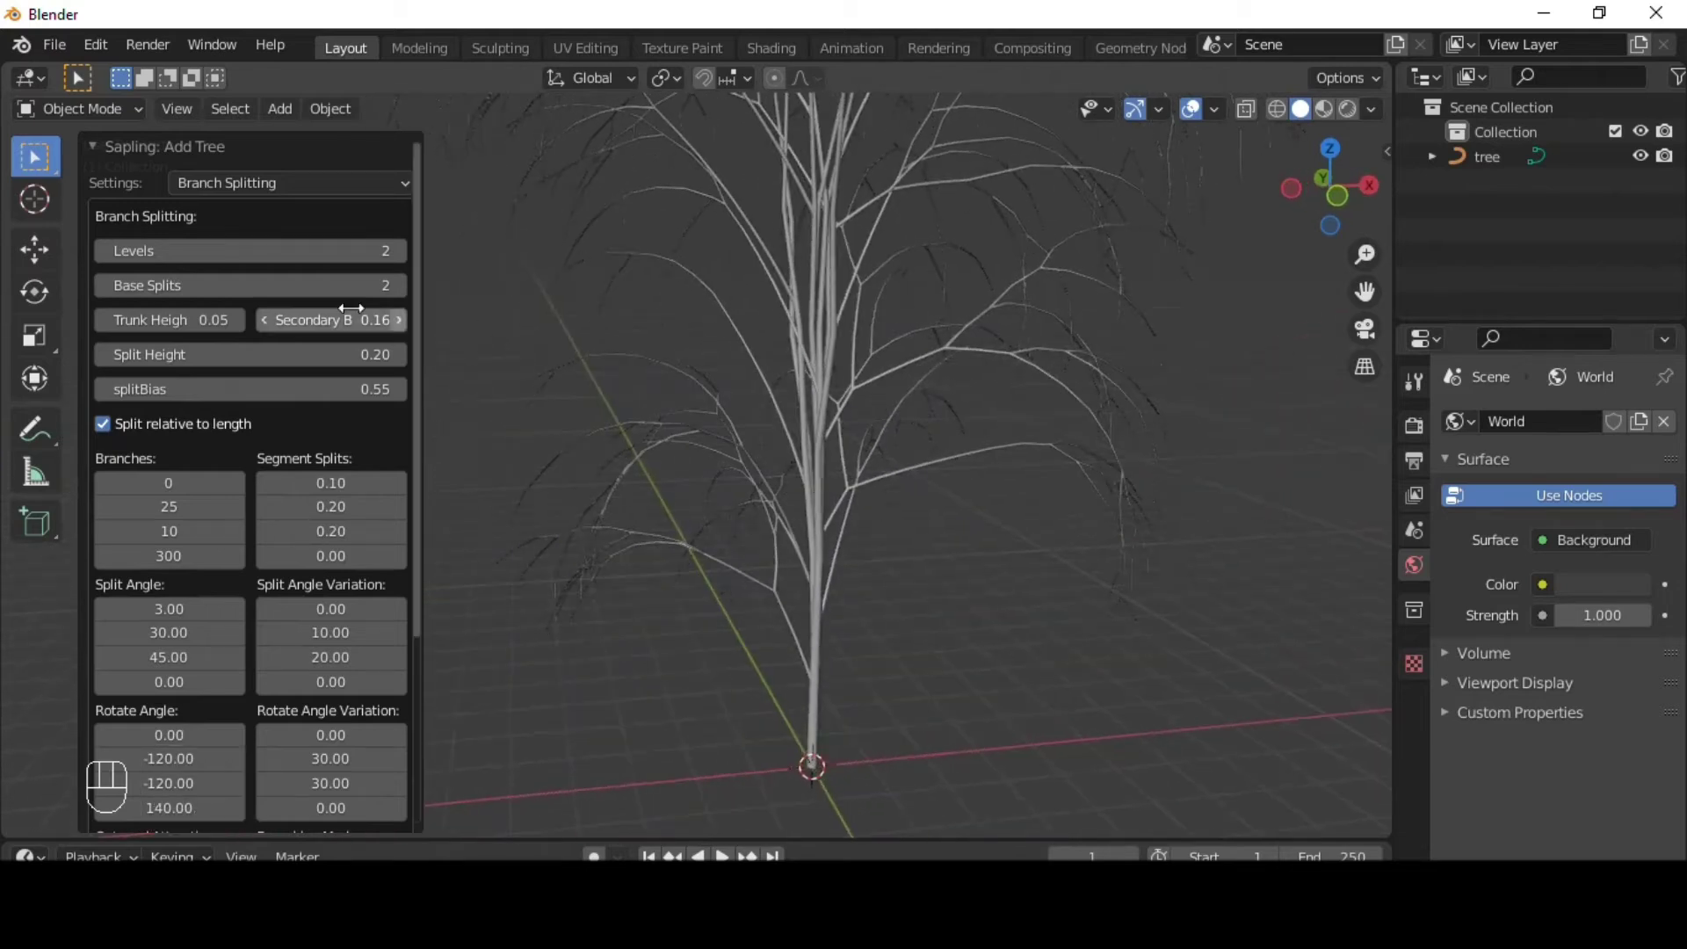
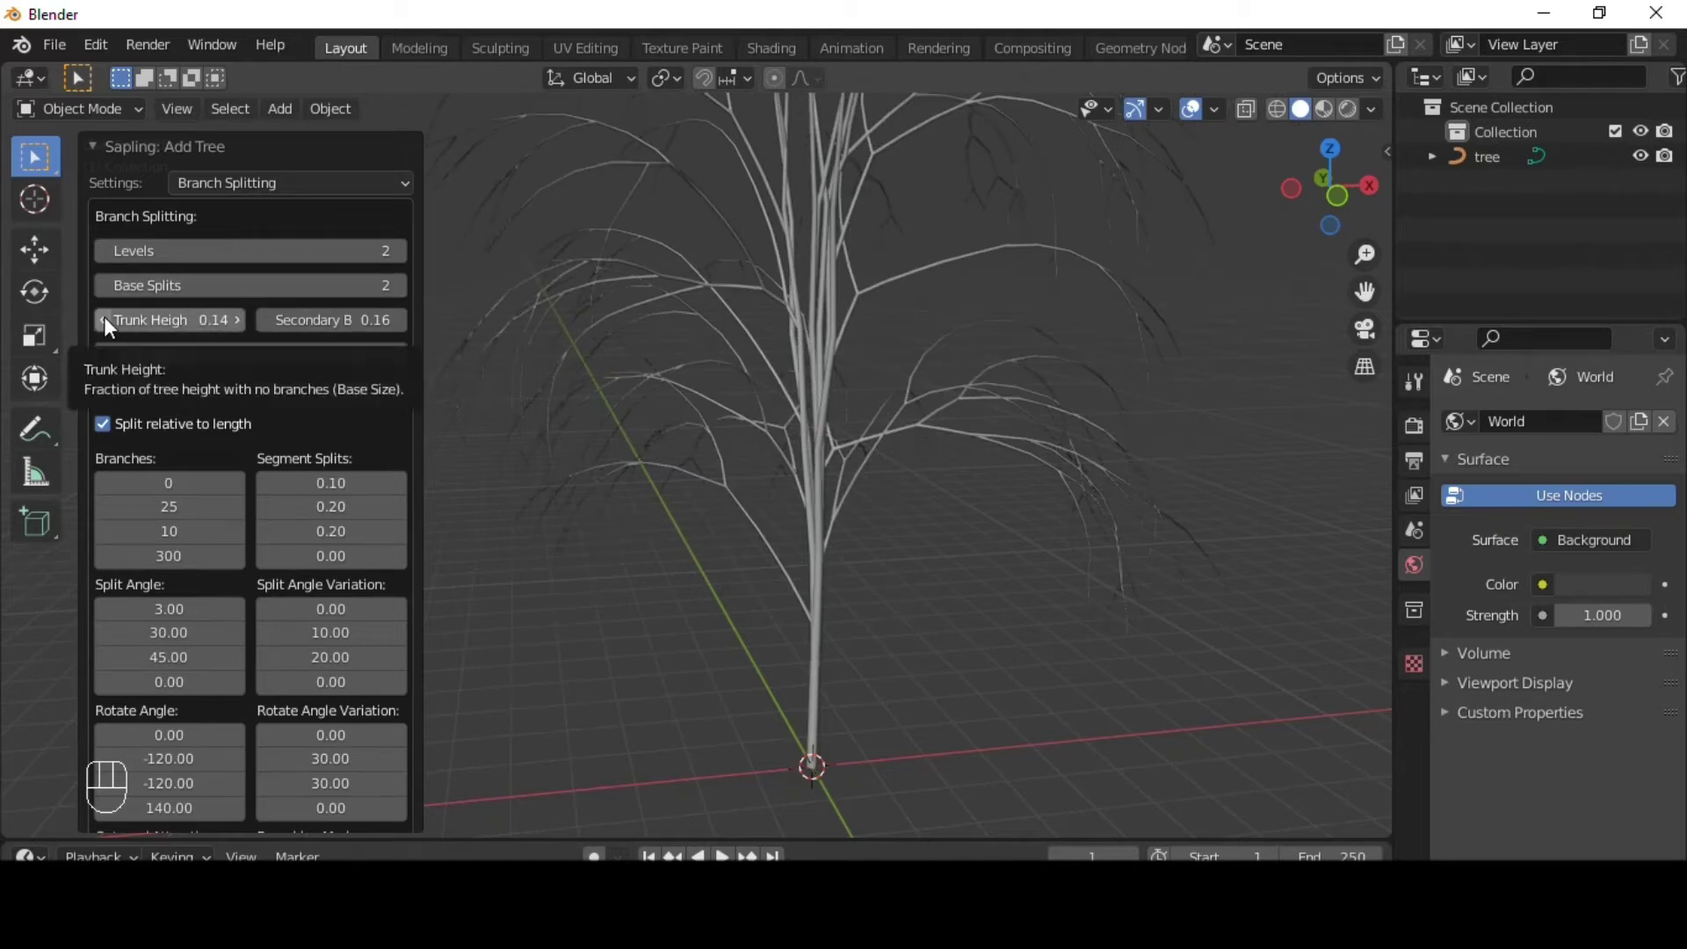
- Lower the trunk height to 0.11 and check the result from another angle
{"action": "left_click", "coordinate": [112, 328]}
{"action": "left_click", "coordinate": [112, 328]}
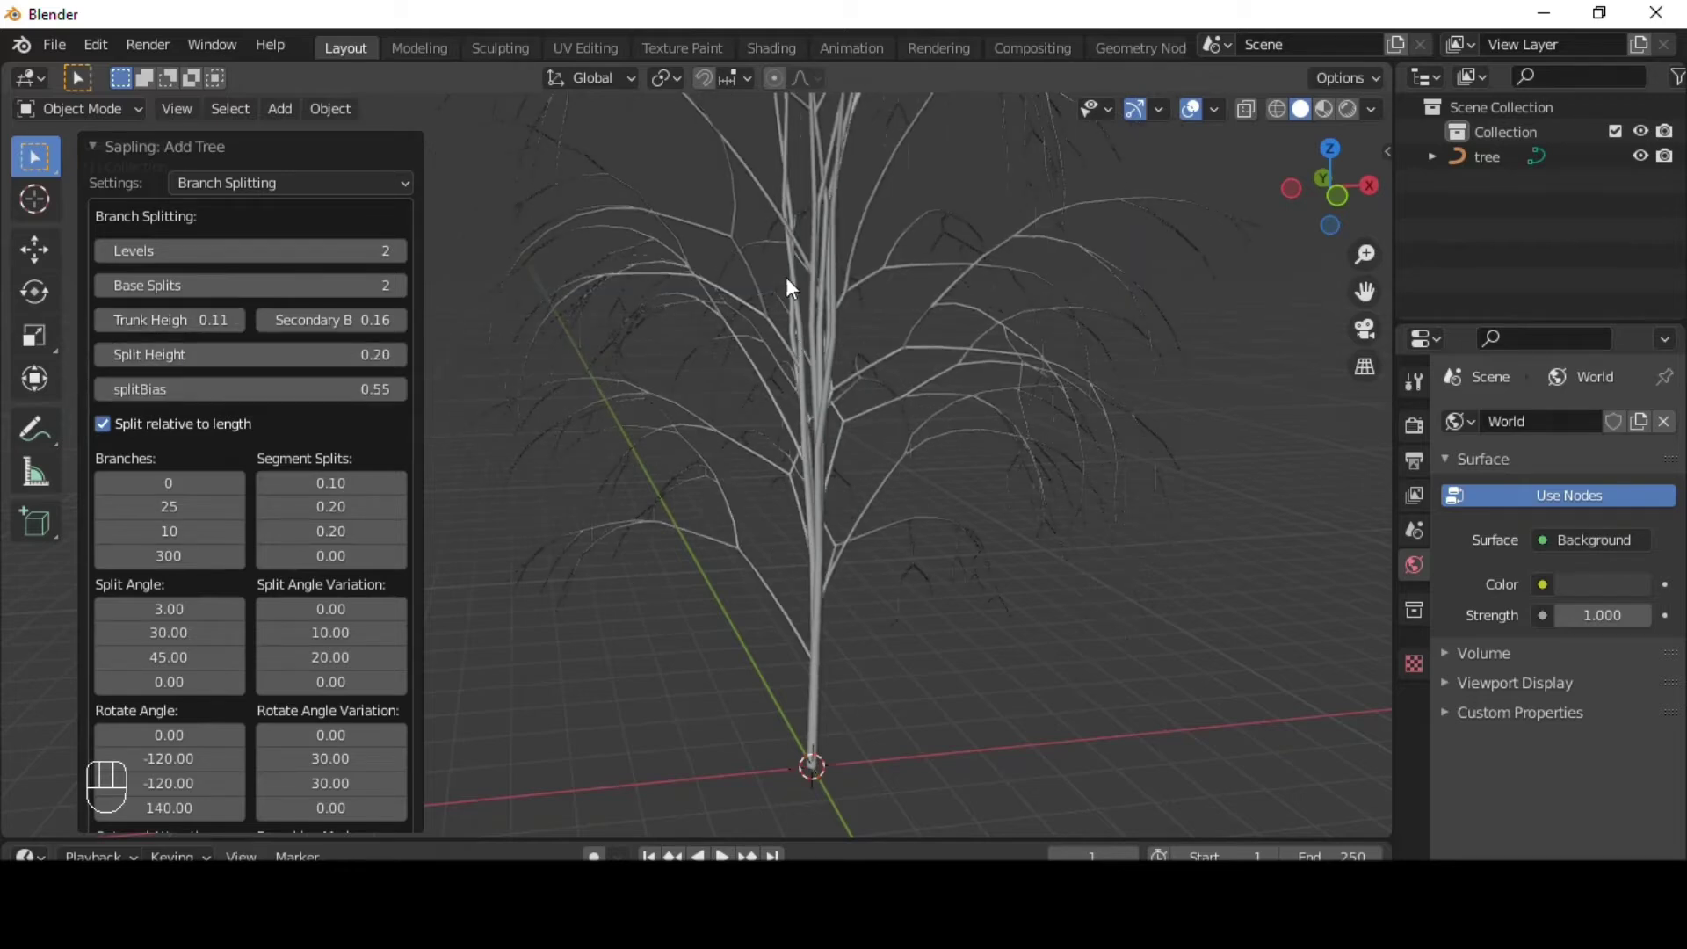
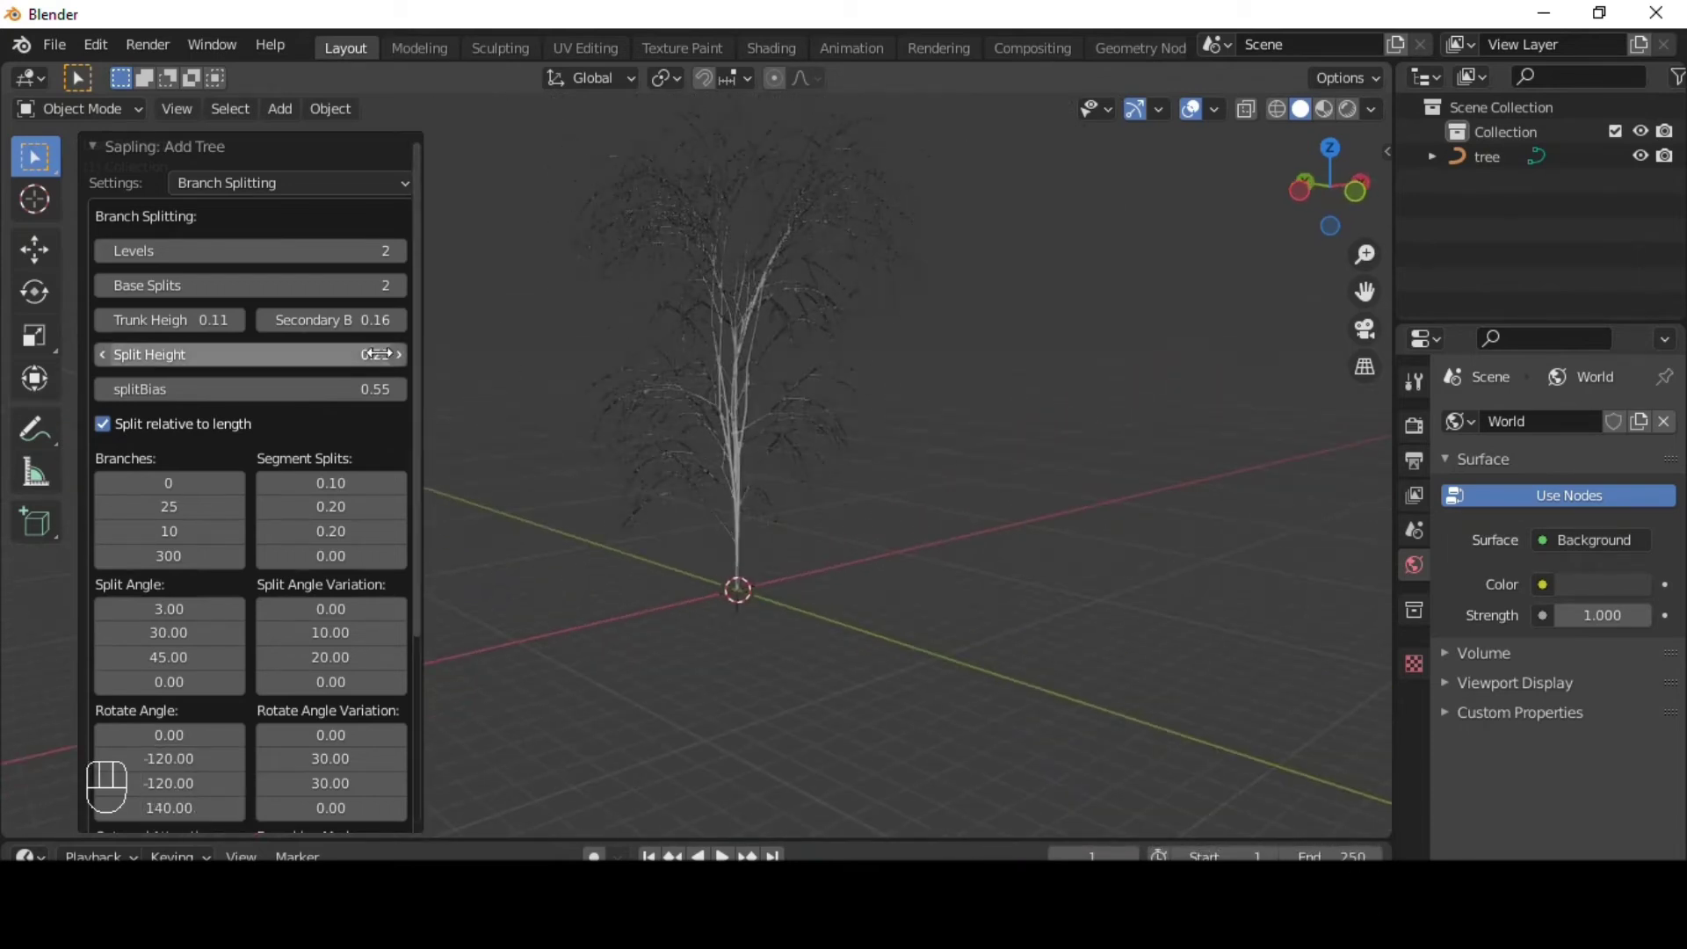
{"action": "middle_click", "coordinate": [698, 349]}
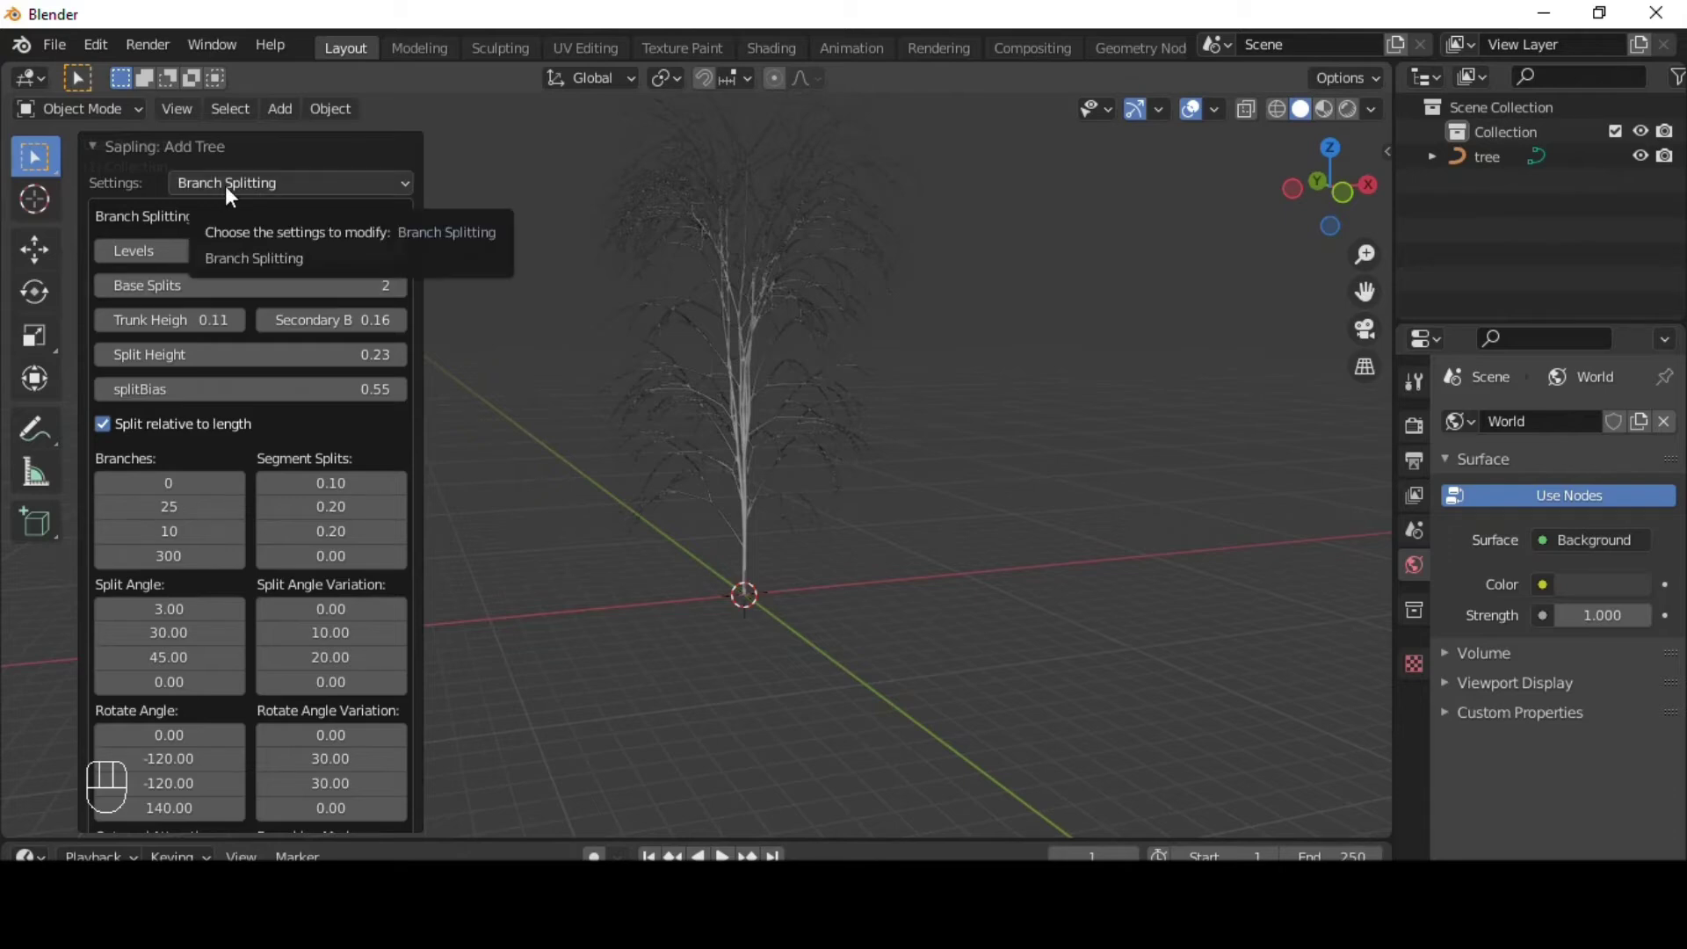
- In Branch Growth set the first branch length to 0.44, then move to the Leaves category
{"action": "left_click_drag", "start_coordinate": [261, 190], "coordinate": [255, 303]}
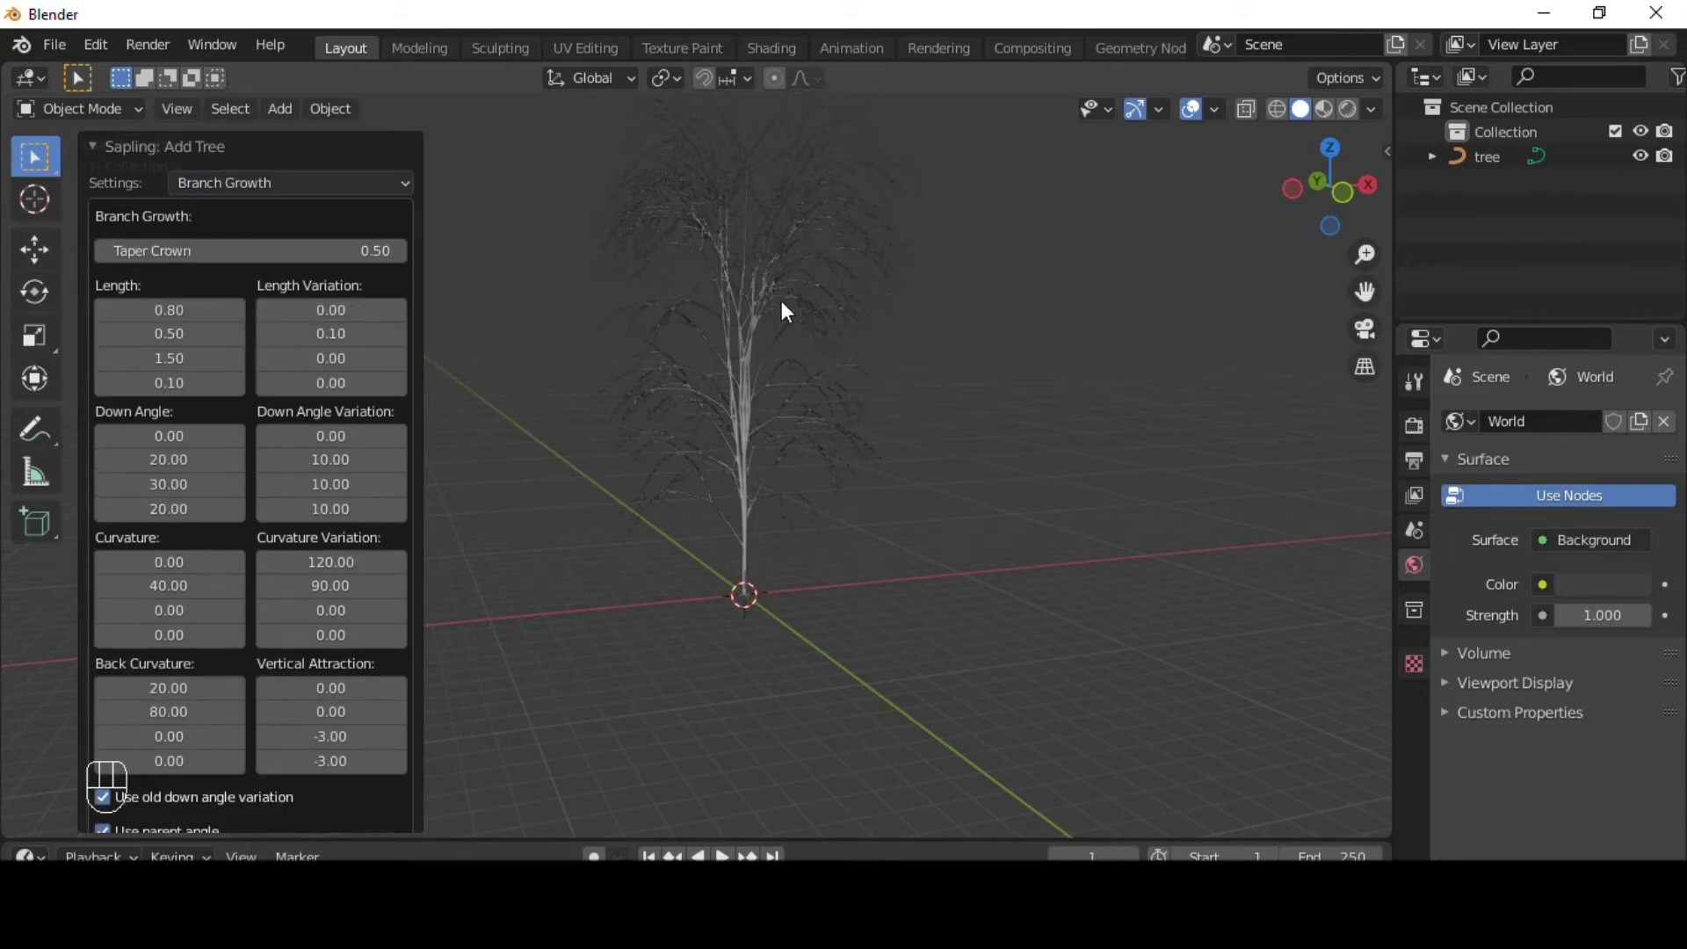
{"action": "left_click_drag", "start_coordinate": [770, 310], "coordinate": [779, 387]}
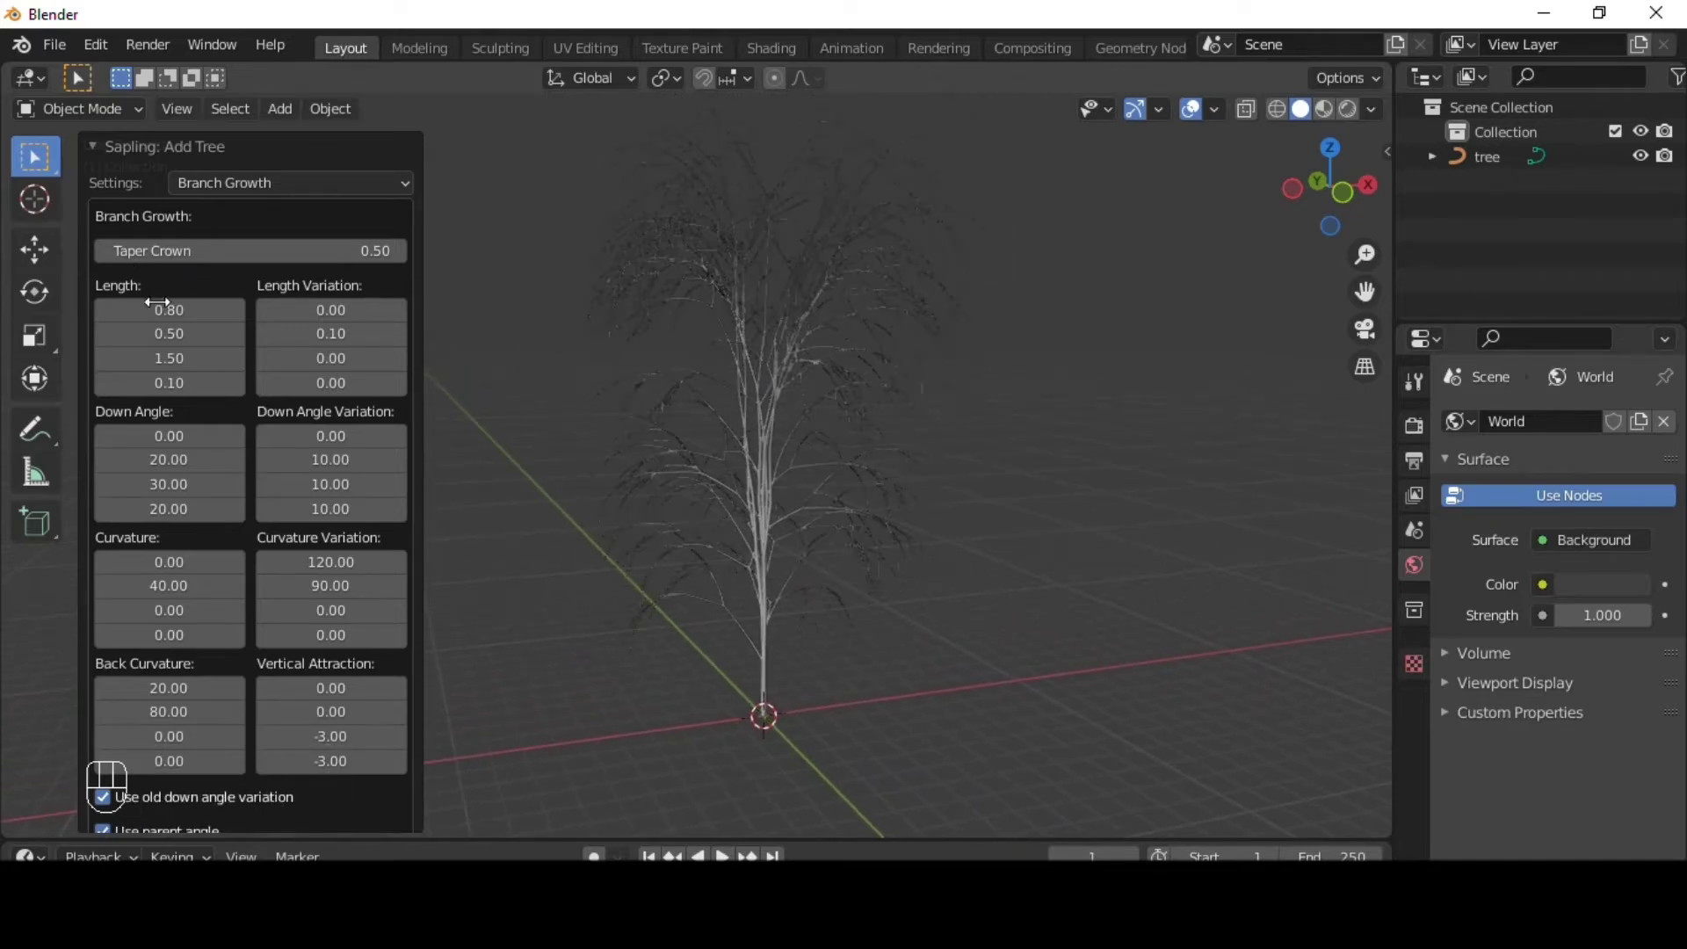
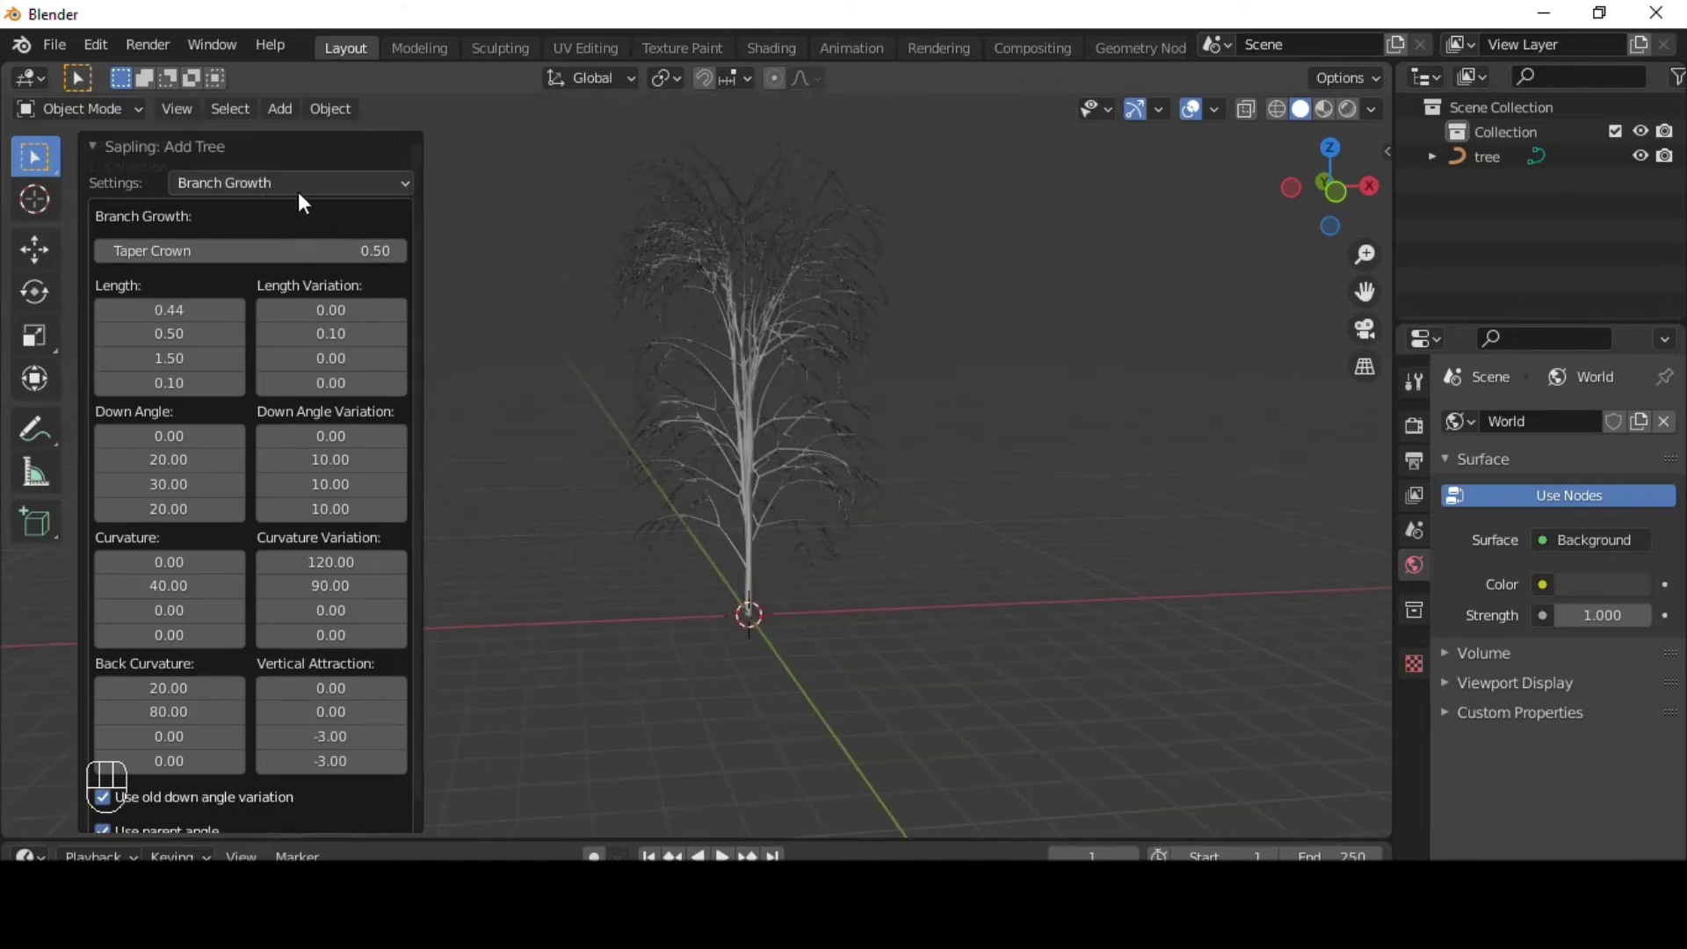
{"action": "left_click_drag", "start_coordinate": [297, 193], "coordinate": [214, 355]}
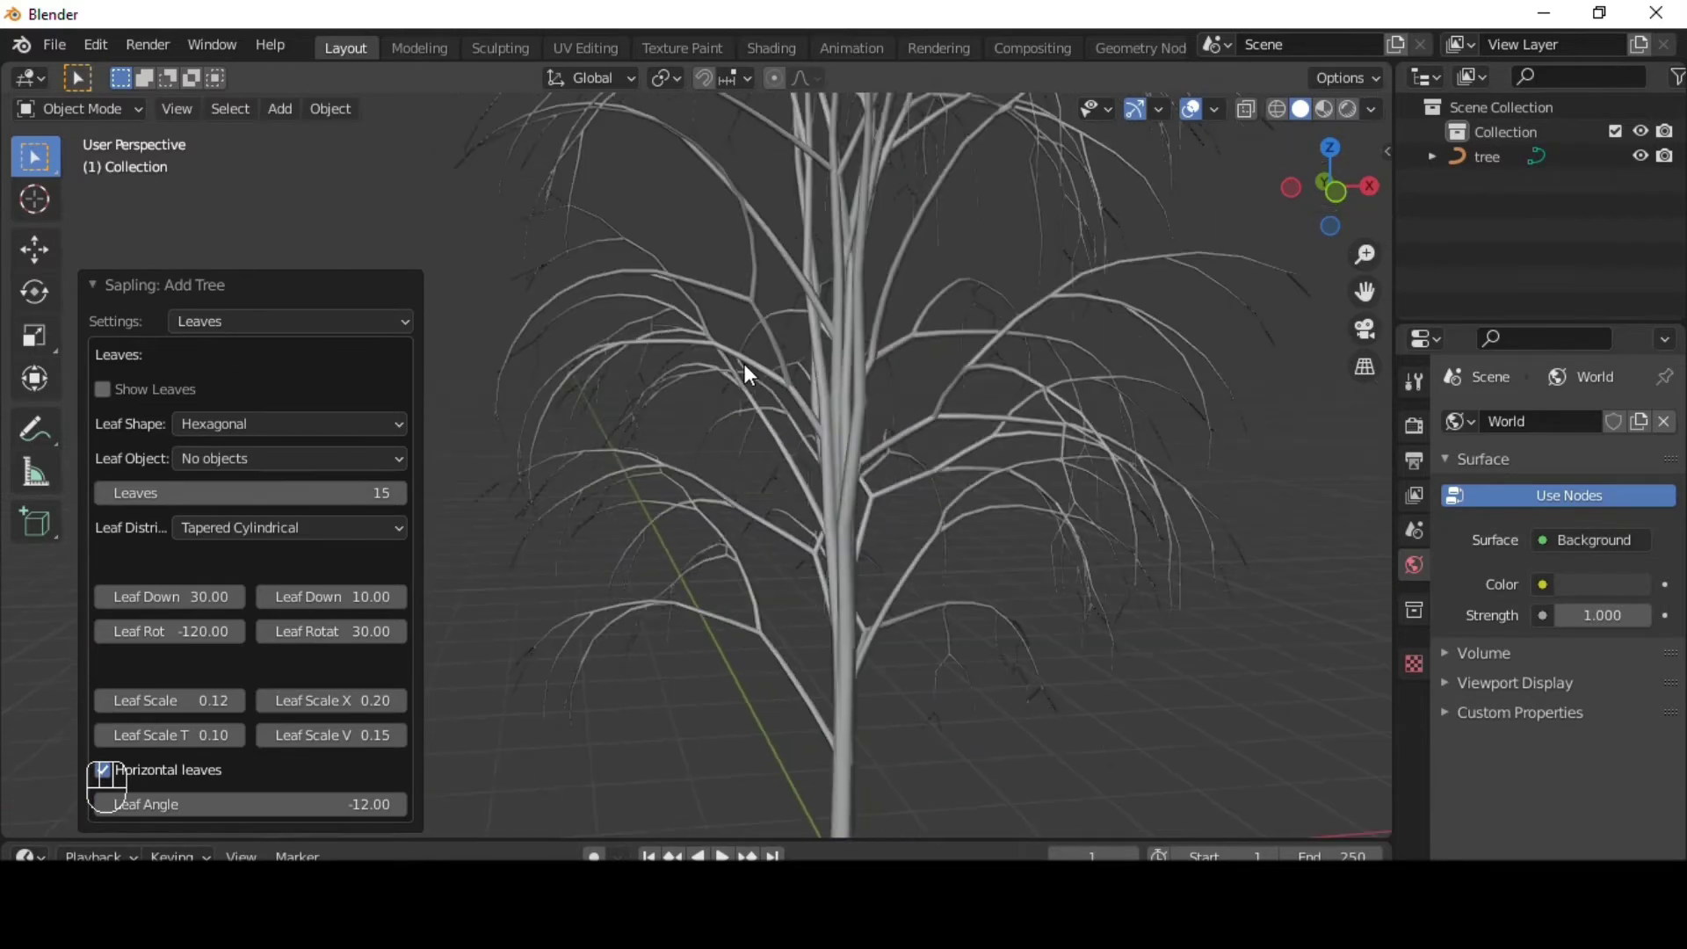
- Enable Show Leaves on the tree and select the finished tree object
{"action": "left_click", "coordinate": [114, 397]}
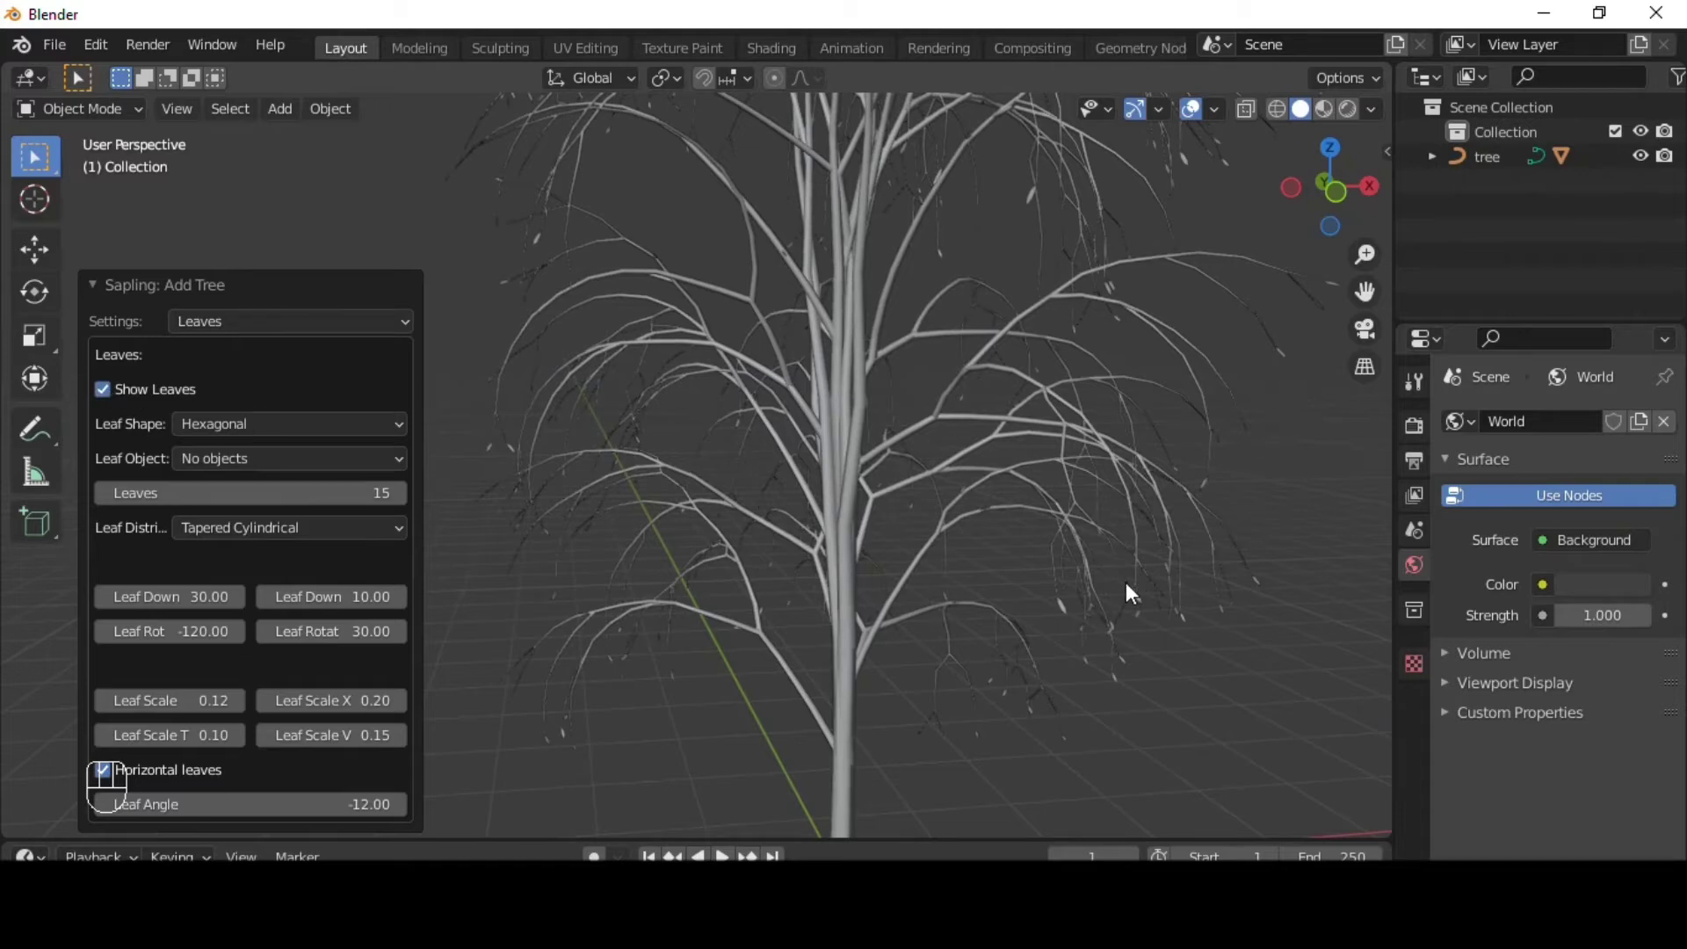
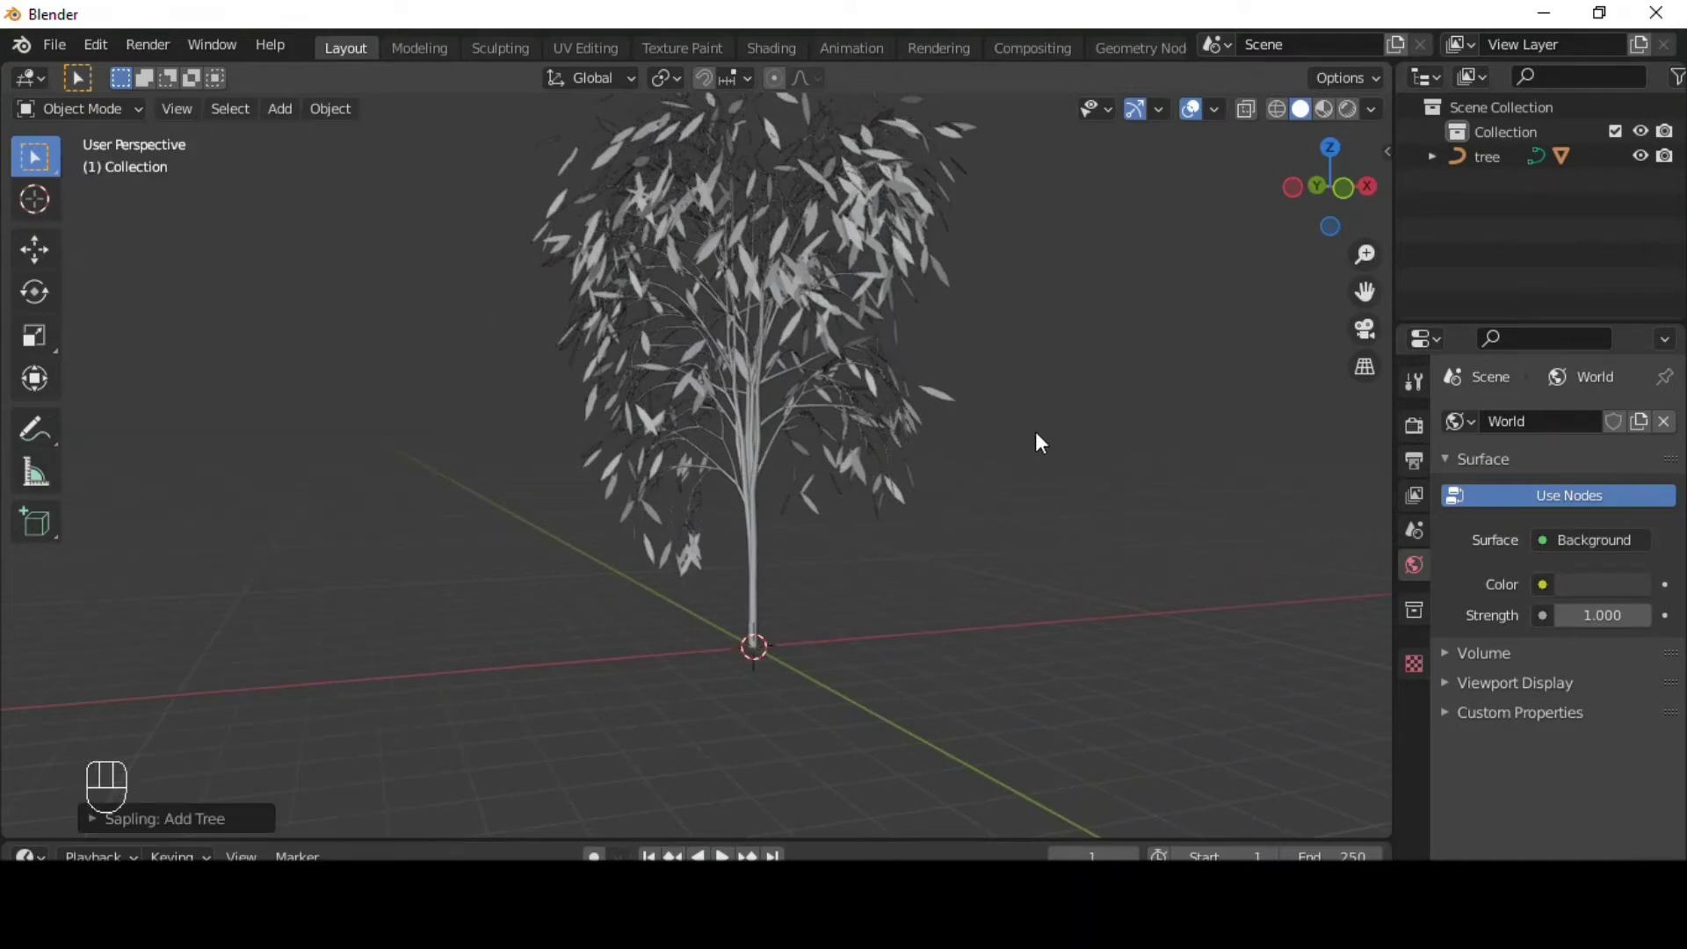
{"action": "left_click", "coordinate": [794, 419]}
- Add a cube at the trunk base and subdivide it into a rounded ball shape
{"action": "left_click_drag", "start_coordinate": [778, 515], "coordinate": [923, 578]}
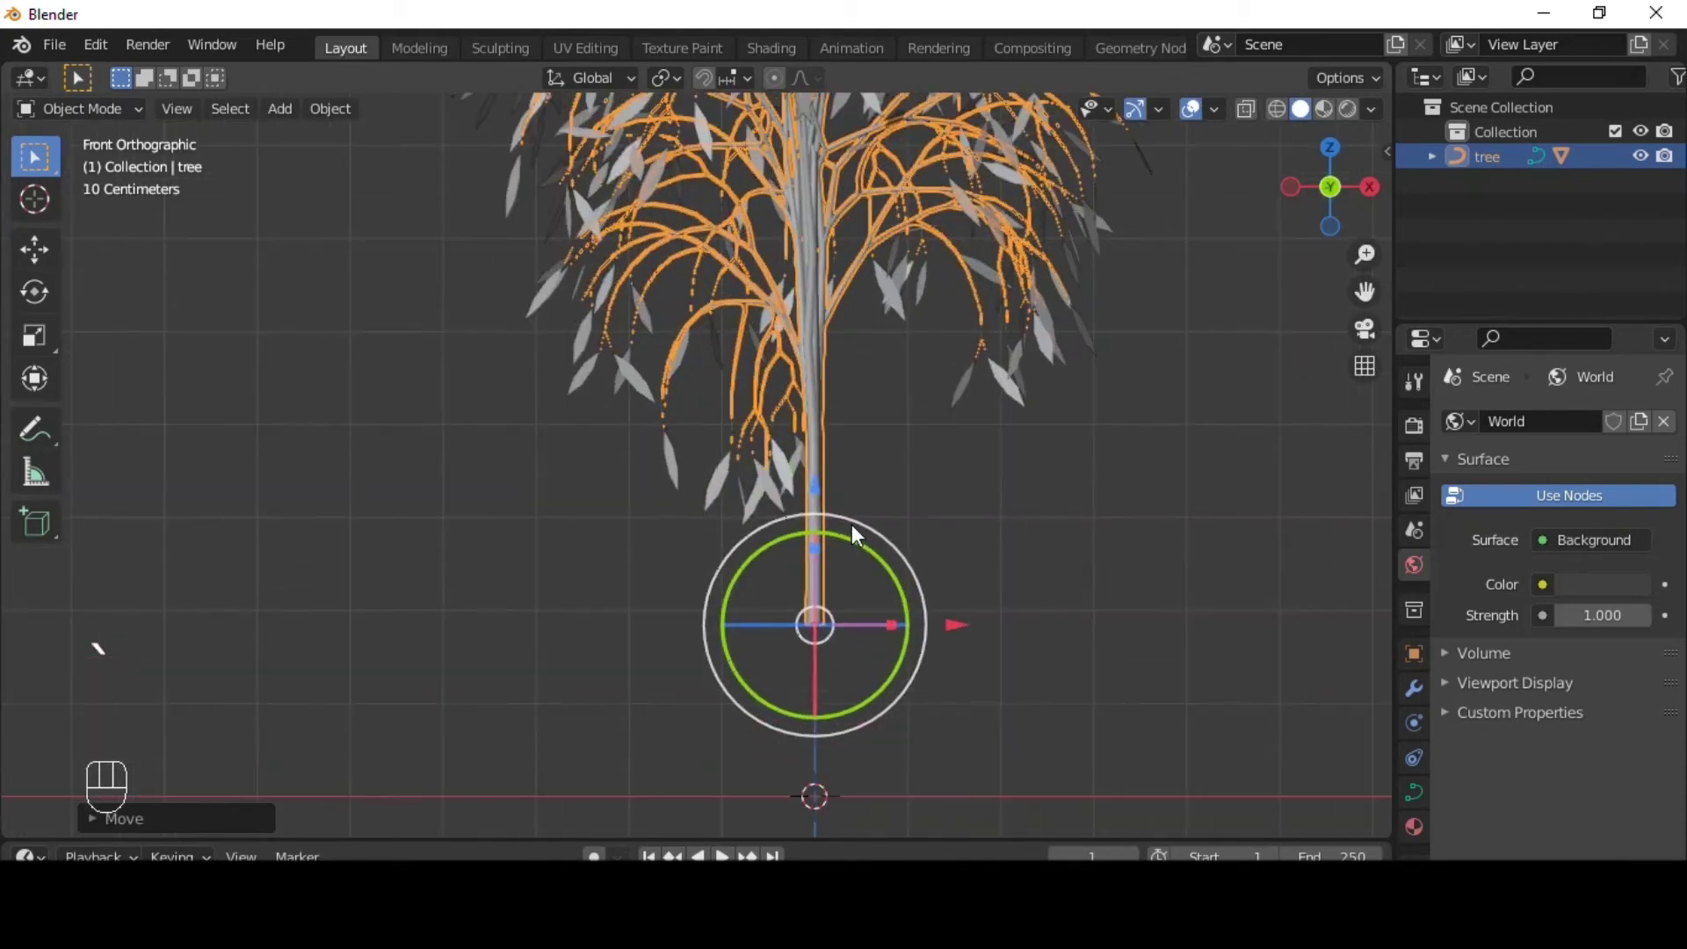
{"action": "left_click_drag", "start_coordinate": [805, 449], "coordinate": [788, 444]}
{"action": "key", "text": "shift+a"}
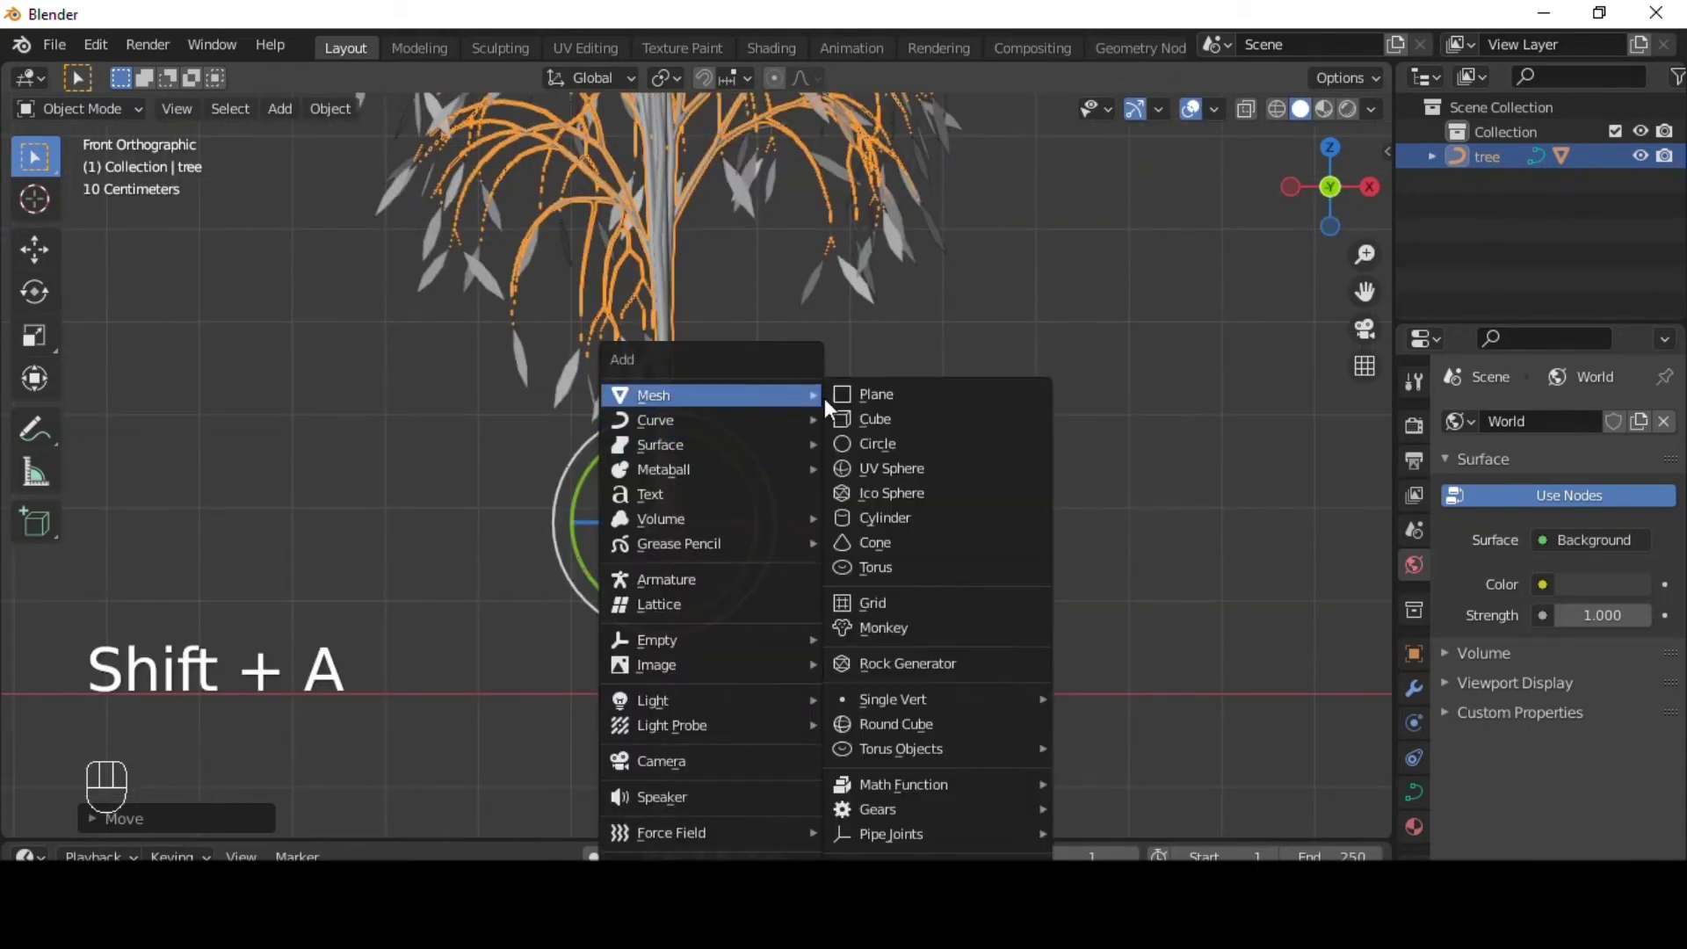
{"action": "left_click_drag", "start_coordinate": [723, 540], "coordinate": [711, 462]}
{"action": "left_click", "coordinate": [687, 464]}
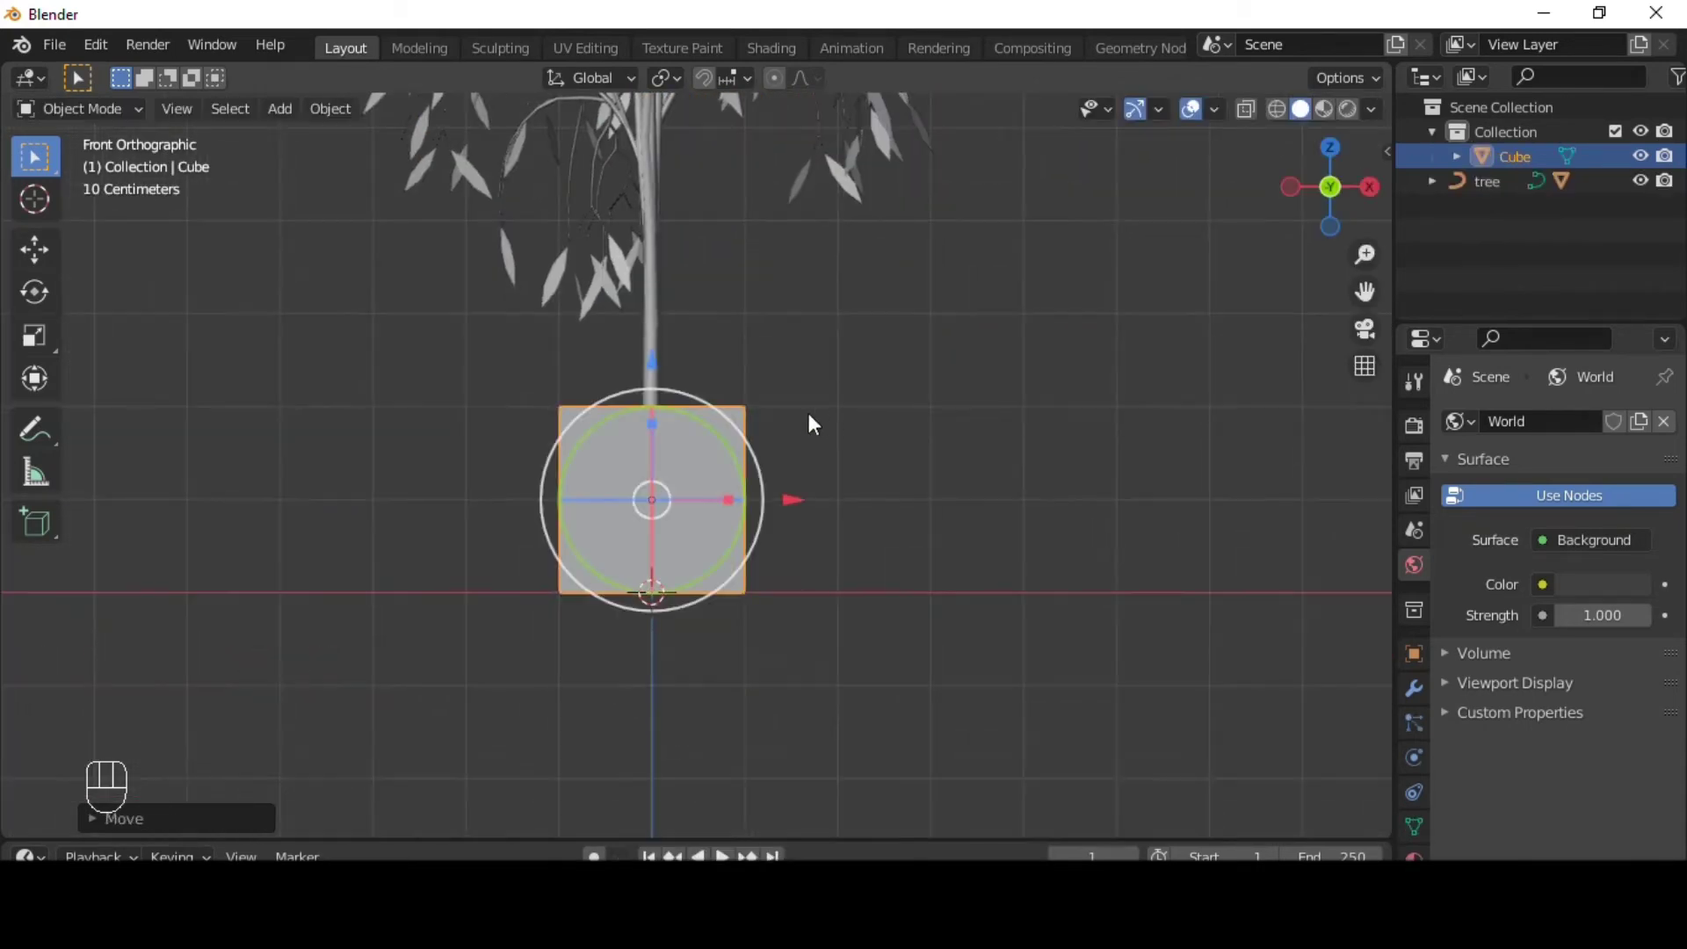
{"action": "key", "text": "ctrl+3"}
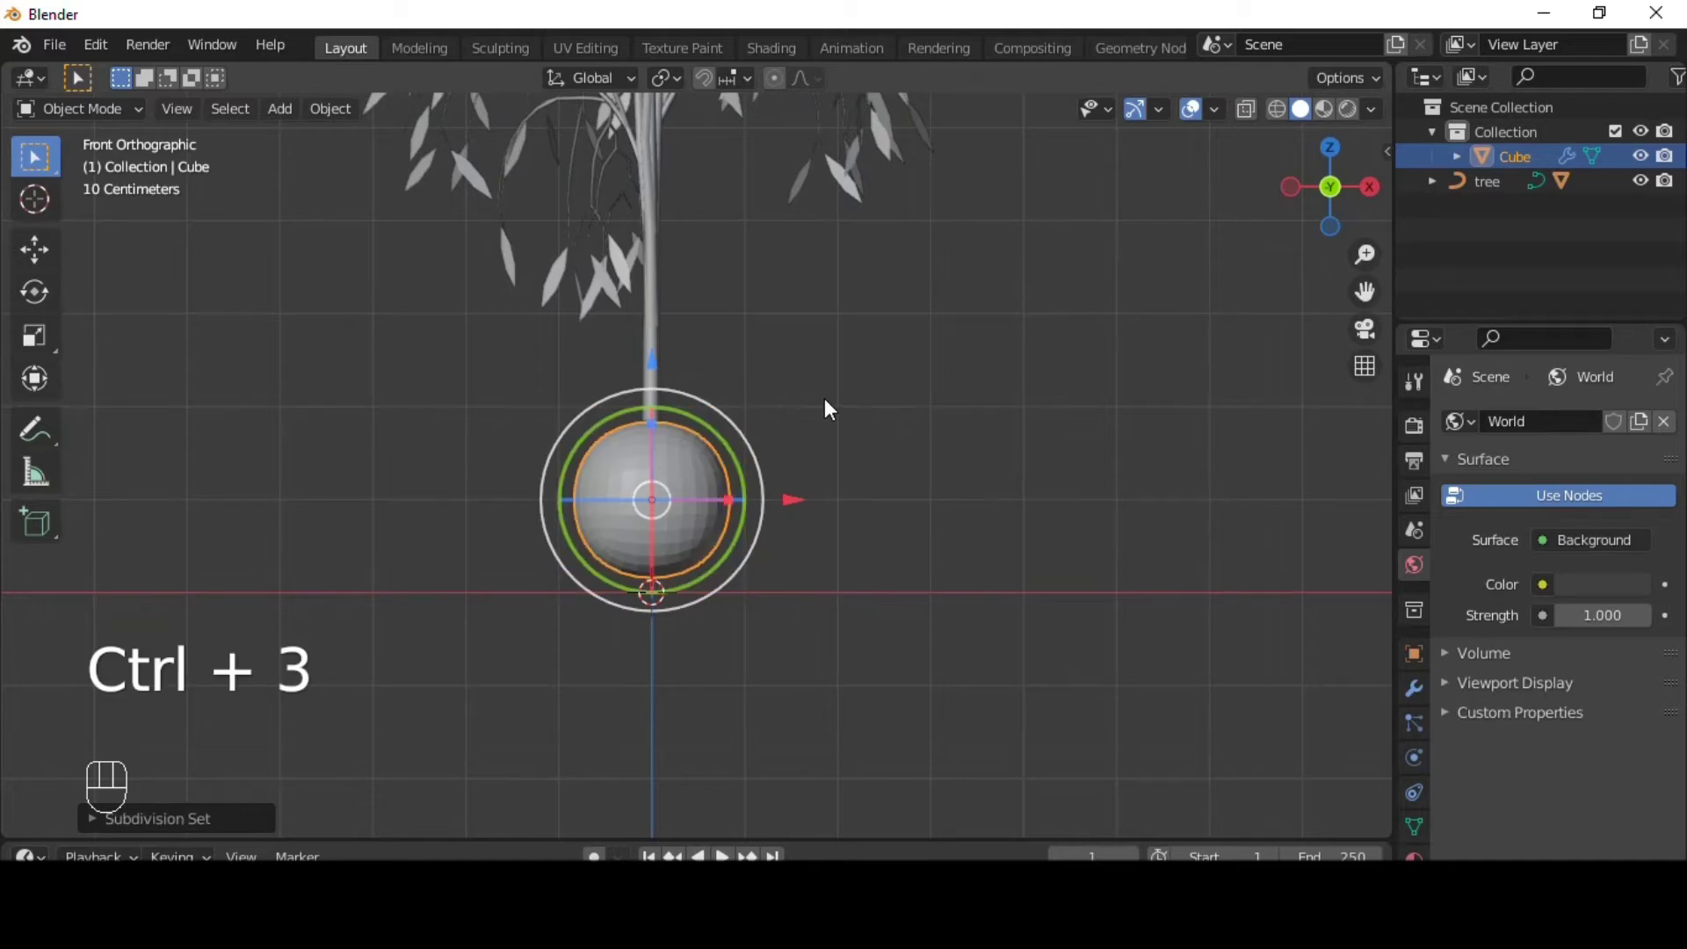
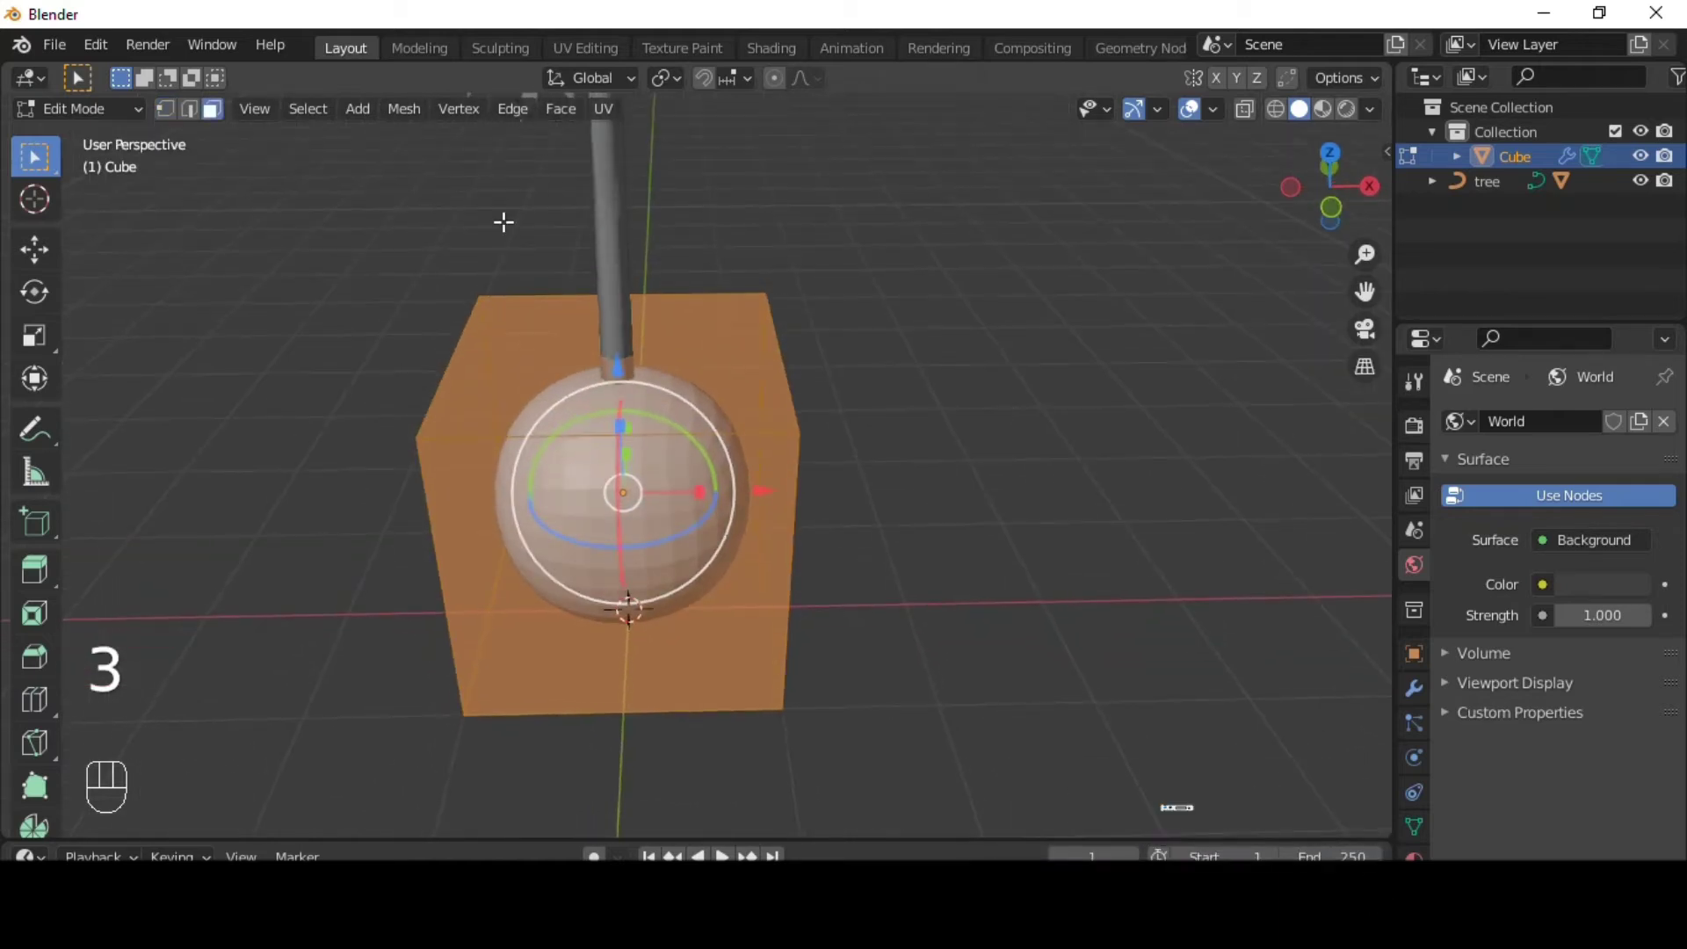
- Extrude the top face down and scale it to hollow the cube into a pot with a narrowed rim
{"action": "key", "text": "alt+z"}
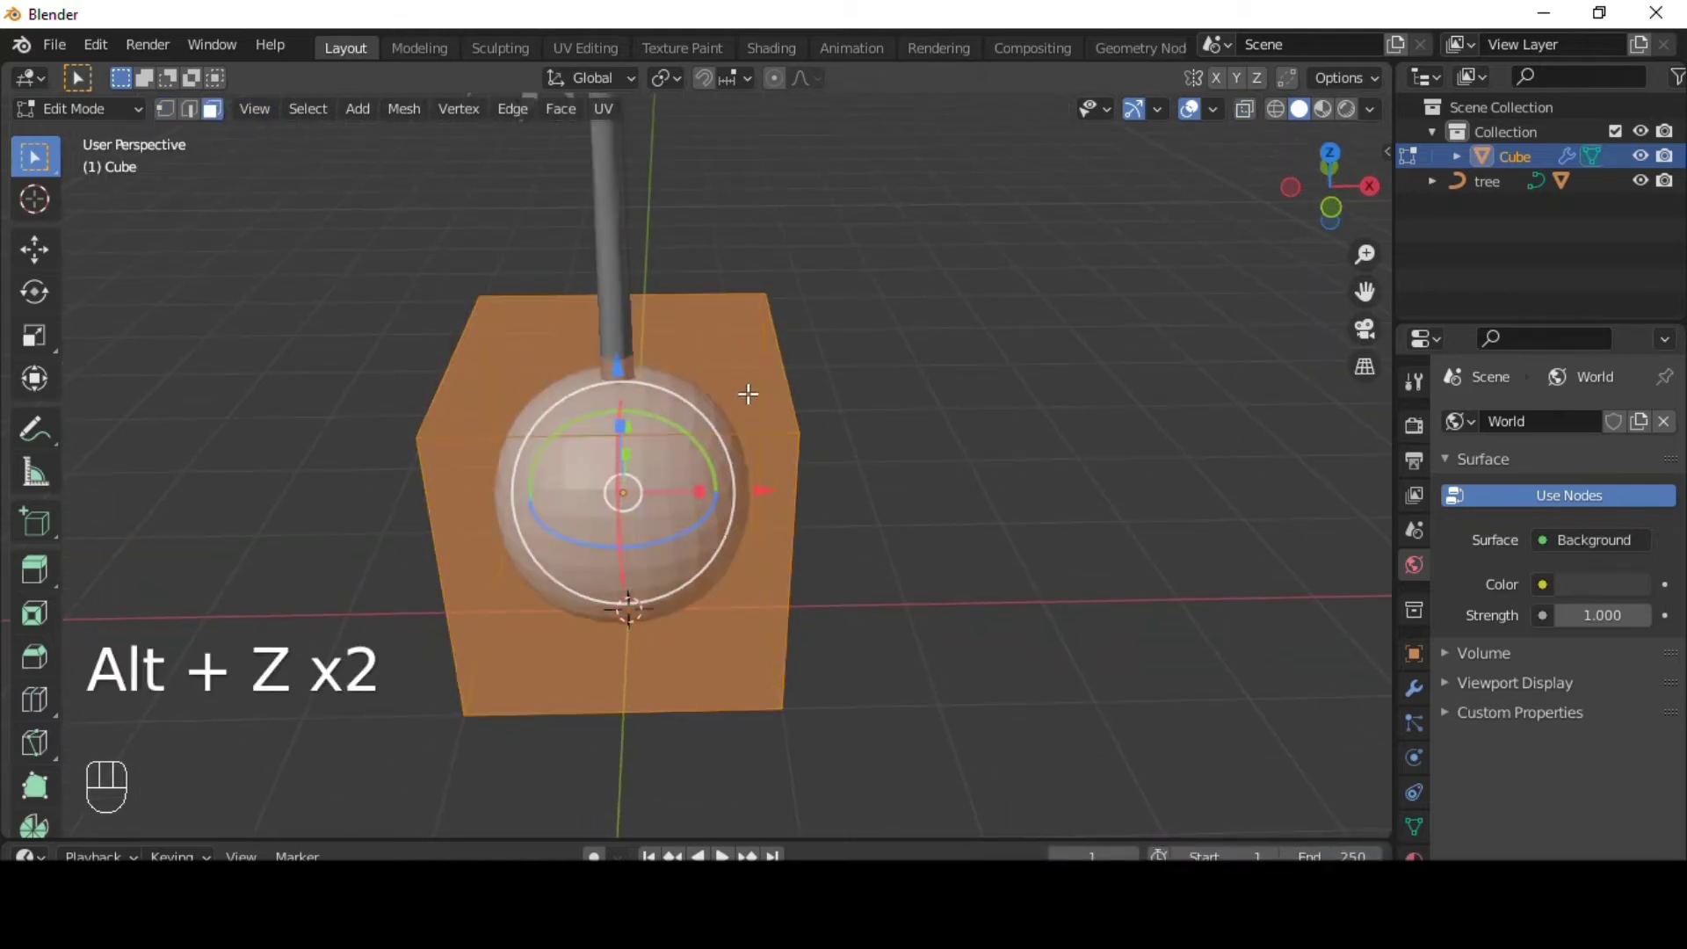
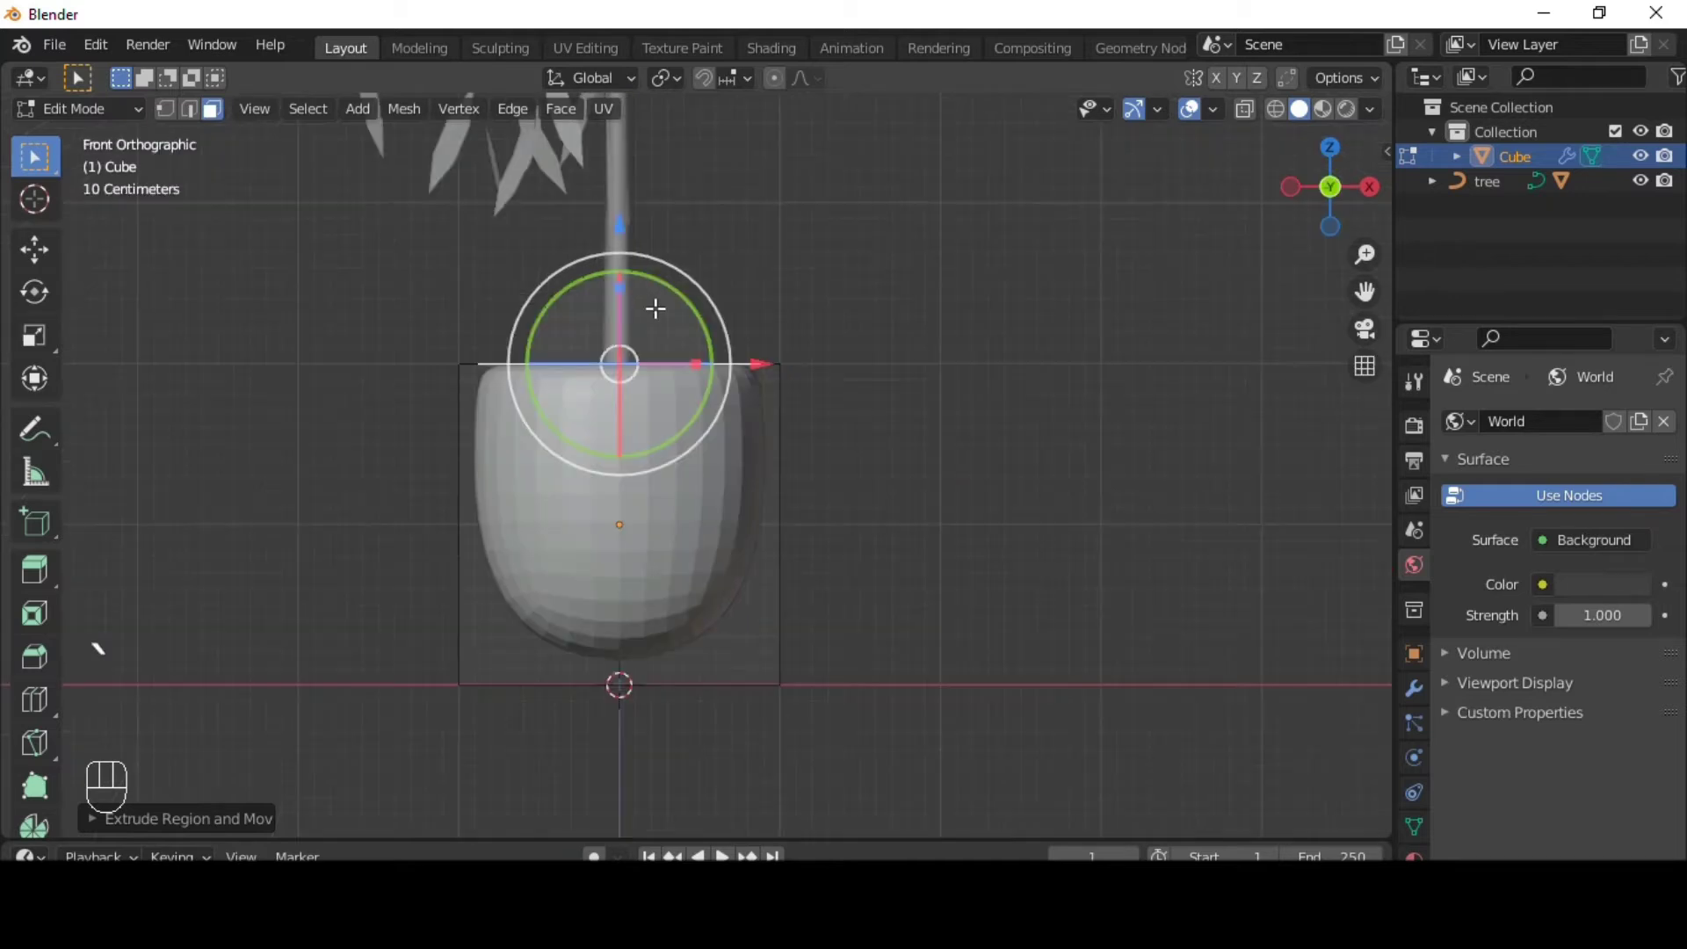
{"action": "key", "text": "e"}
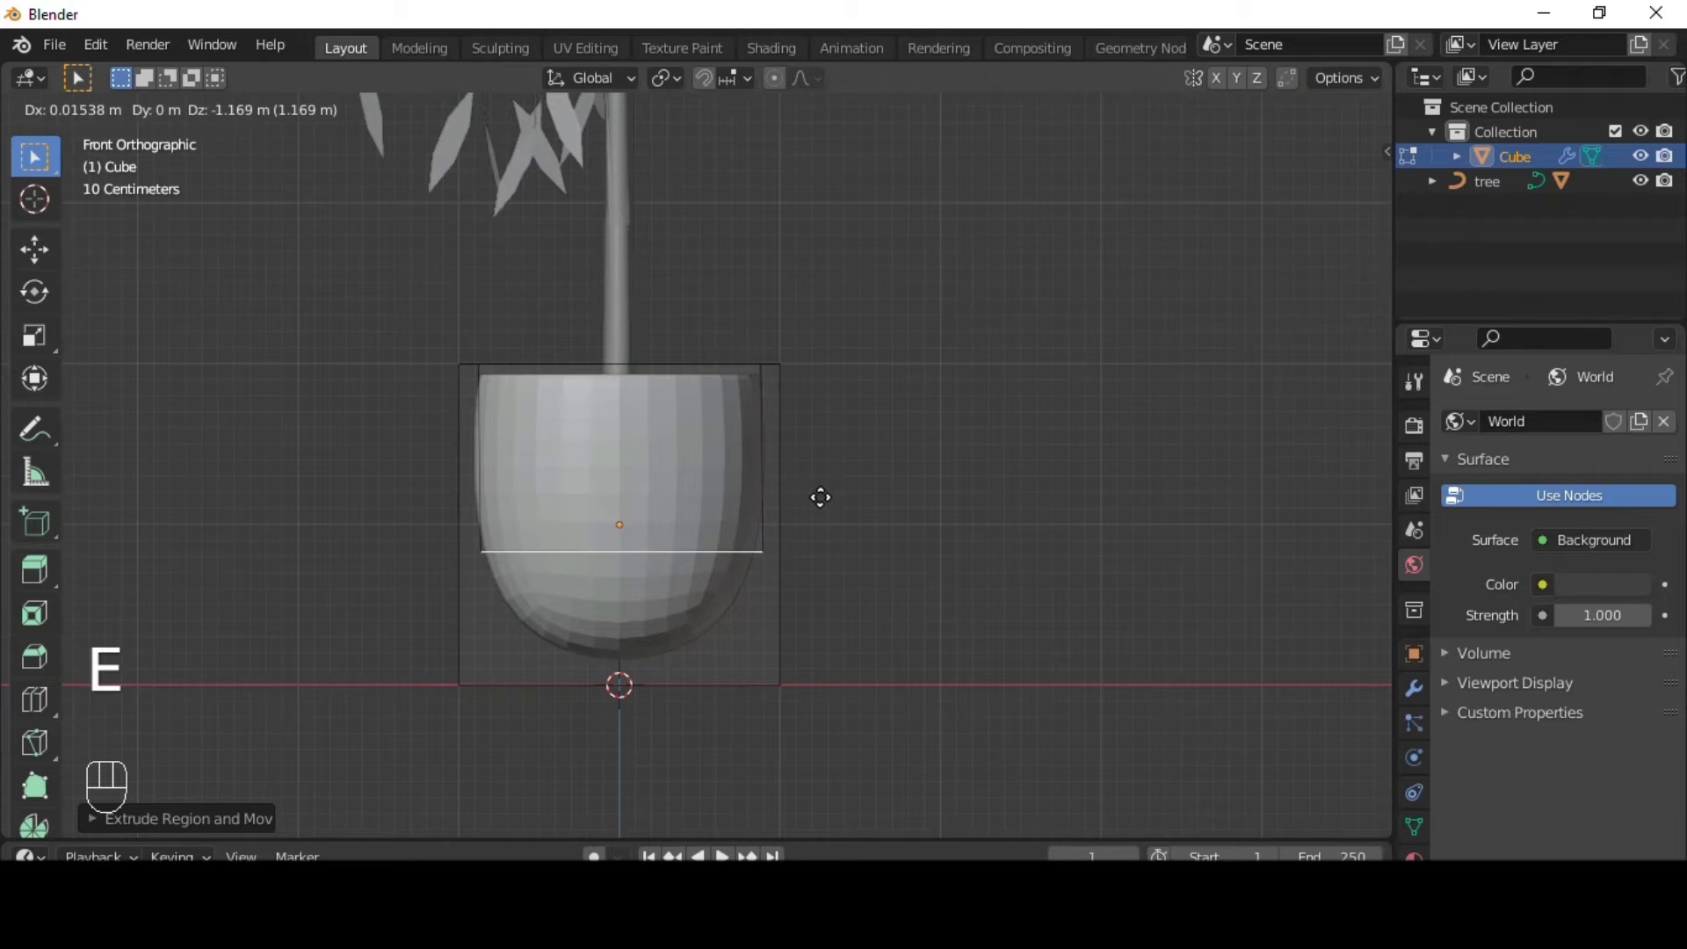
{"action": "key", "text": "s"}
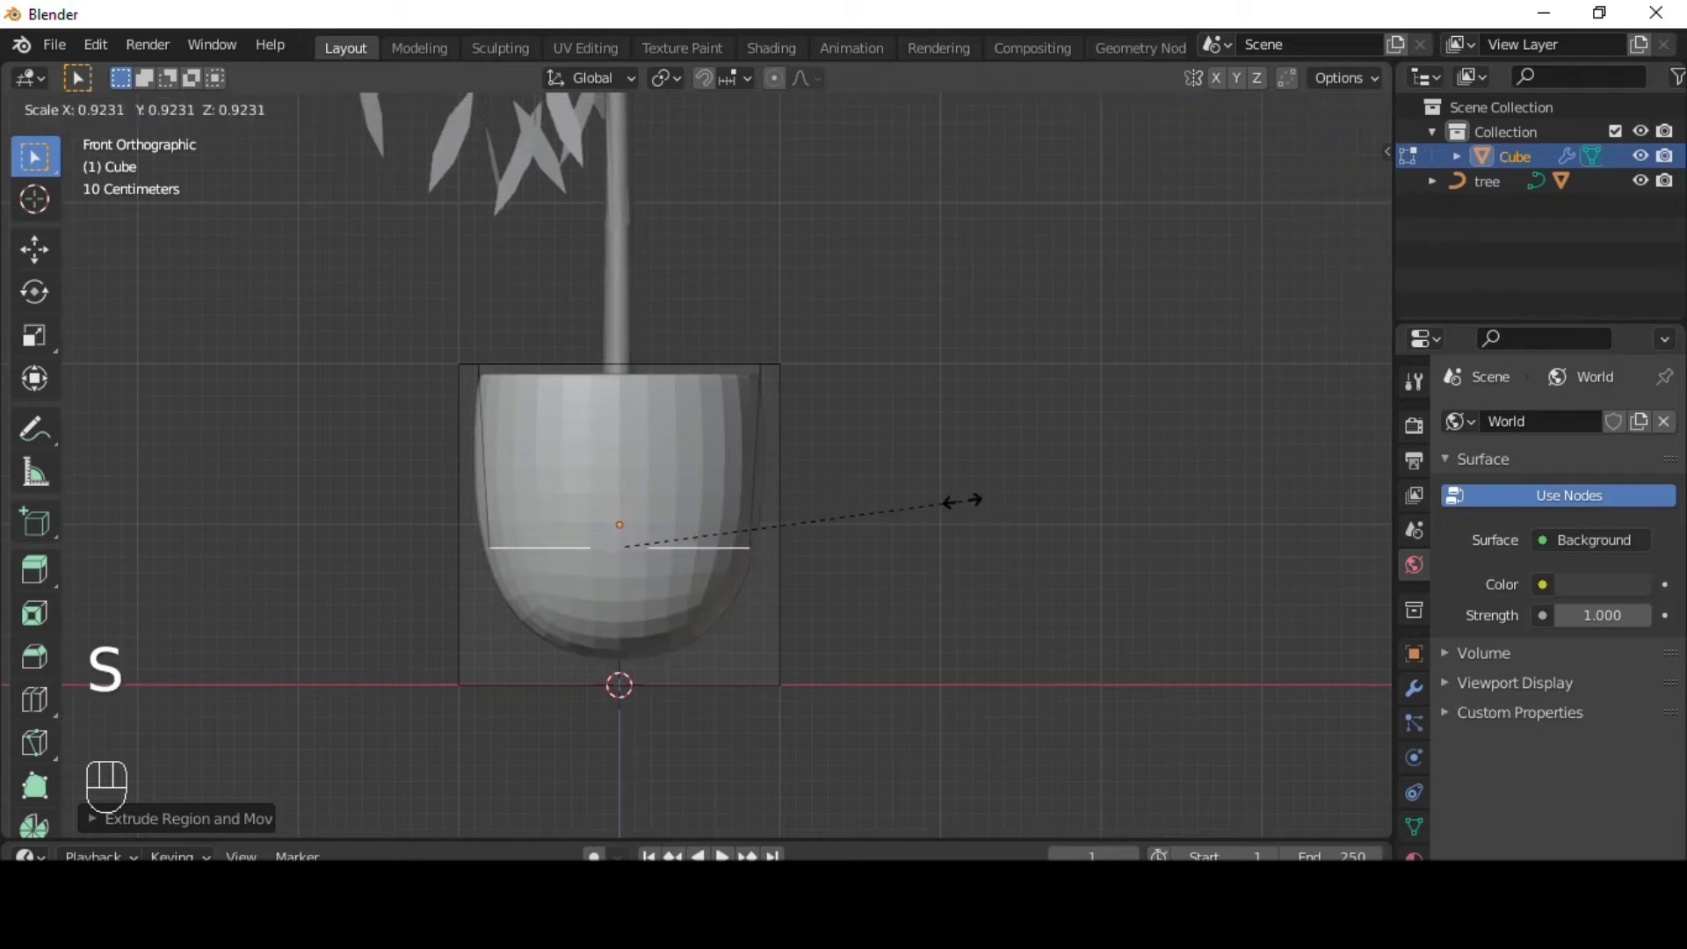
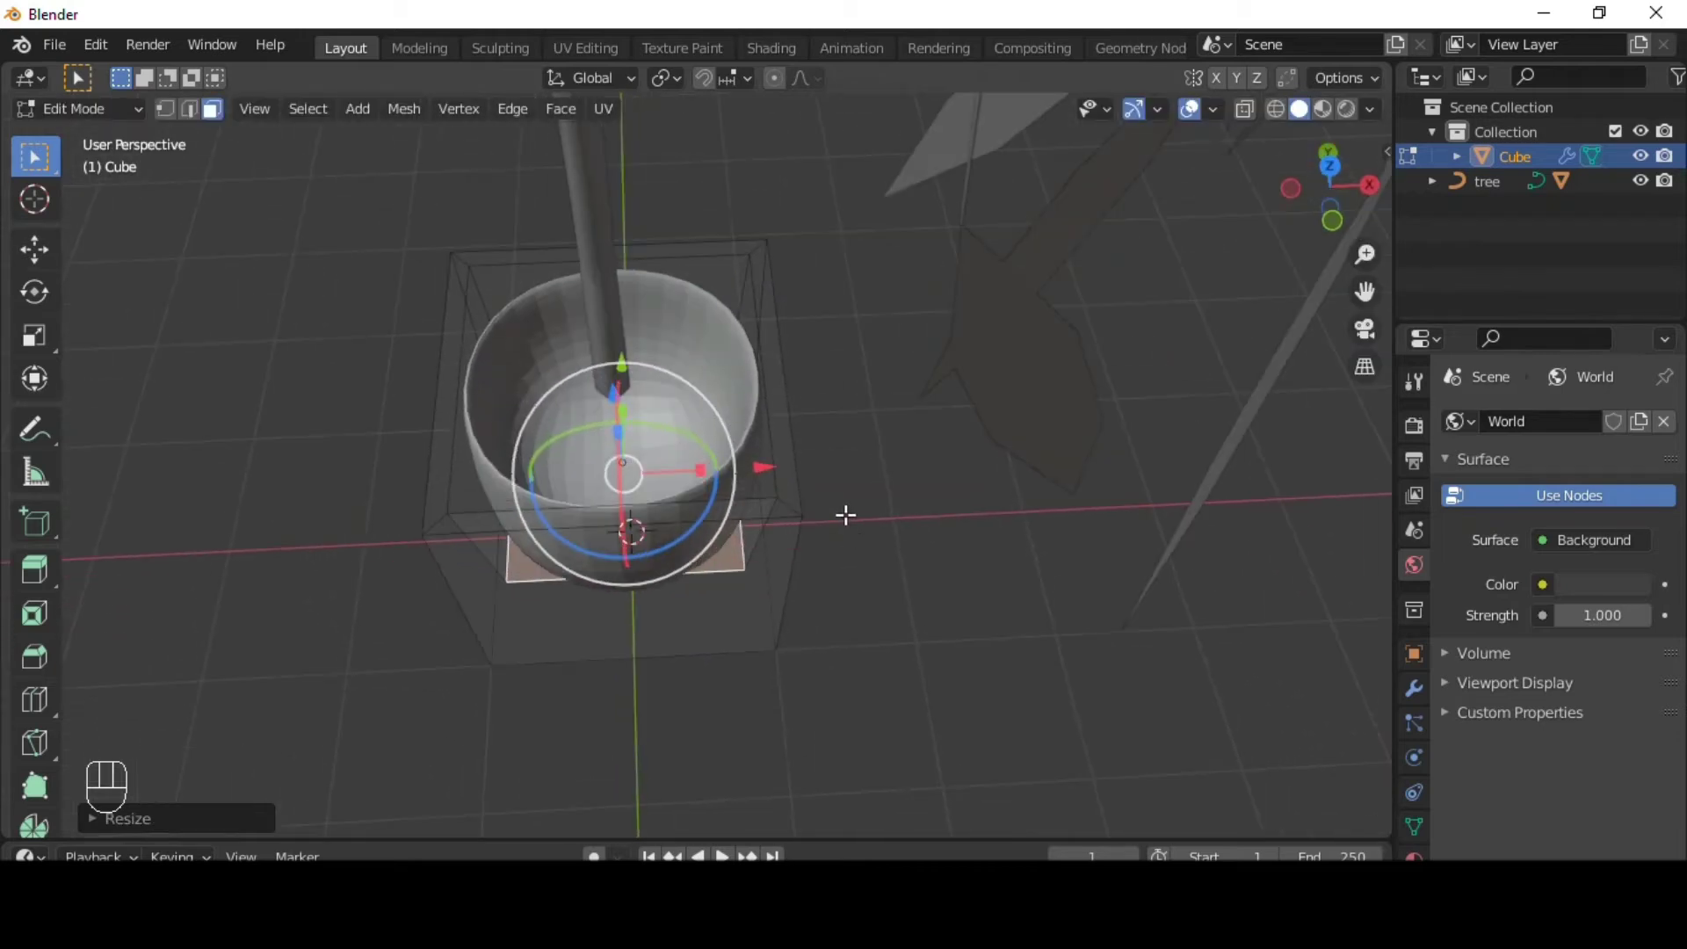
{"action": "key", "text": "2"}
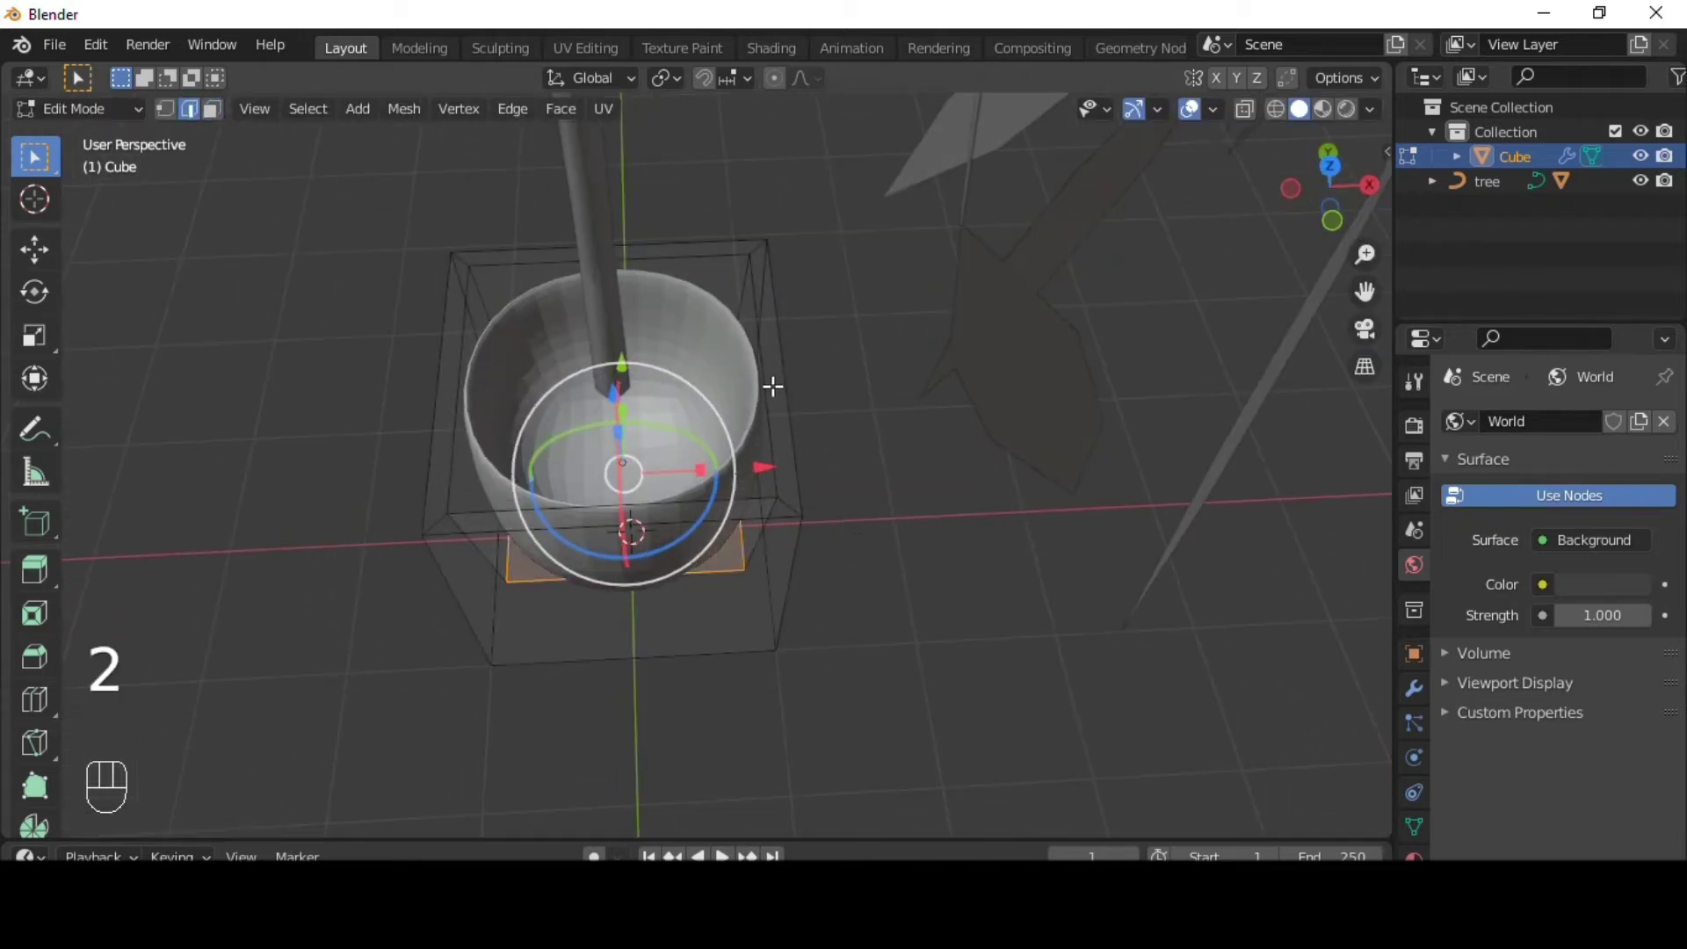
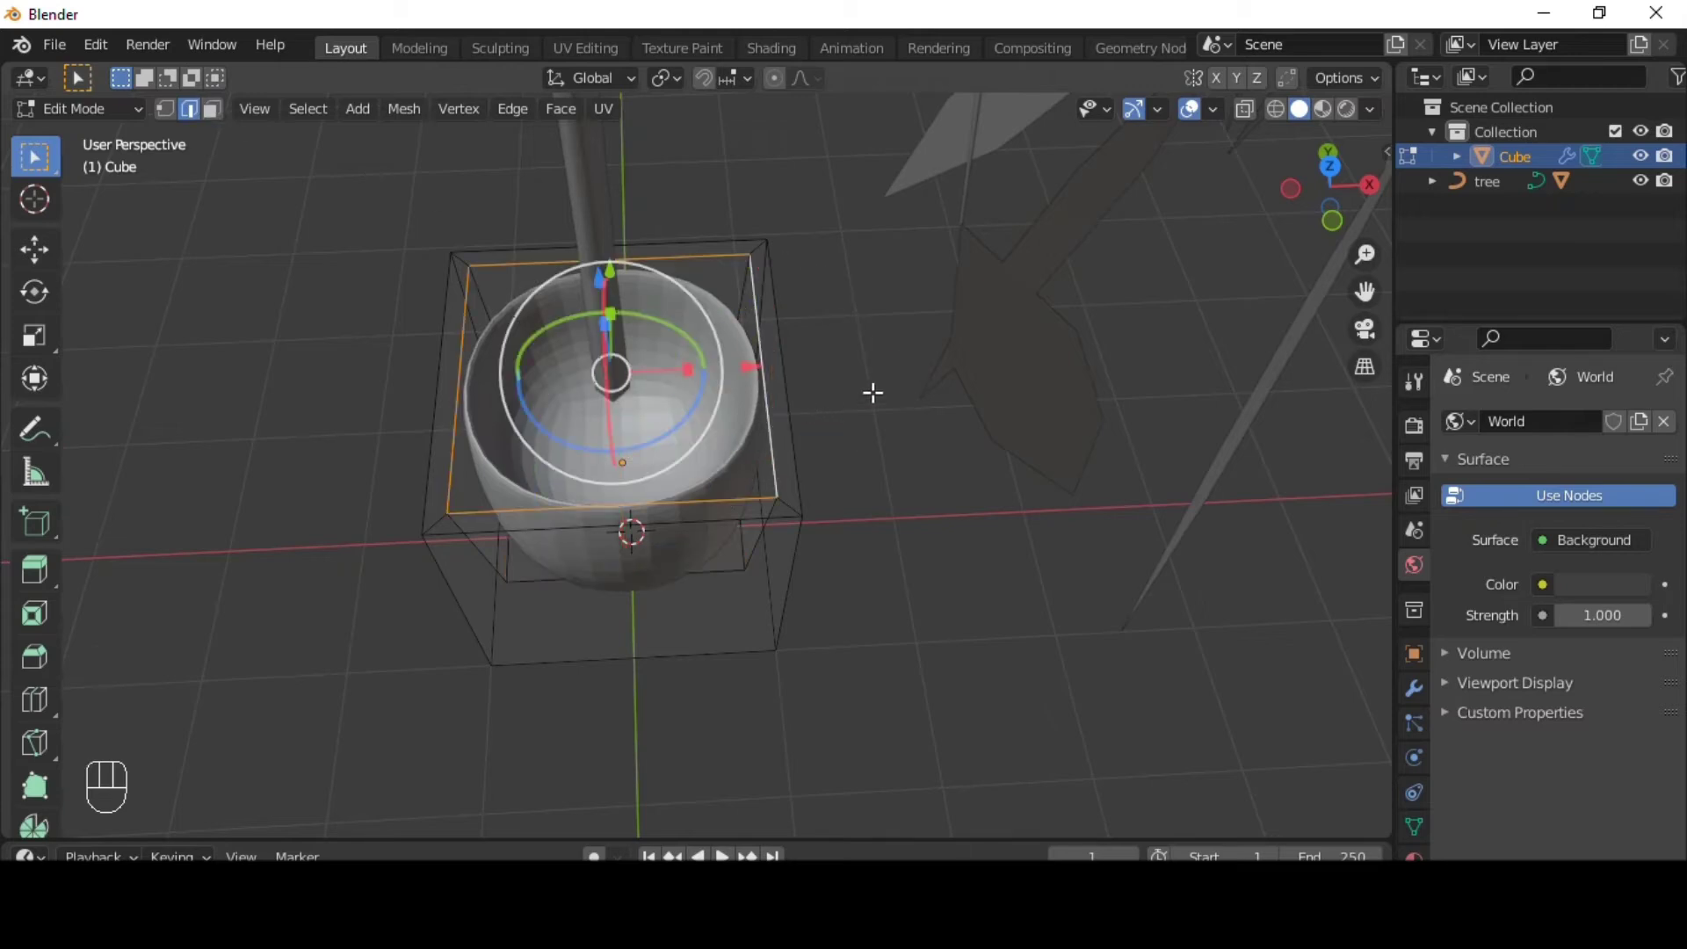
{"action": "key", "text": "s"}
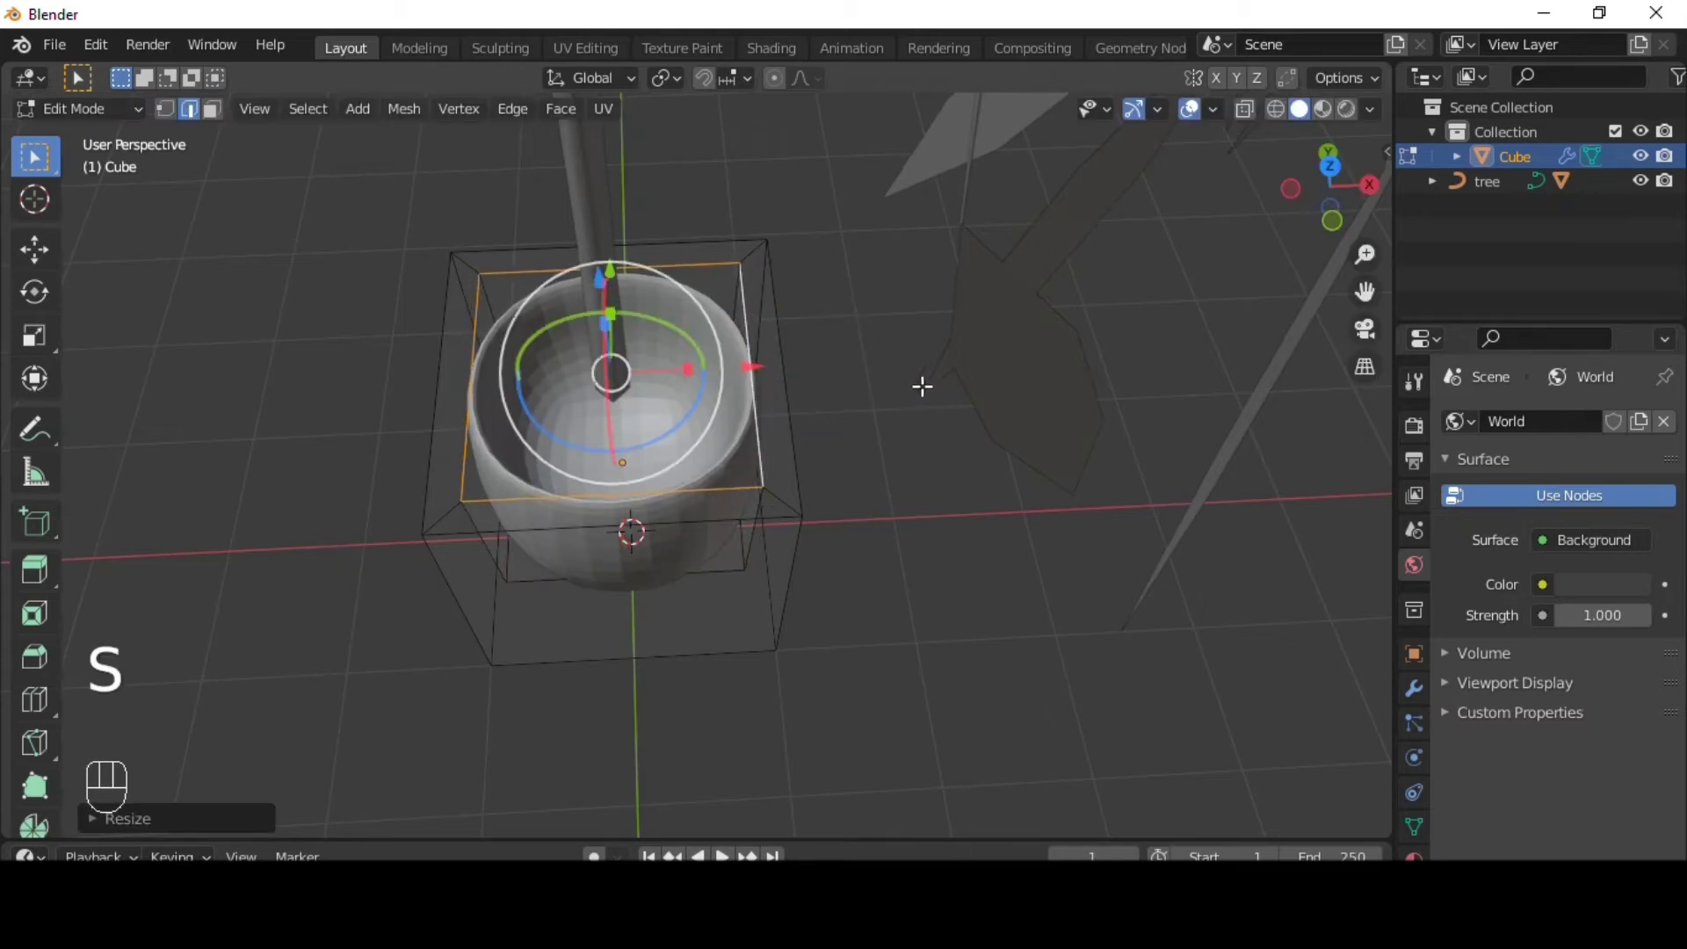
- Back in Object mode, shade the pot smooth and tilt the view to look inside it
{"action": "key", "text": "Tab"}
{"action": "left_click_drag", "start_coordinate": [849, 344], "coordinate": [851, 424]}
{"action": "left_click_drag", "start_coordinate": [627, 453], "coordinate": [653, 474]}
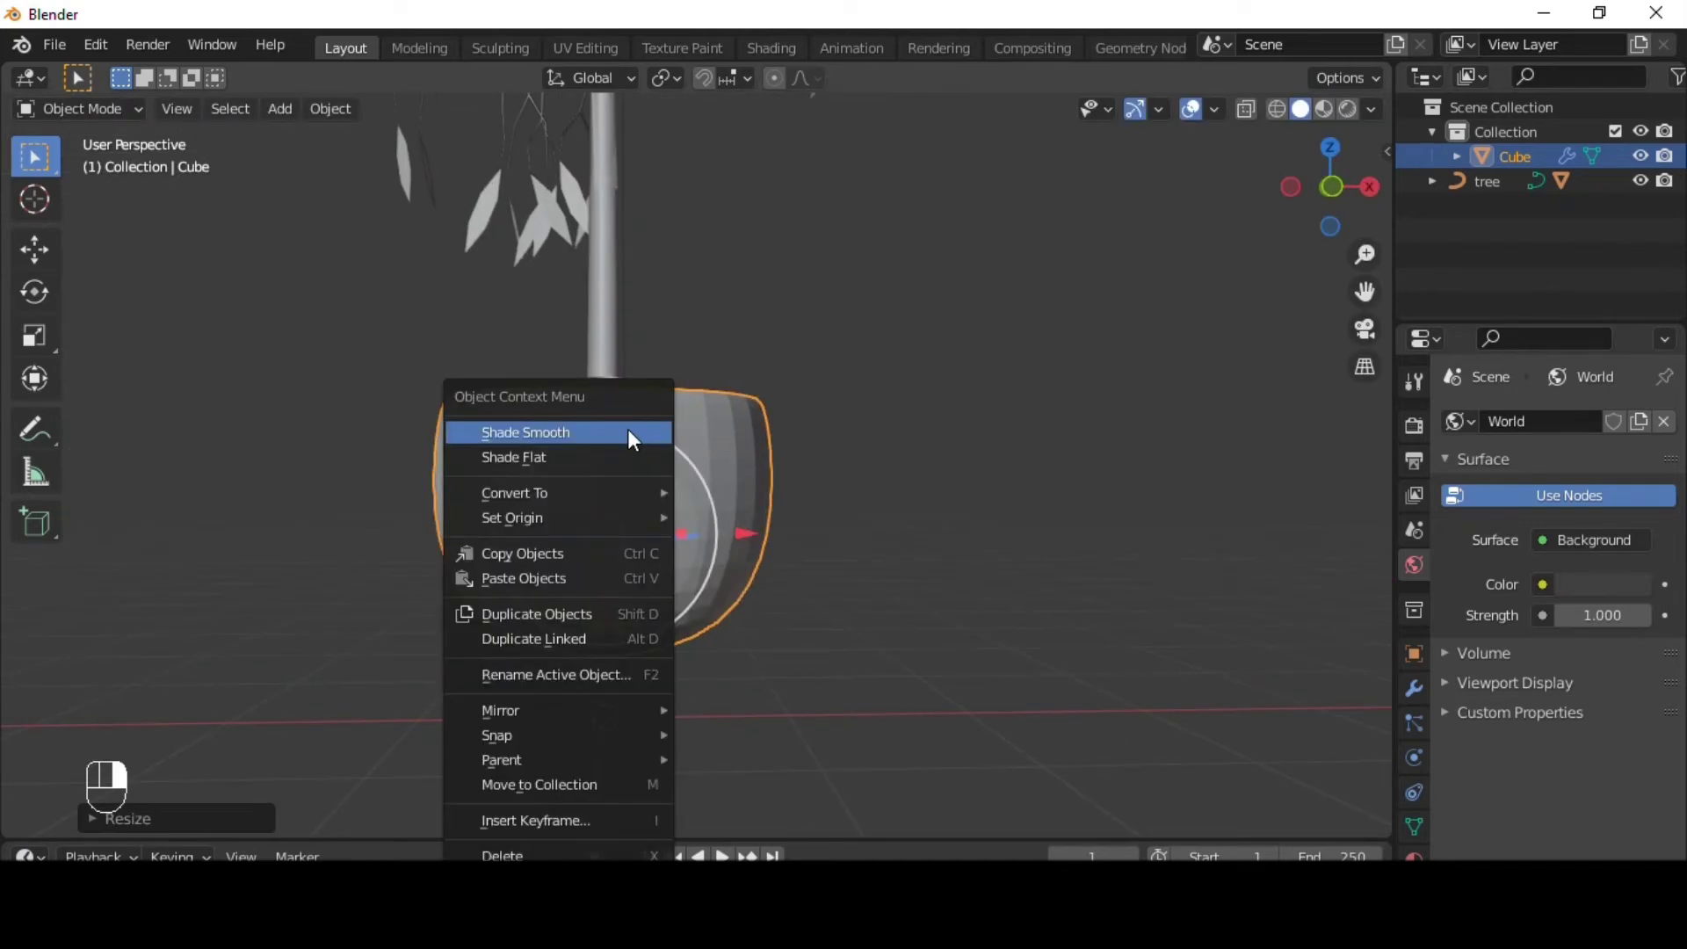
{"action": "key", "text": "q"}
{"action": "left_click_drag", "start_coordinate": [811, 451], "coordinate": [812, 374]}
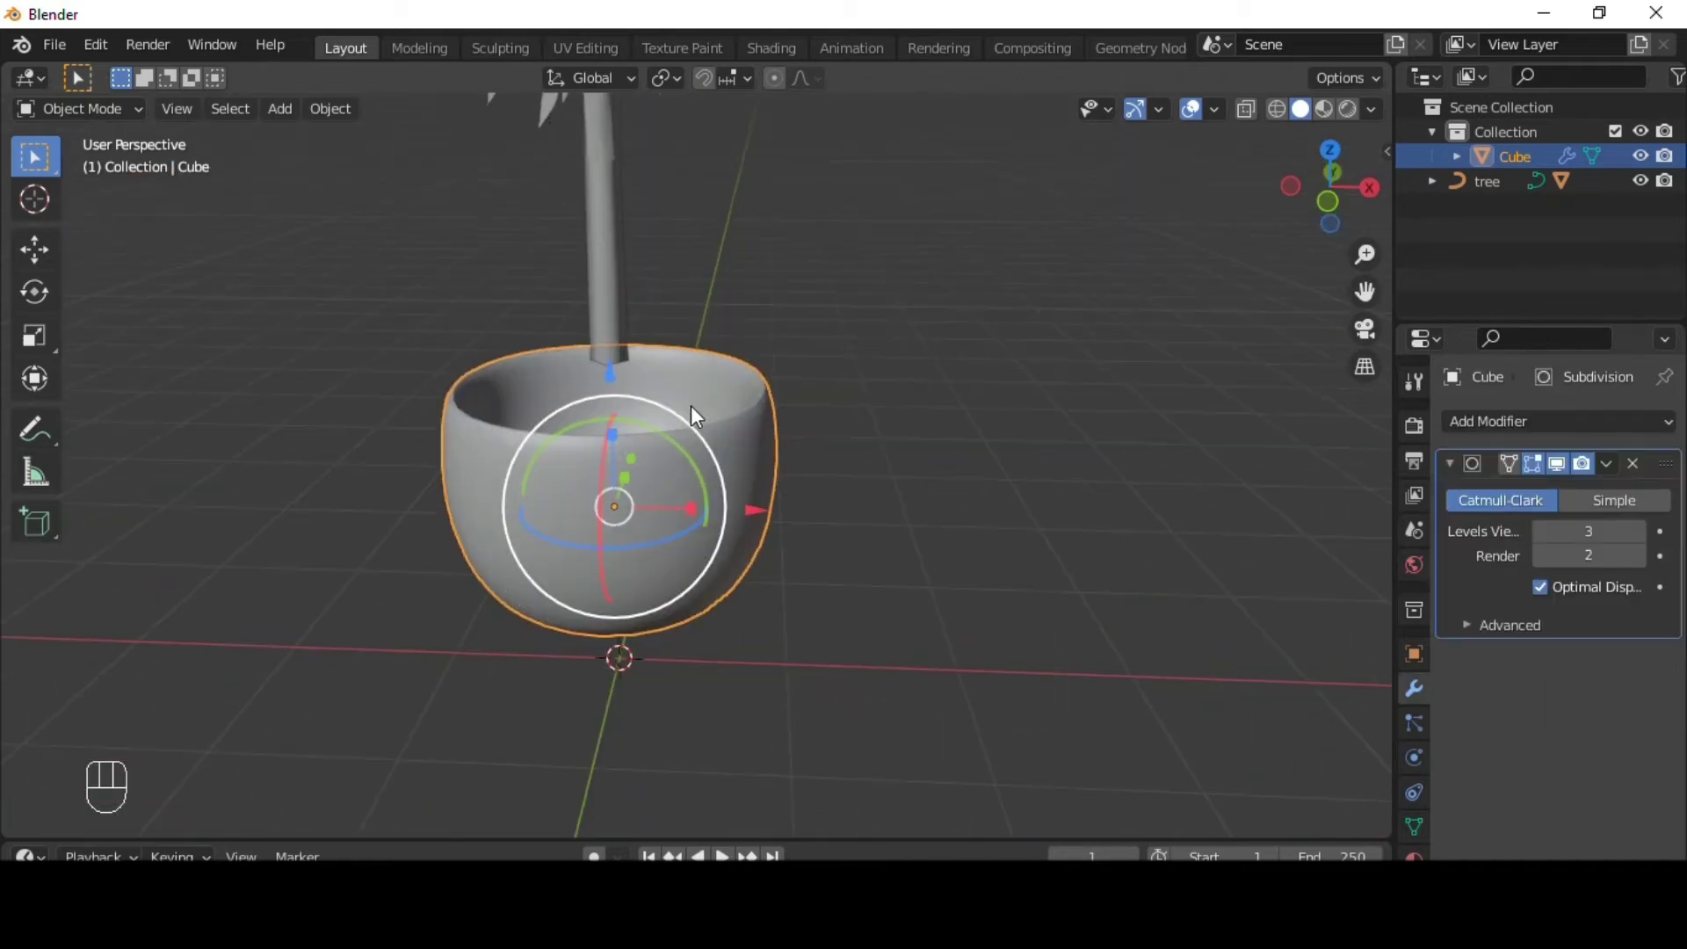
- Add a circle mesh, scale it to the pot opening and fill it as a soil disc
{"action": "key", "text": "shift+a"}
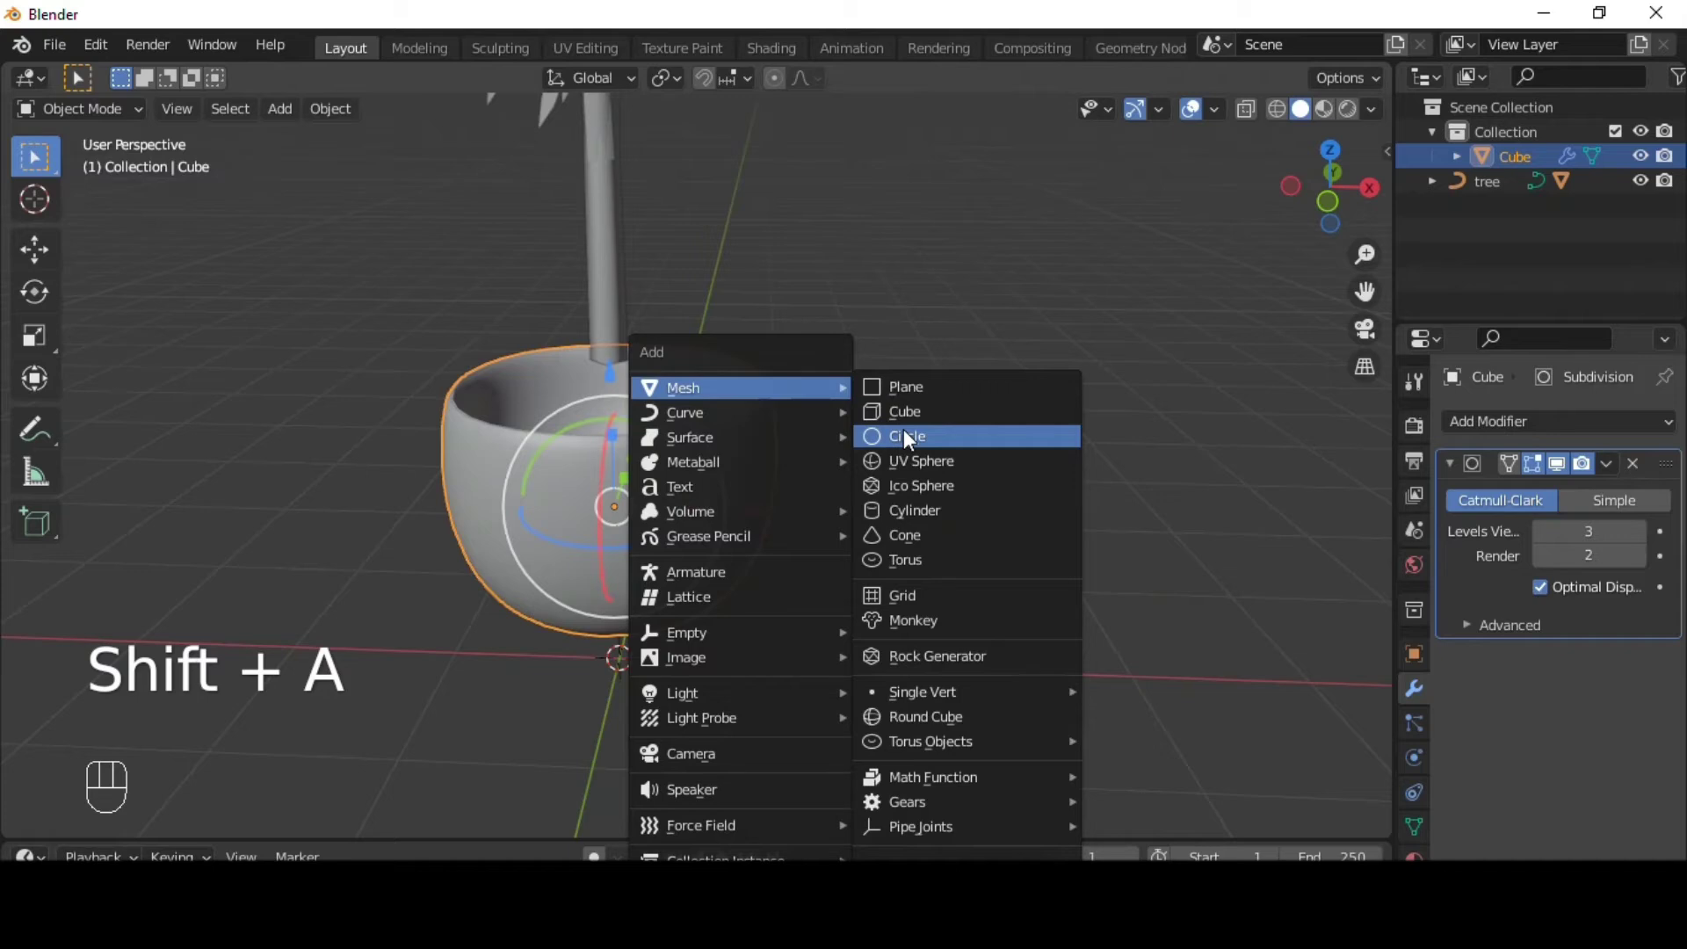
{"action": "left_click", "coordinate": [618, 542]}
{"action": "middle_click", "coordinate": [848, 424]}
{"action": "key", "text": "Tab"}
{"action": "key", "text": "Tab"}
{"action": "key", "text": "1"}
{"action": "key", "text": "s"}
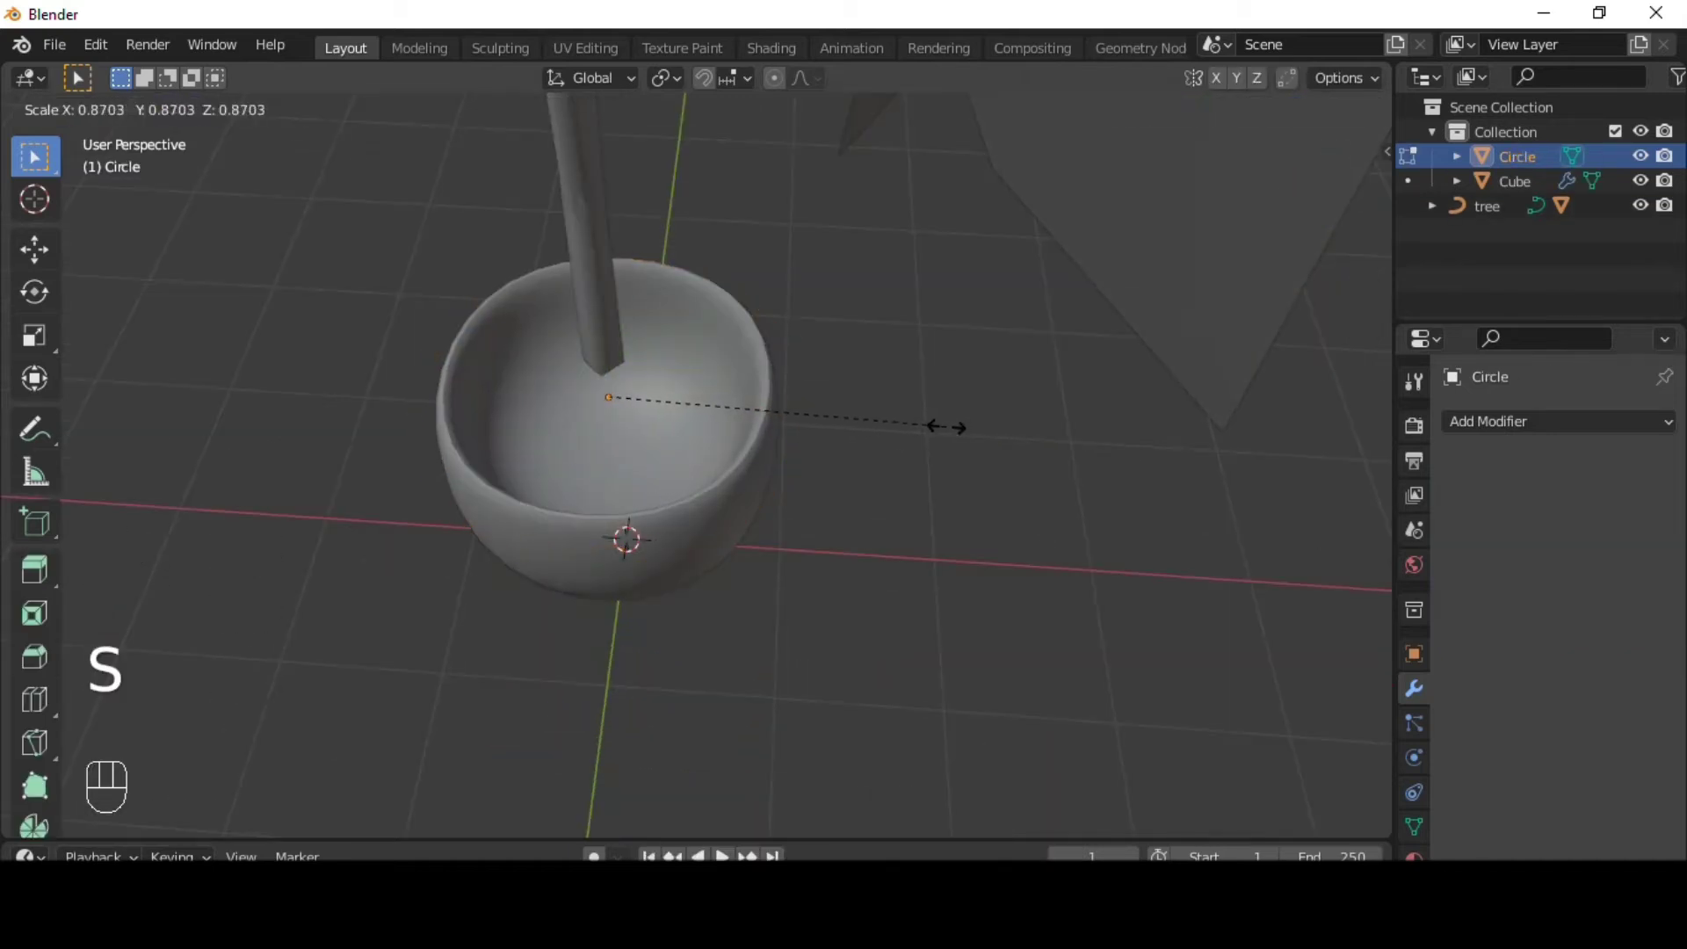
{"action": "key", "text": "f"}
{"action": "key", "text": "Tab"}
- Fit the disc at the rim and zoom out to view the whole potted tree
{"action": "left_click_drag", "start_coordinate": [833, 389], "coordinate": [769, 361]}
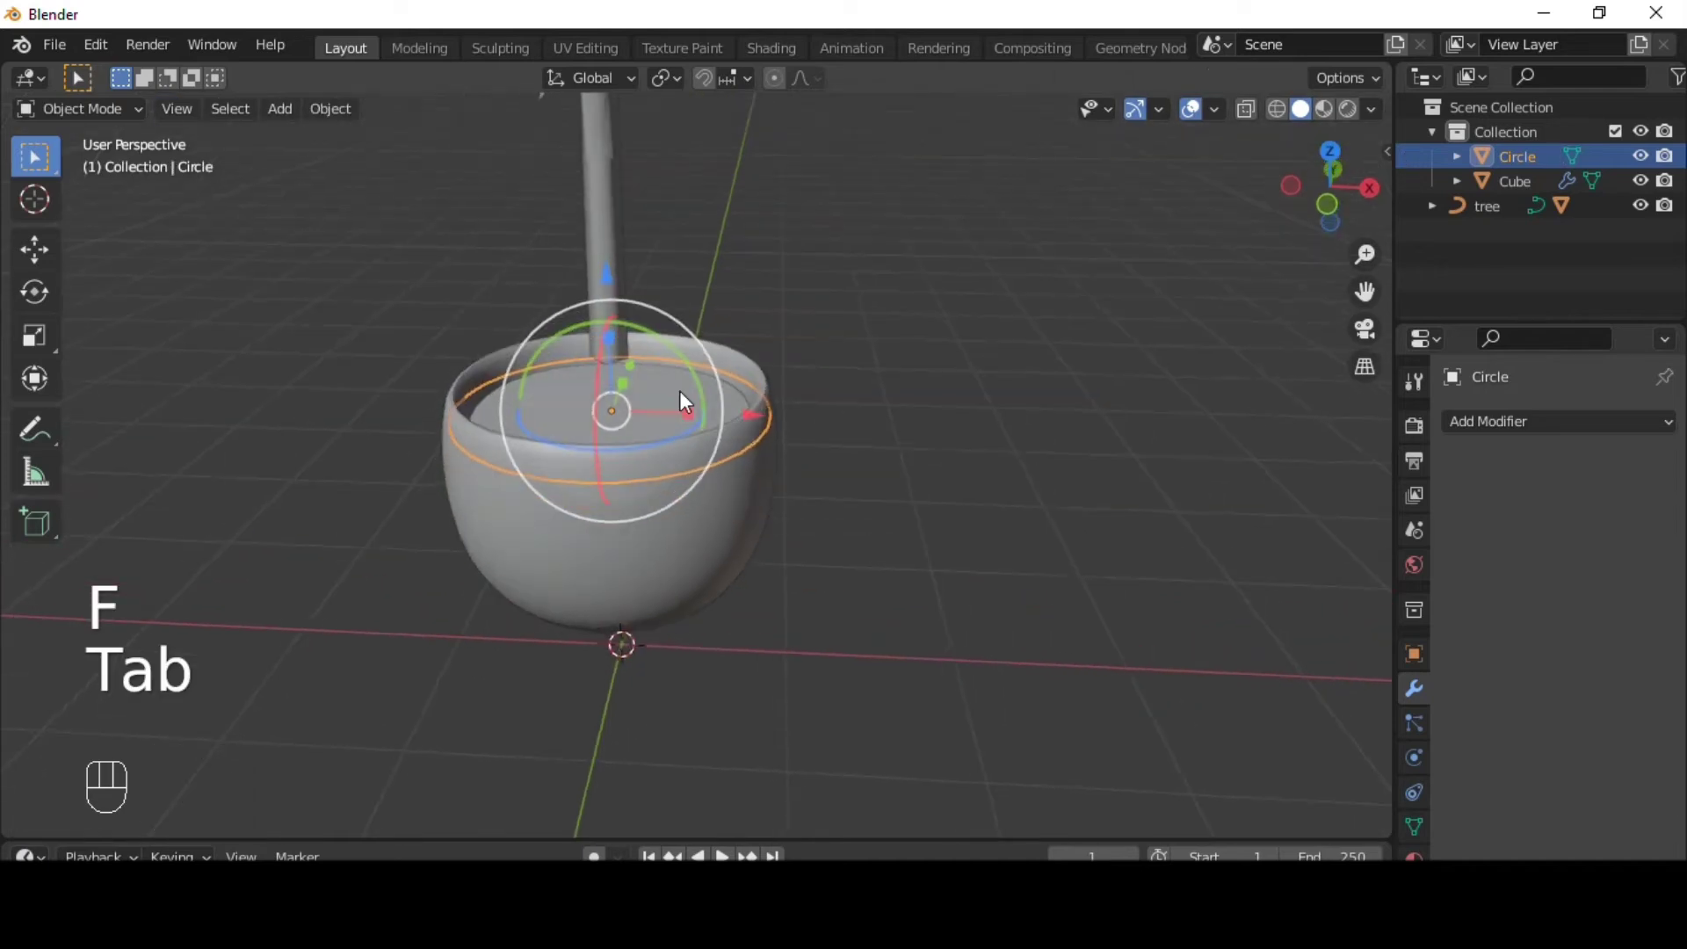
{"action": "left_click_drag", "start_coordinate": [791, 354], "coordinate": [666, 250]}
{"action": "left_click_drag", "start_coordinate": [667, 273], "coordinate": [883, 419]}
{"action": "key", "text": "s"}
{"action": "left_click_drag", "start_coordinate": [884, 419], "coordinate": [900, 435]}
{"action": "key", "text": "shift+a"}
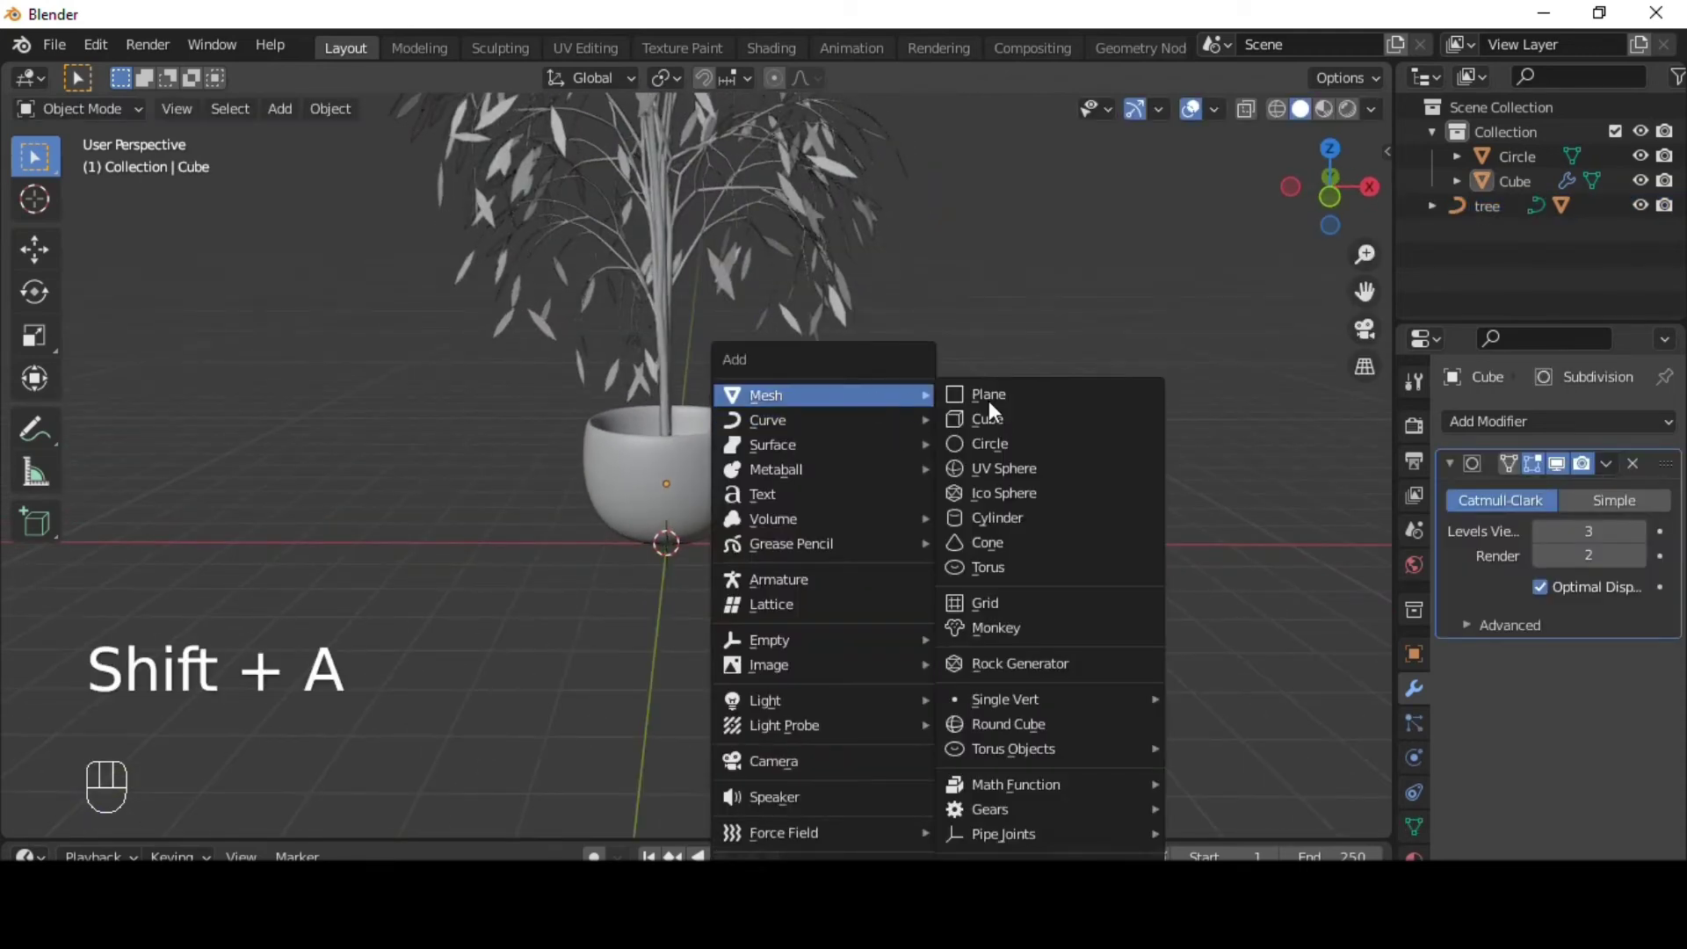
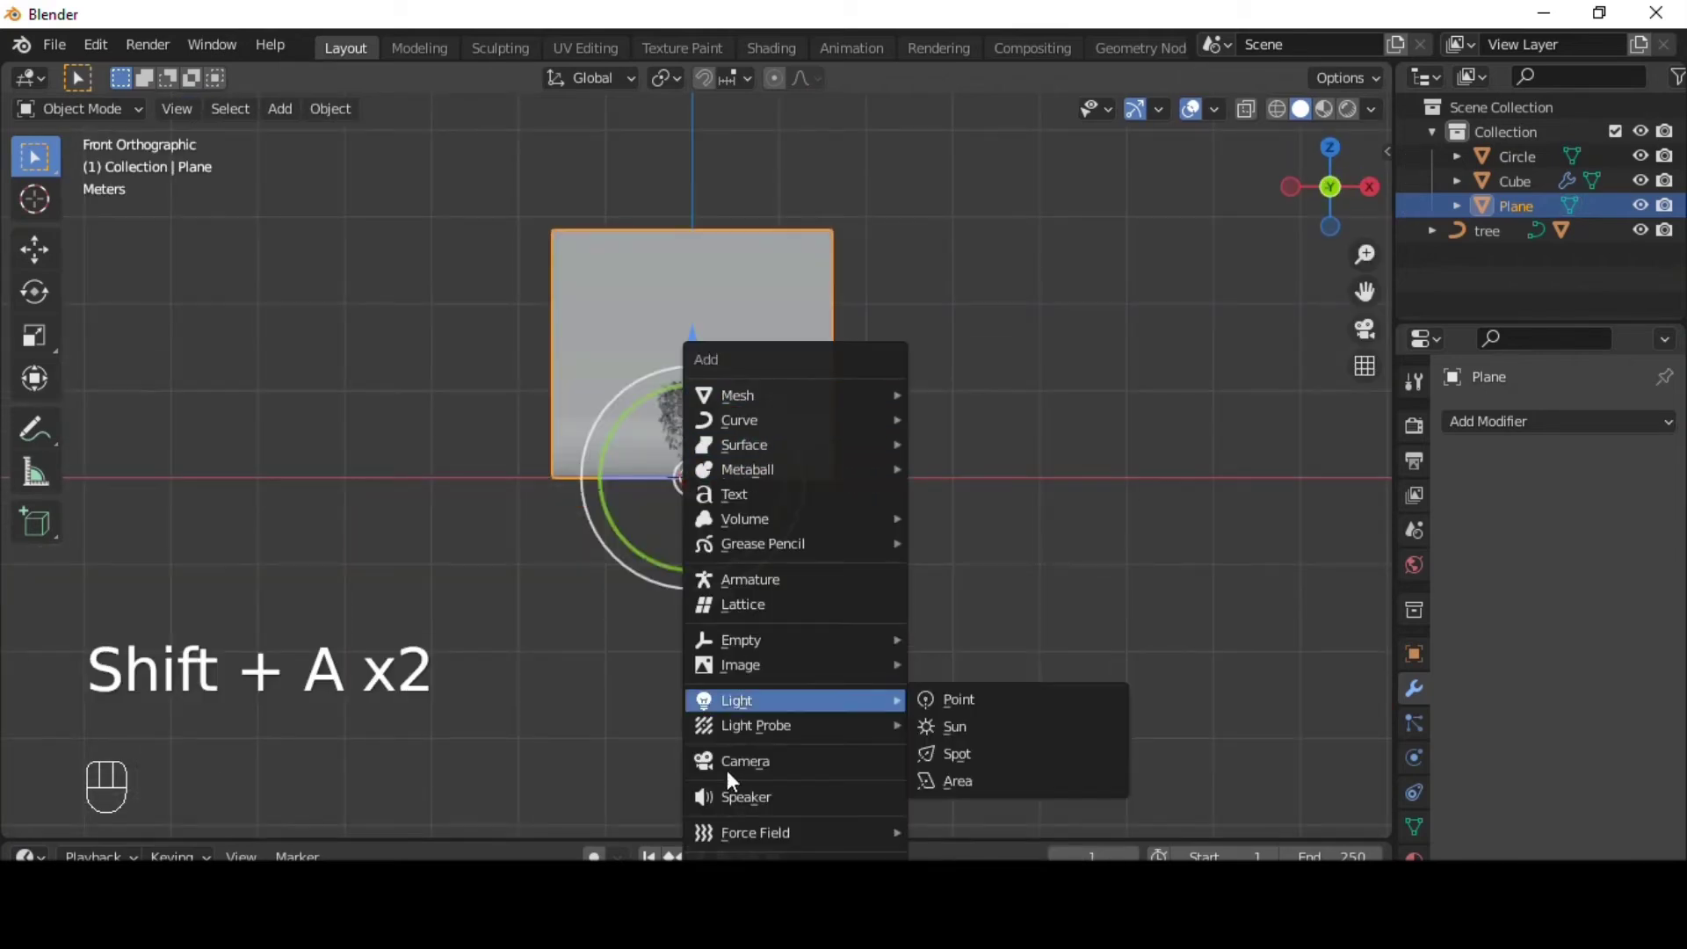
- Add a camera and align it to the current view of the scene
{"action": "key", "text": "shift+a"}
{"action": "key", "text": "ctrl+a"}
{"action": "key", "text": "ctrl+a"}
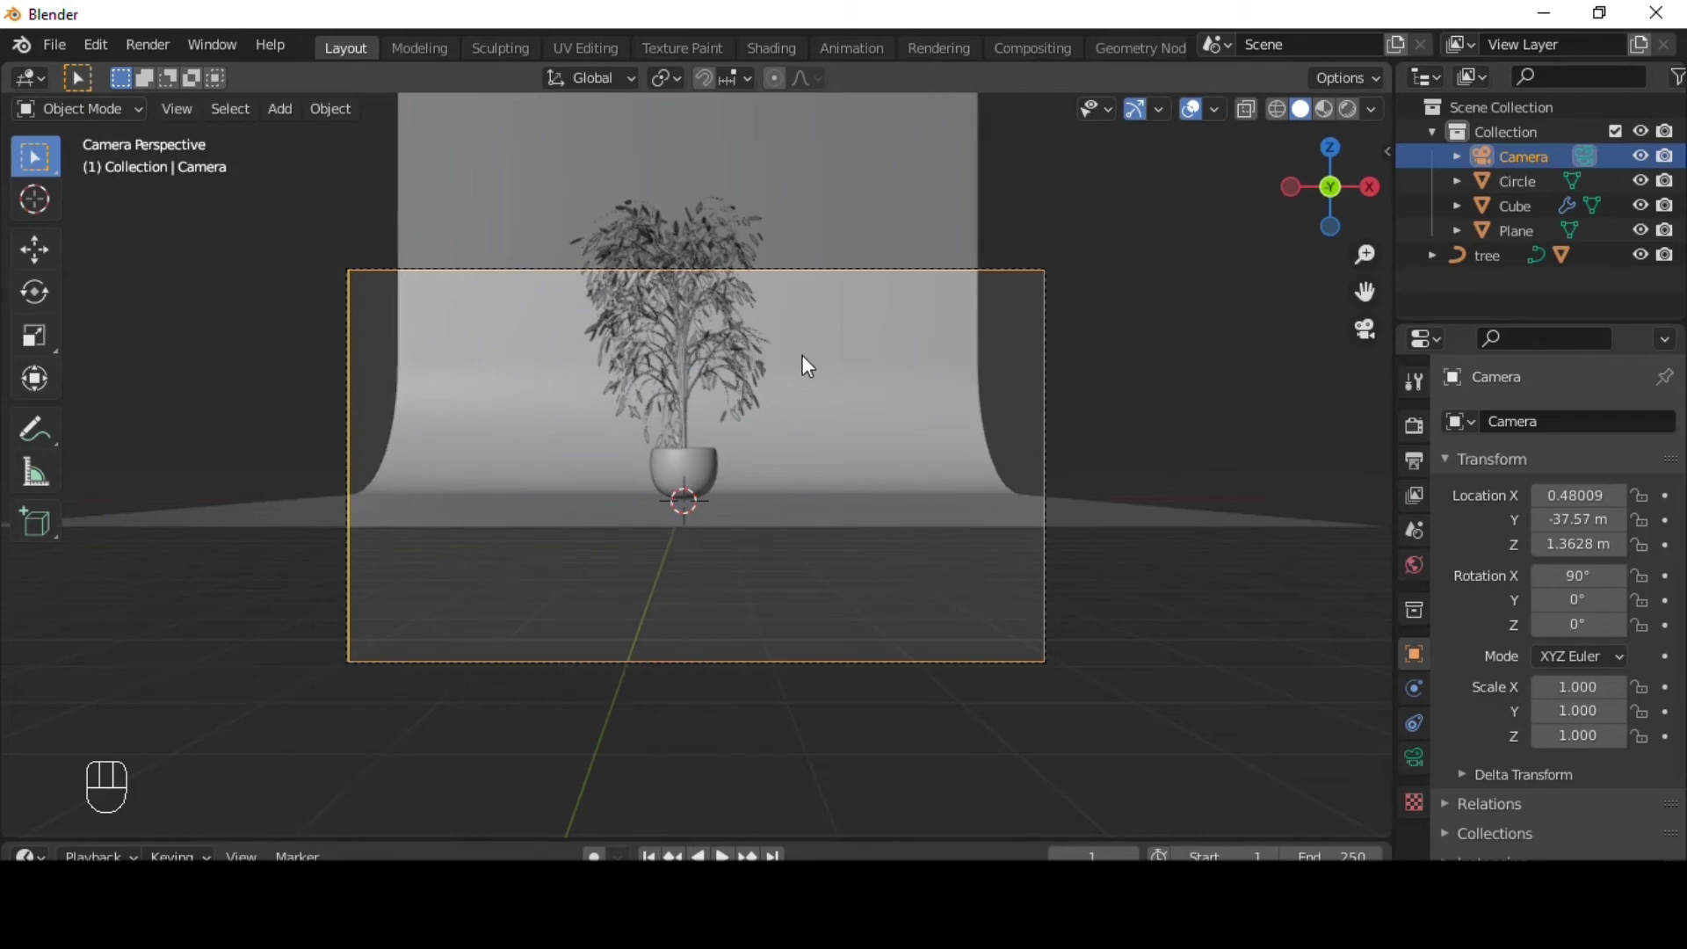
- Reframe the camera view closer on the potted tree
{"action": "key", "text": "q"}
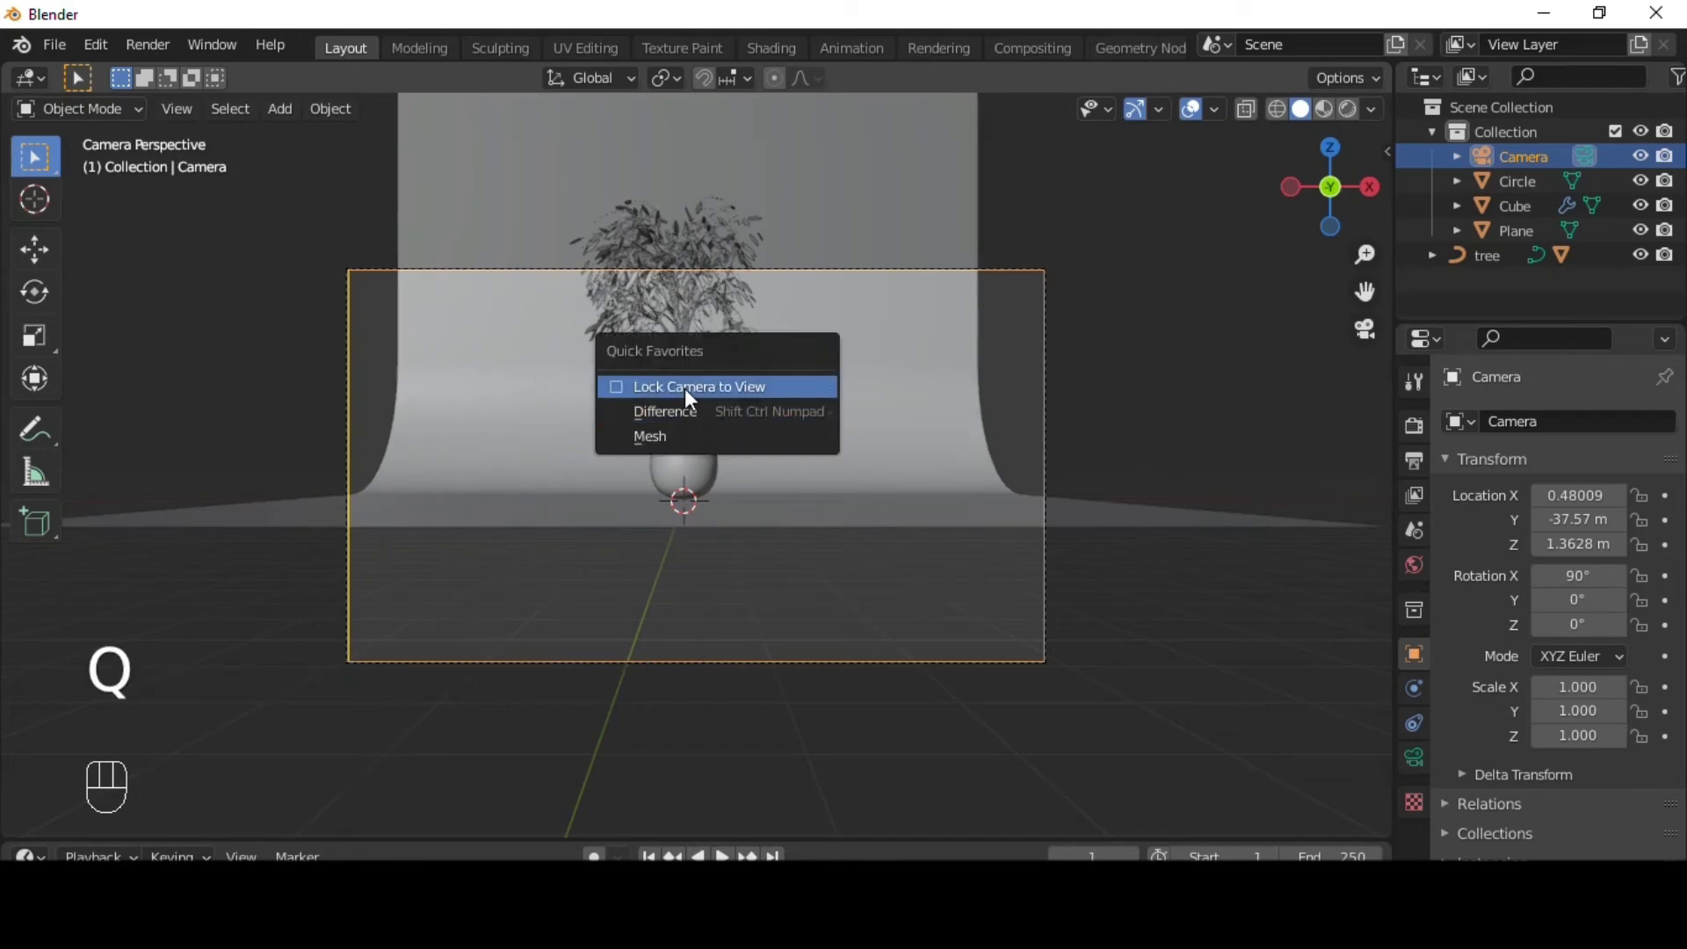
{"action": "left_click_drag", "start_coordinate": [847, 463], "coordinate": [854, 508]}
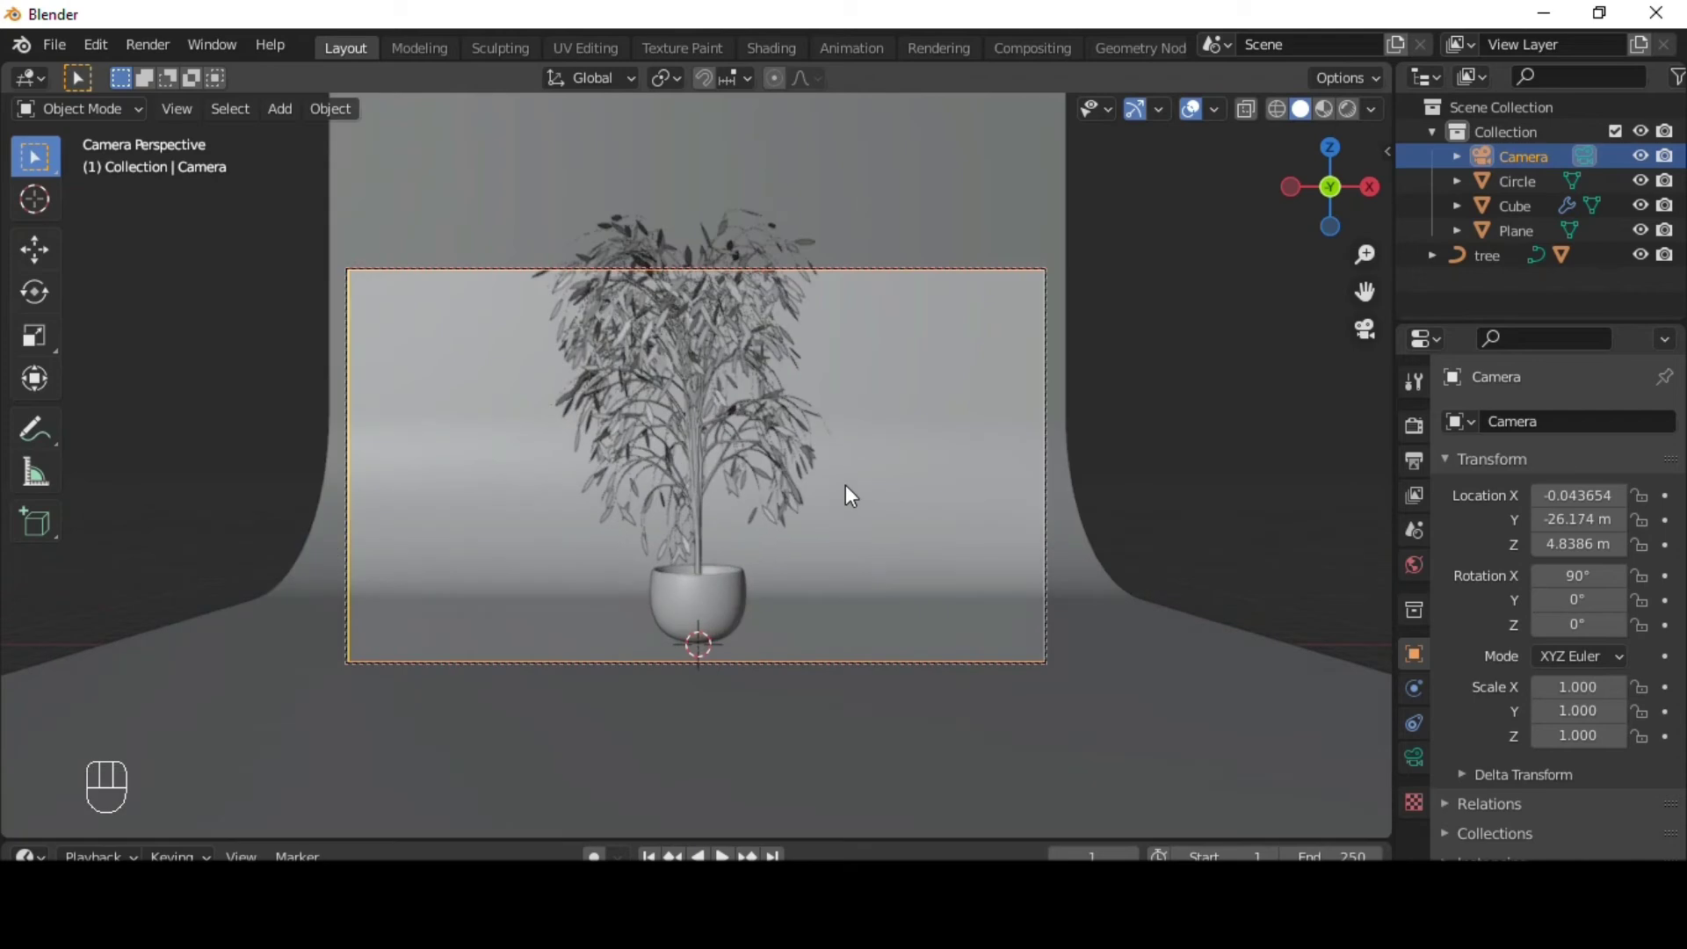
{"action": "left_click_drag", "start_coordinate": [865, 493], "coordinate": [518, 417]}
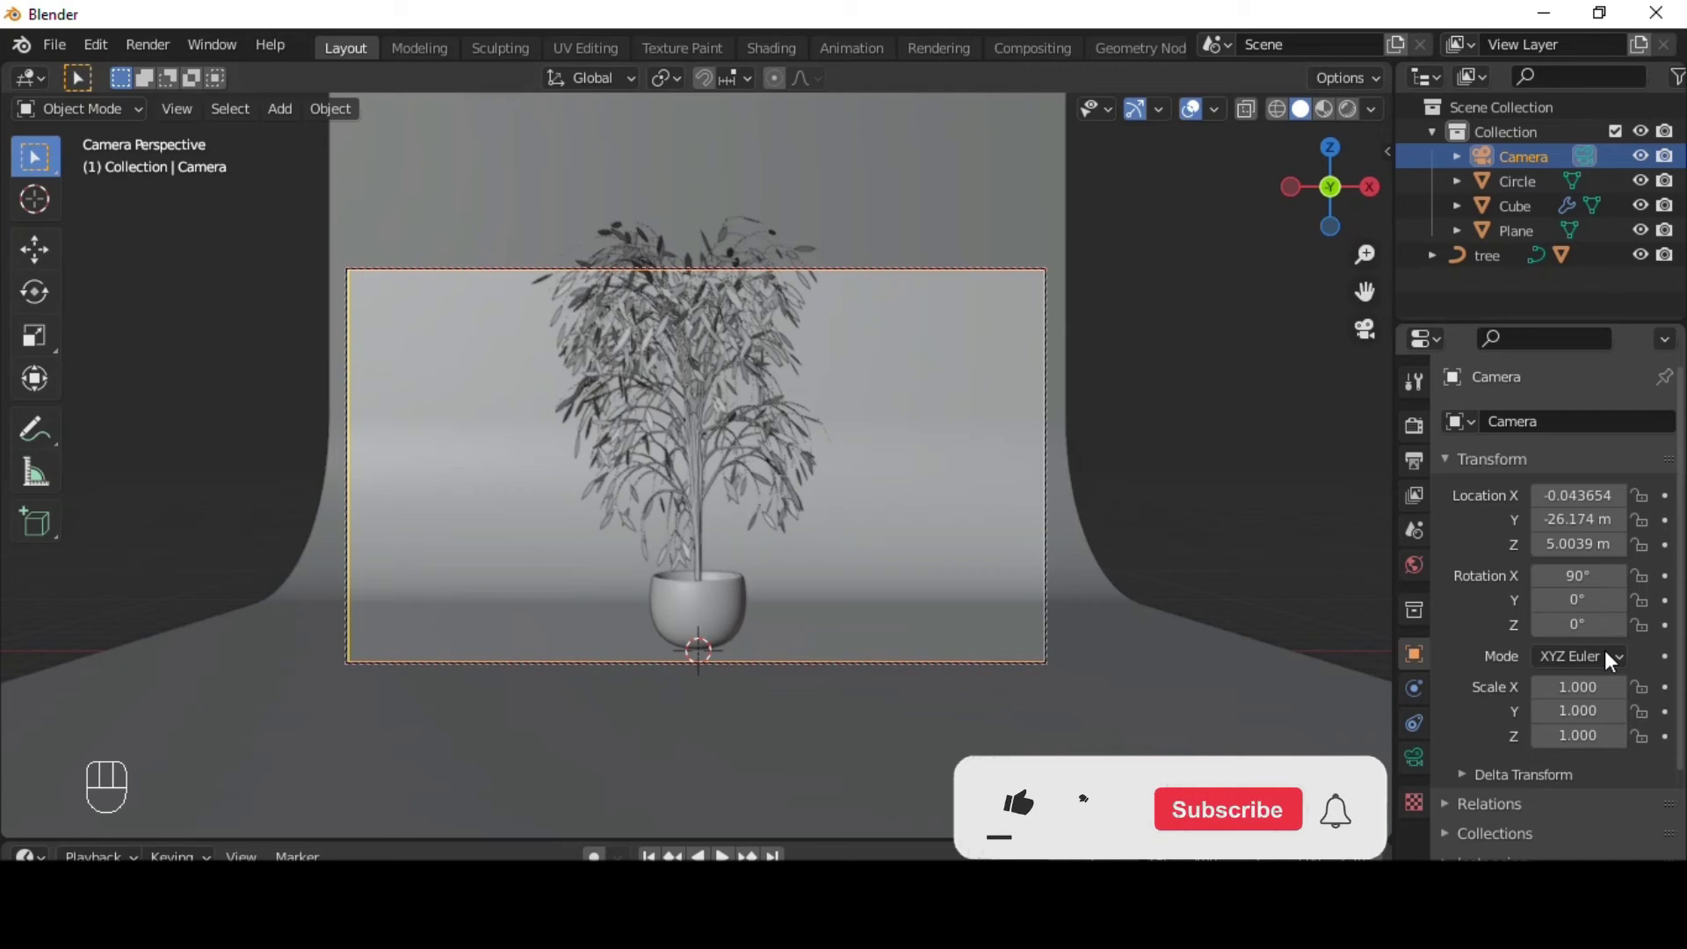
- Set the output resolution to 1920 × 1920 for a square camera frame
{"action": "left_click", "coordinate": [1426, 467]}
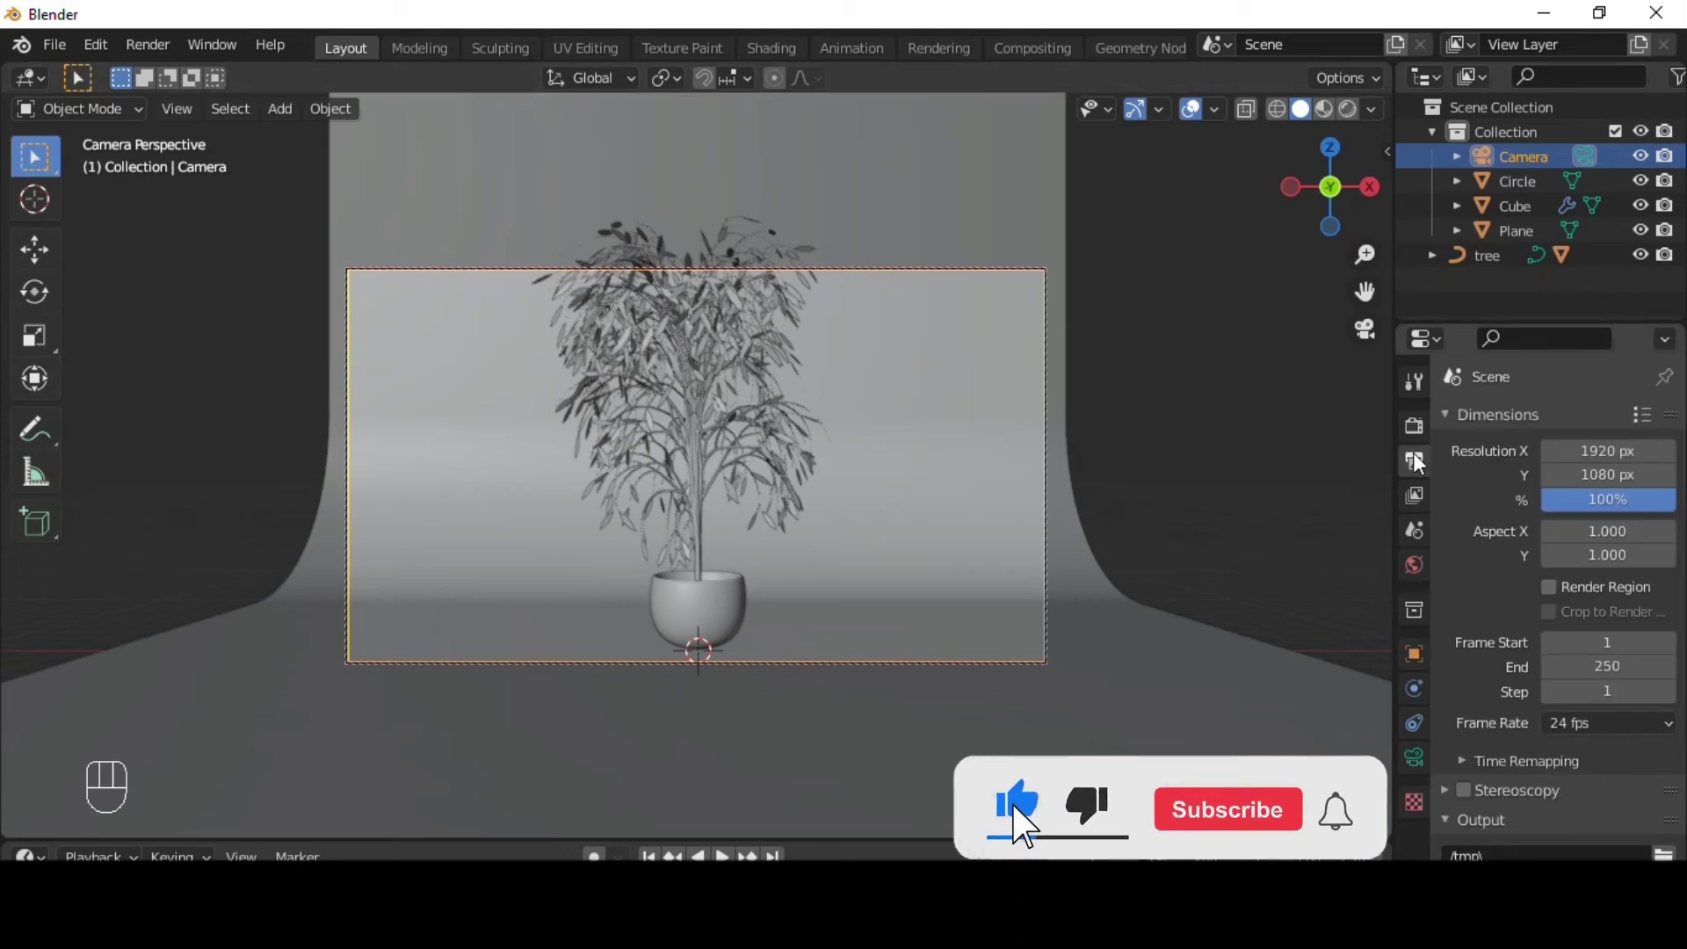
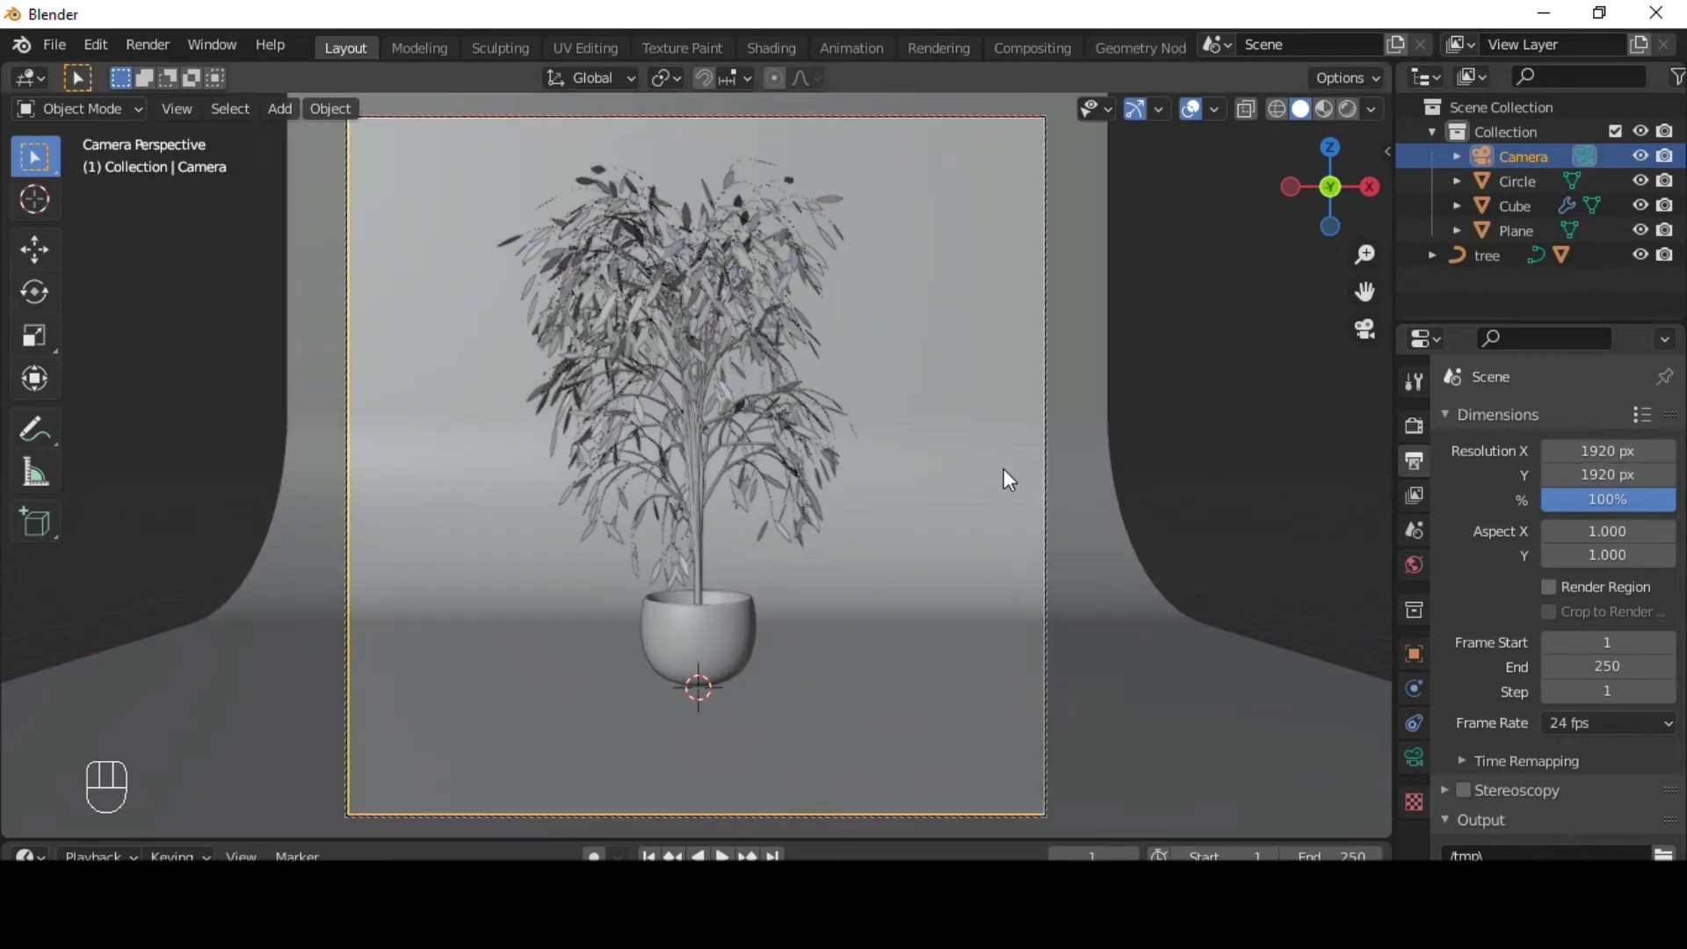
{"action": "key", "text": "q"}
{"action": "left_click", "coordinate": [1247, 462]}
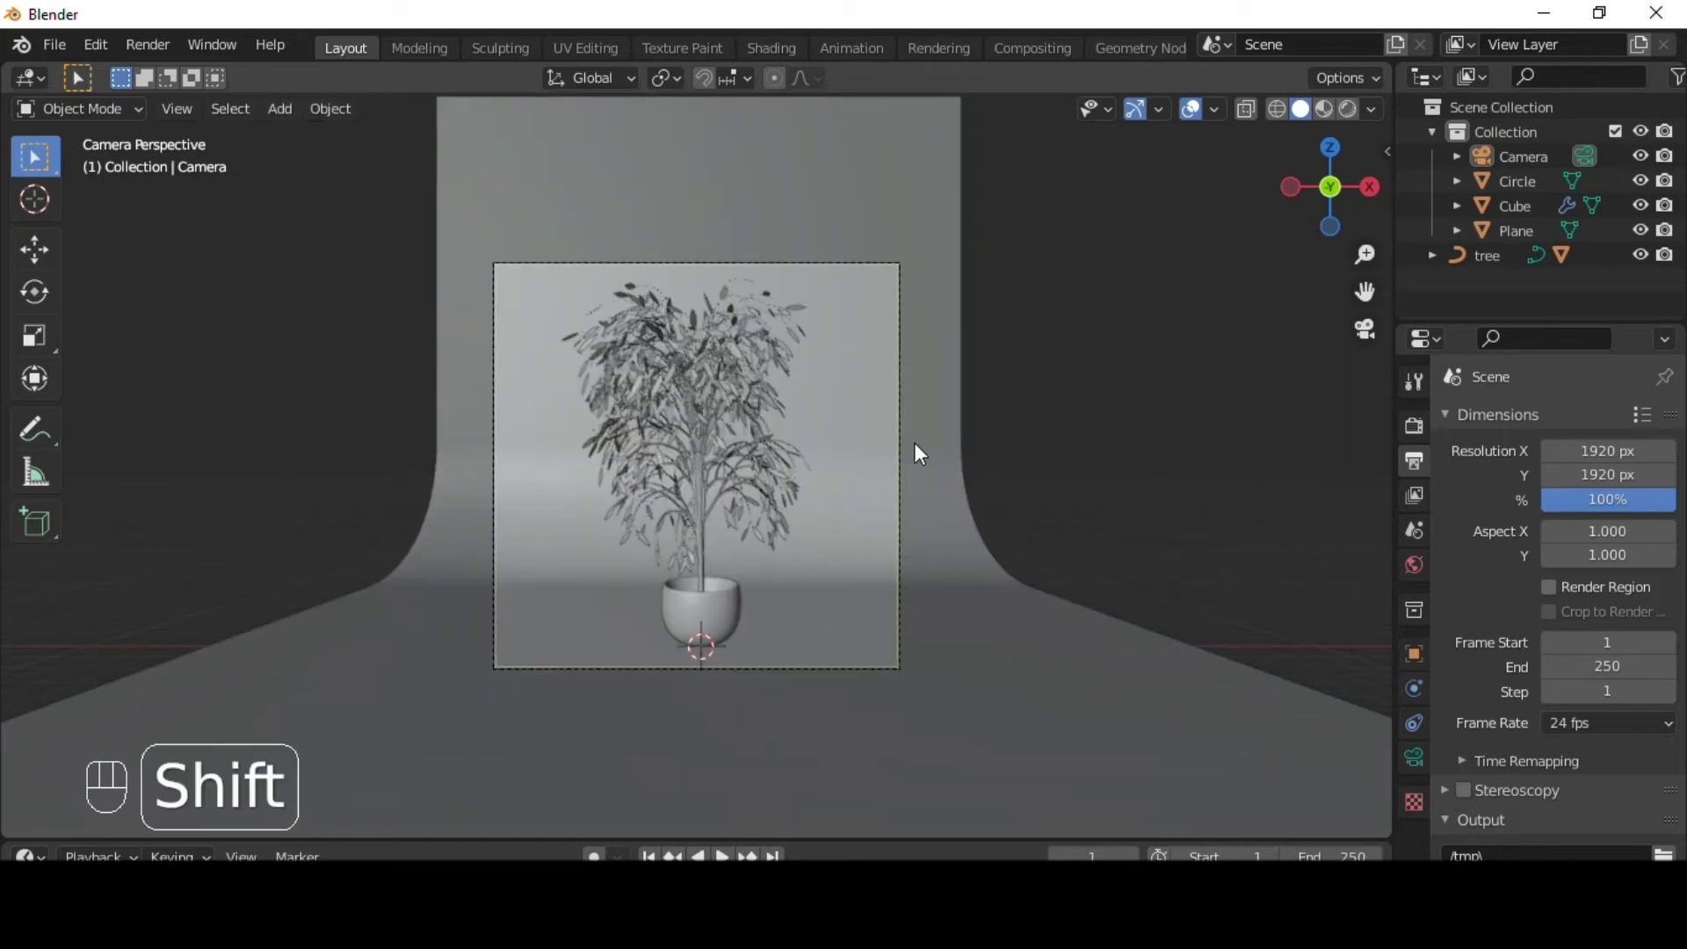
- Add a Sun light rotated down over the tree and set its shadow Angle to 24°
{"action": "key", "text": "shift+a"}
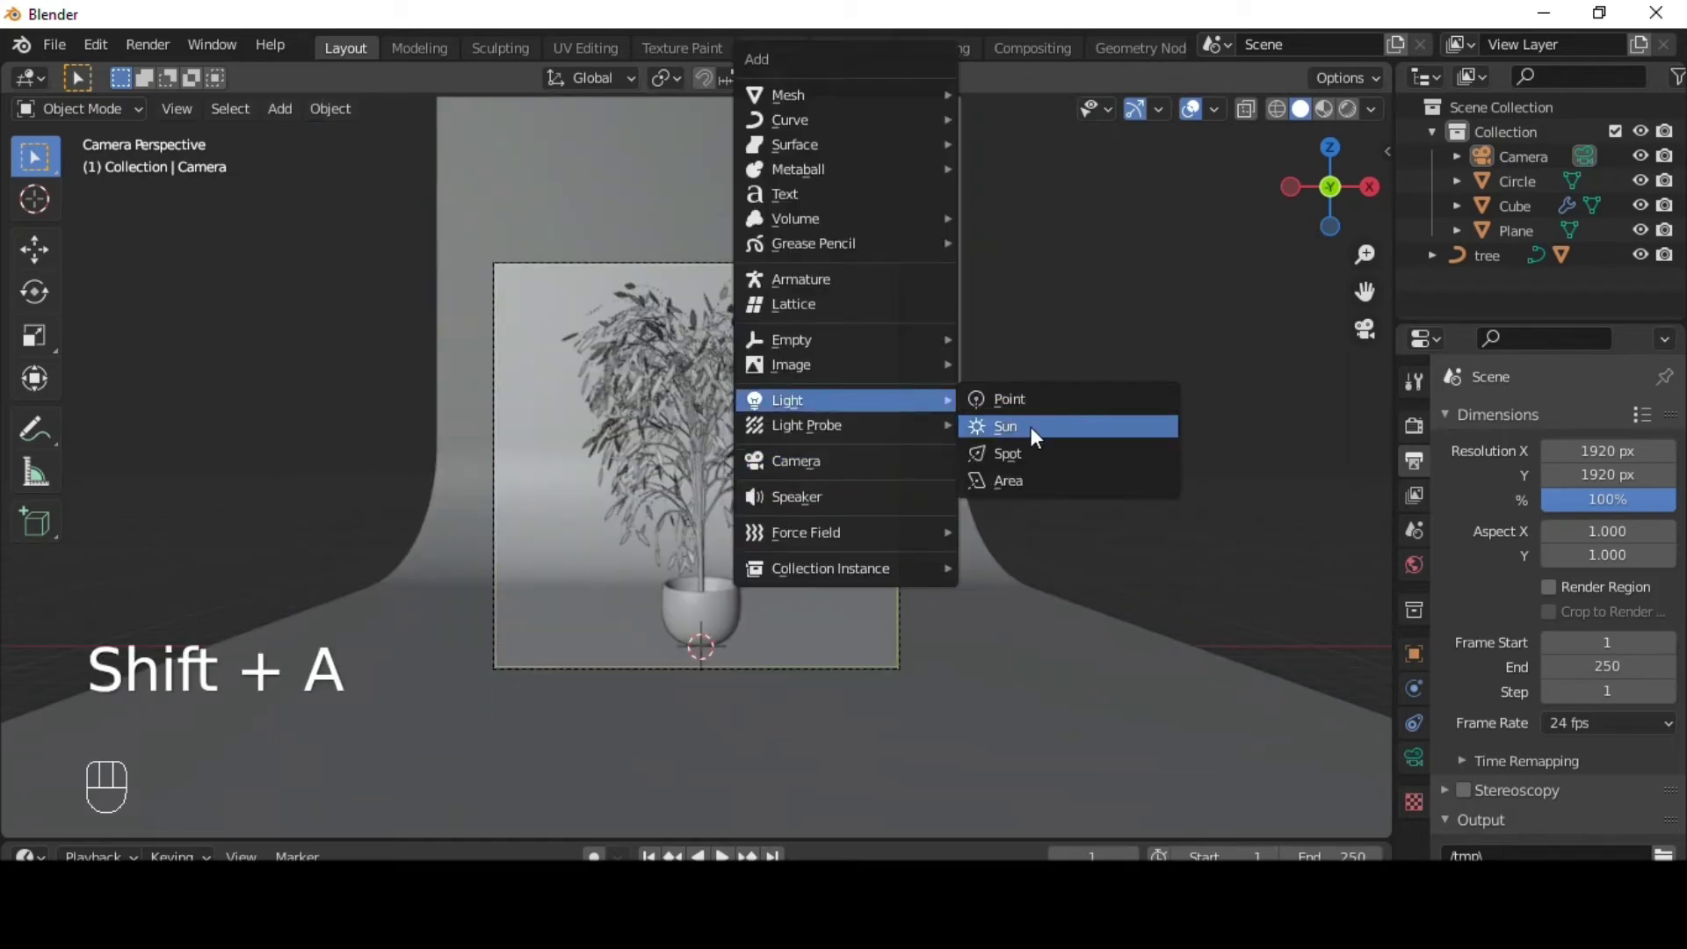
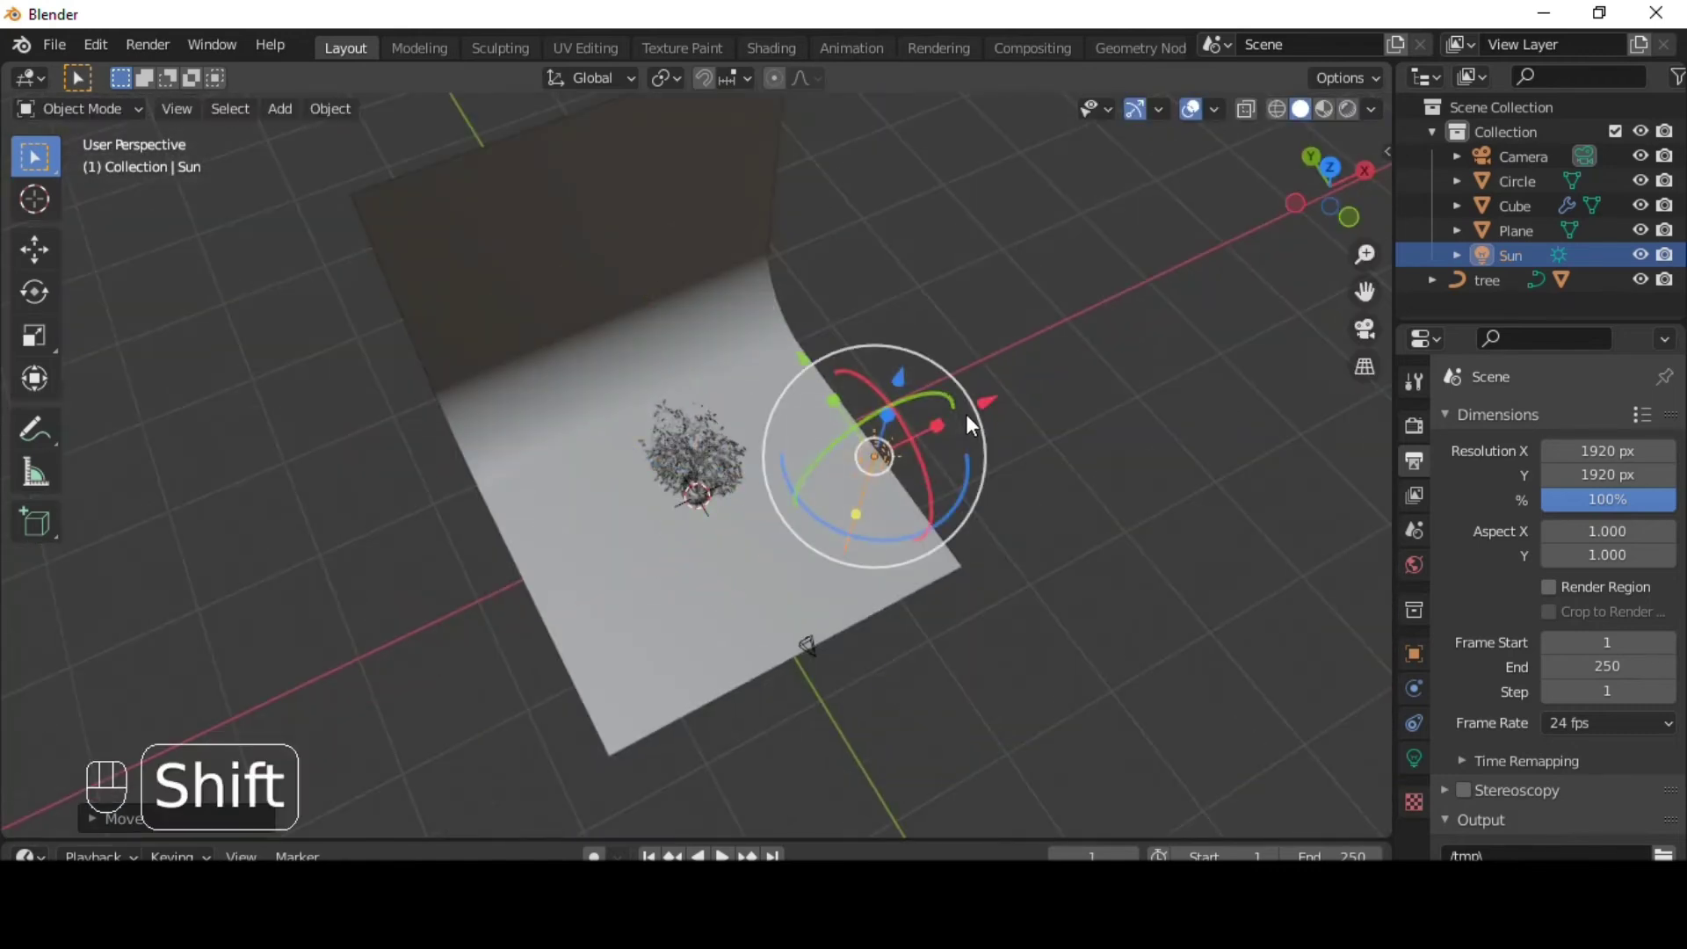
{"action": "key", "text": "shift+t"}
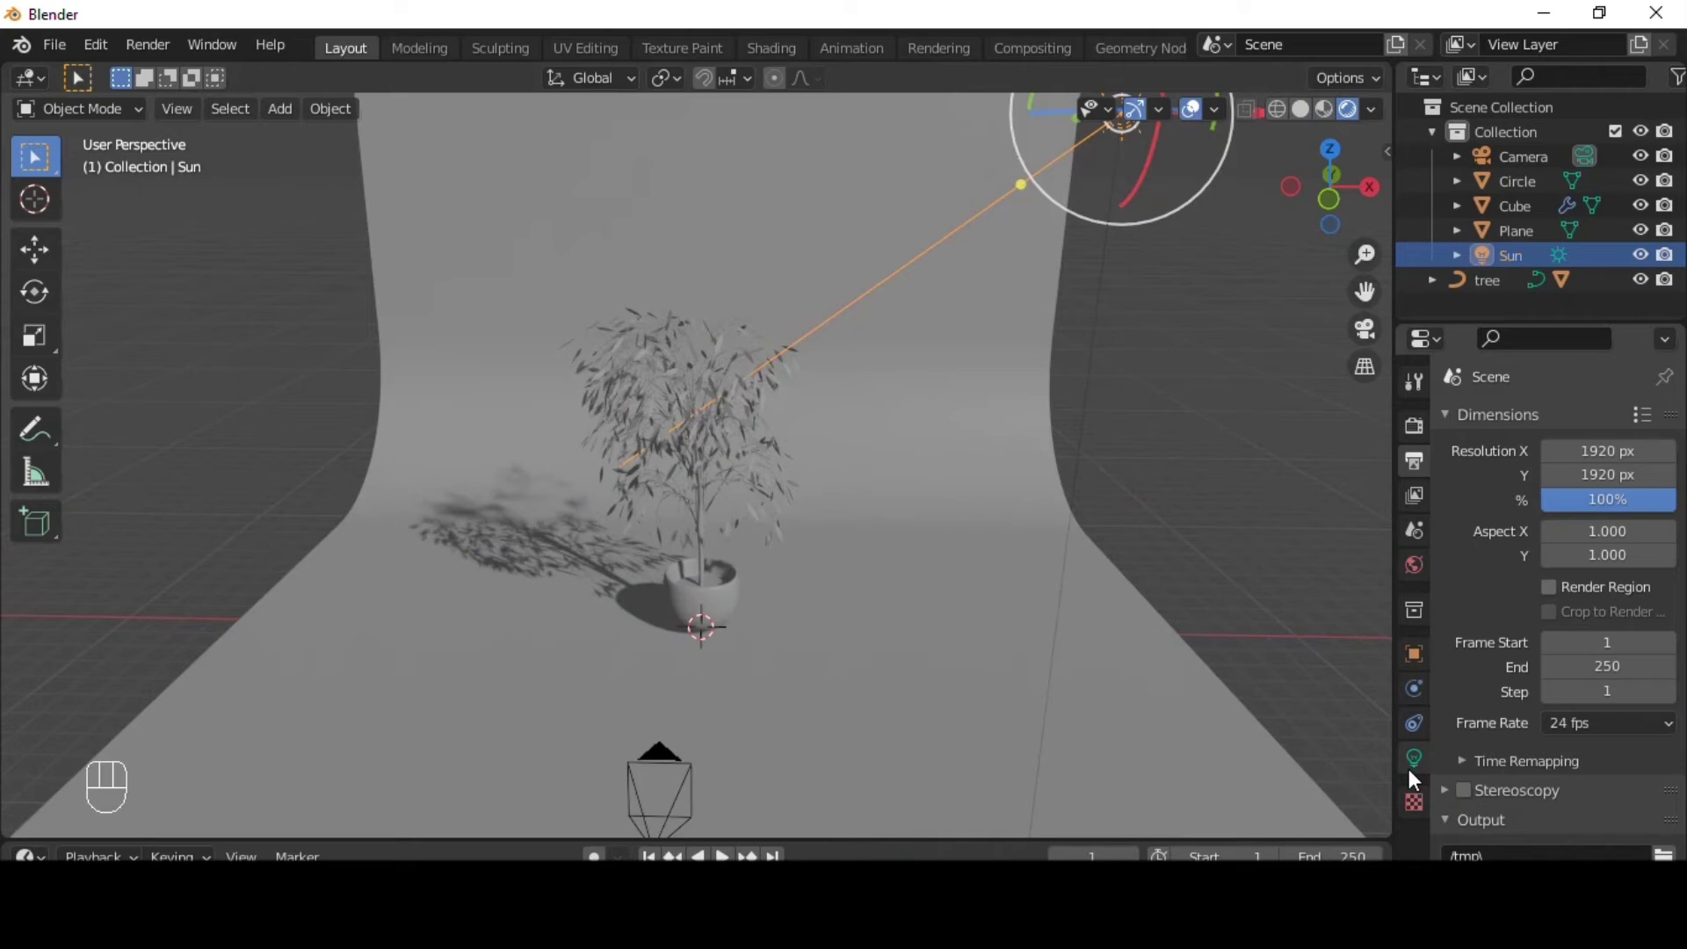
{"action": "left_click", "coordinate": [1416, 776]}
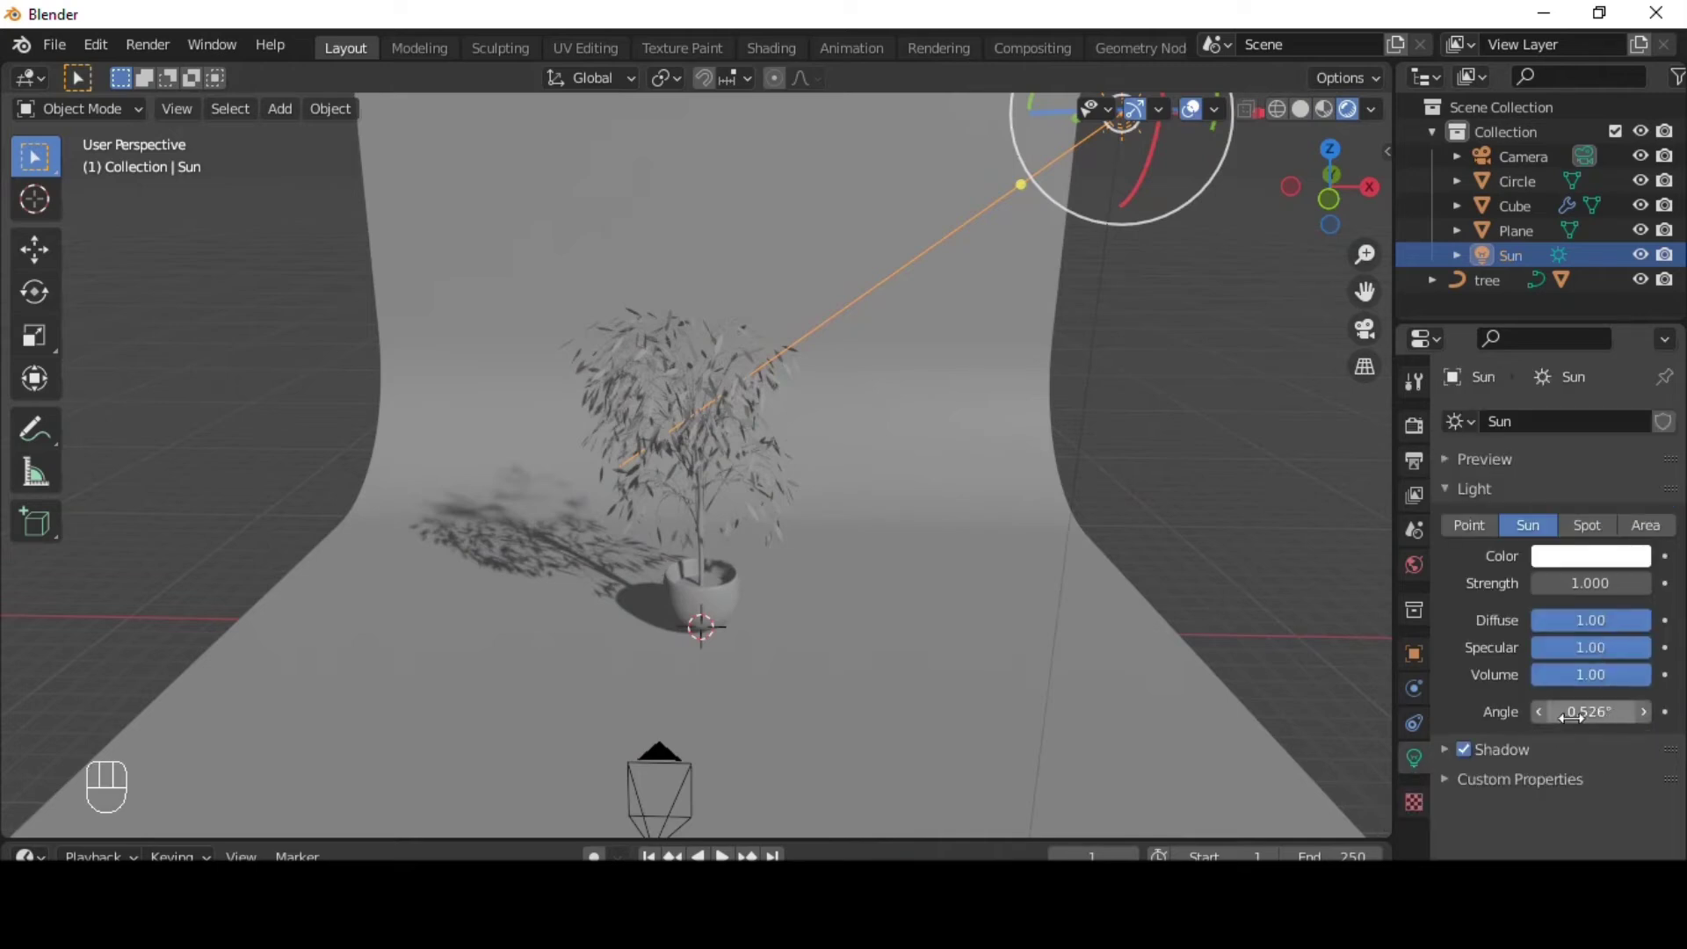
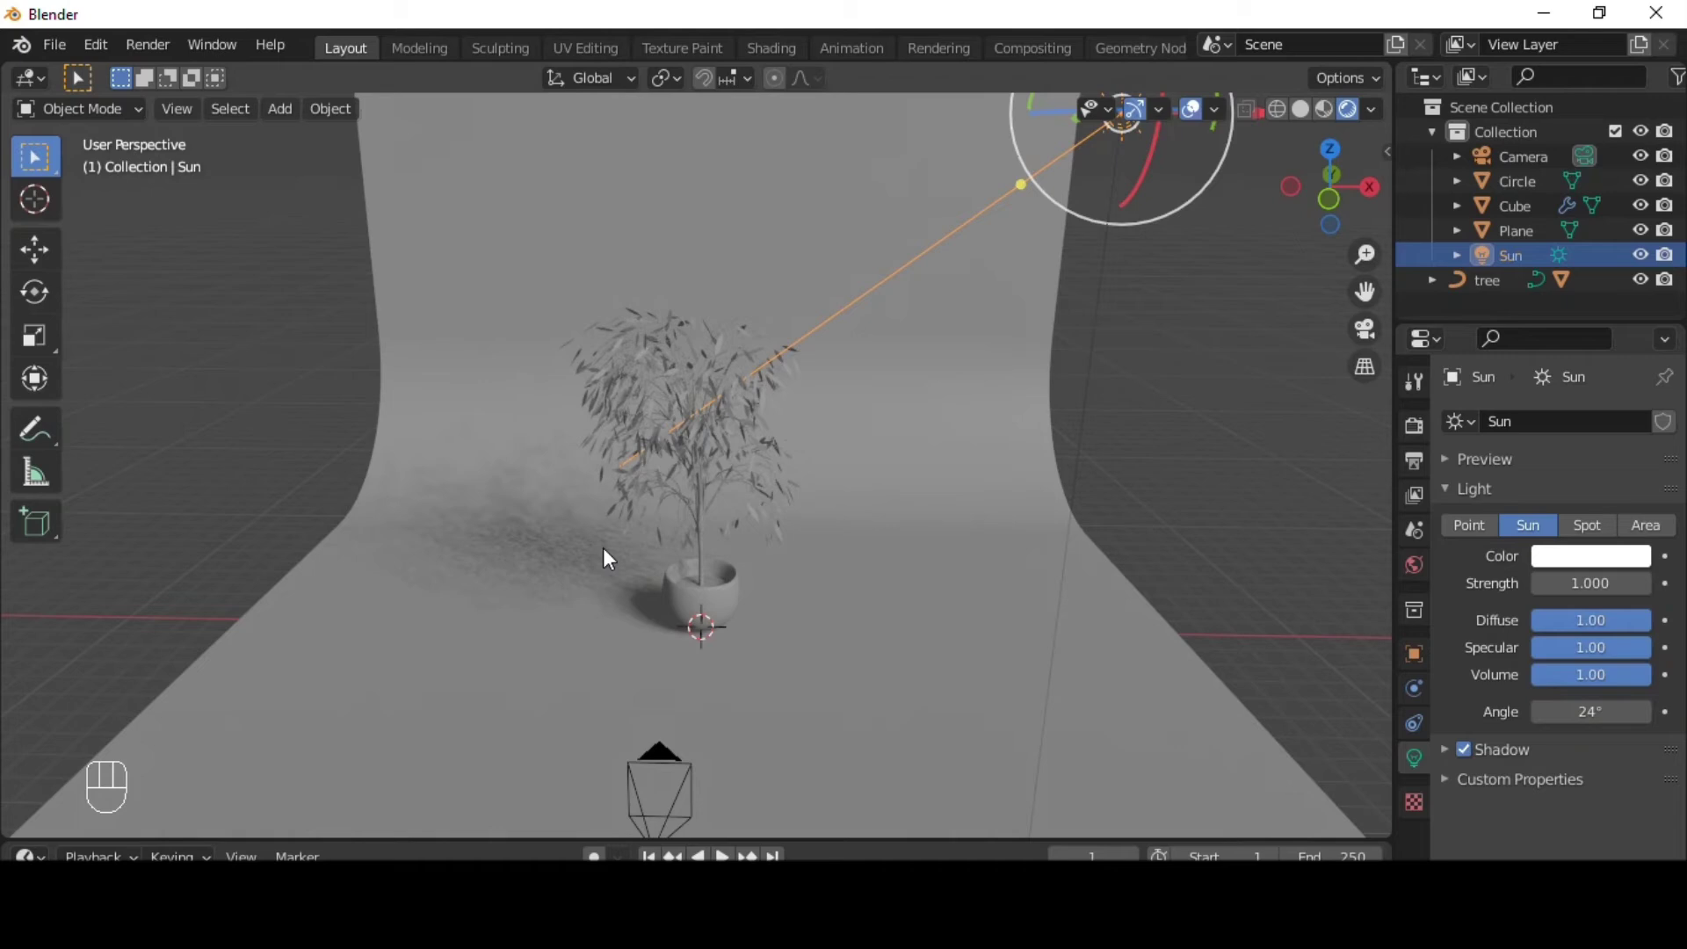
- Add a 1000 W point light above the tree and duplicate it along X as a 300 W light
{"action": "key", "text": "shift+a"}
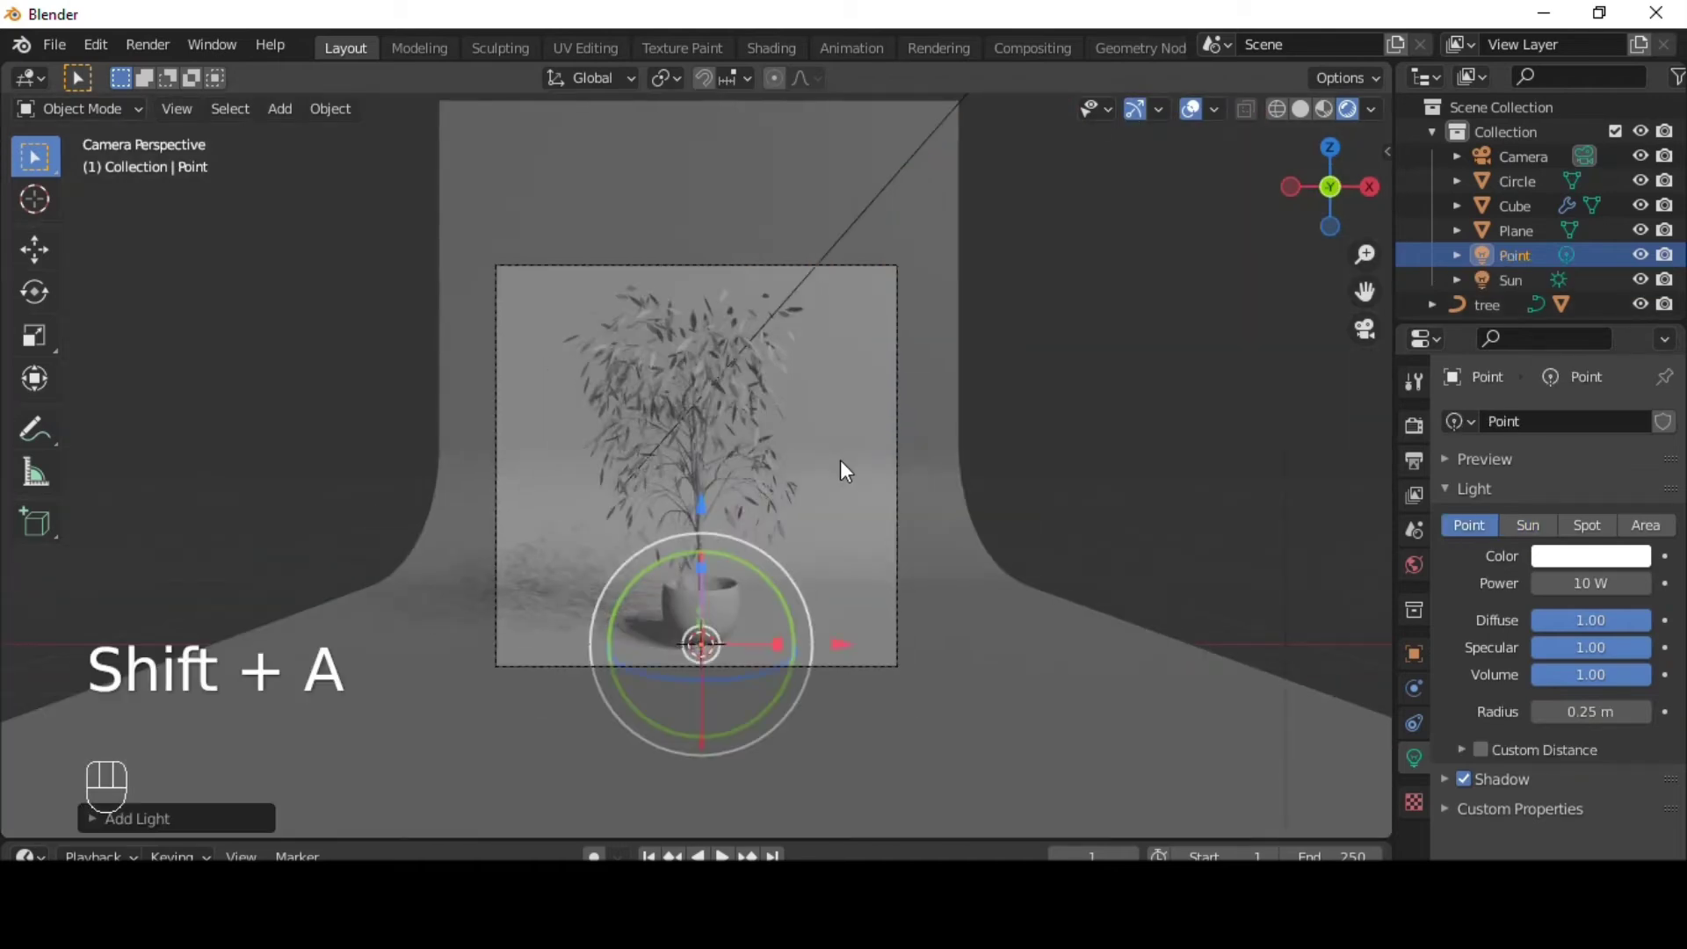
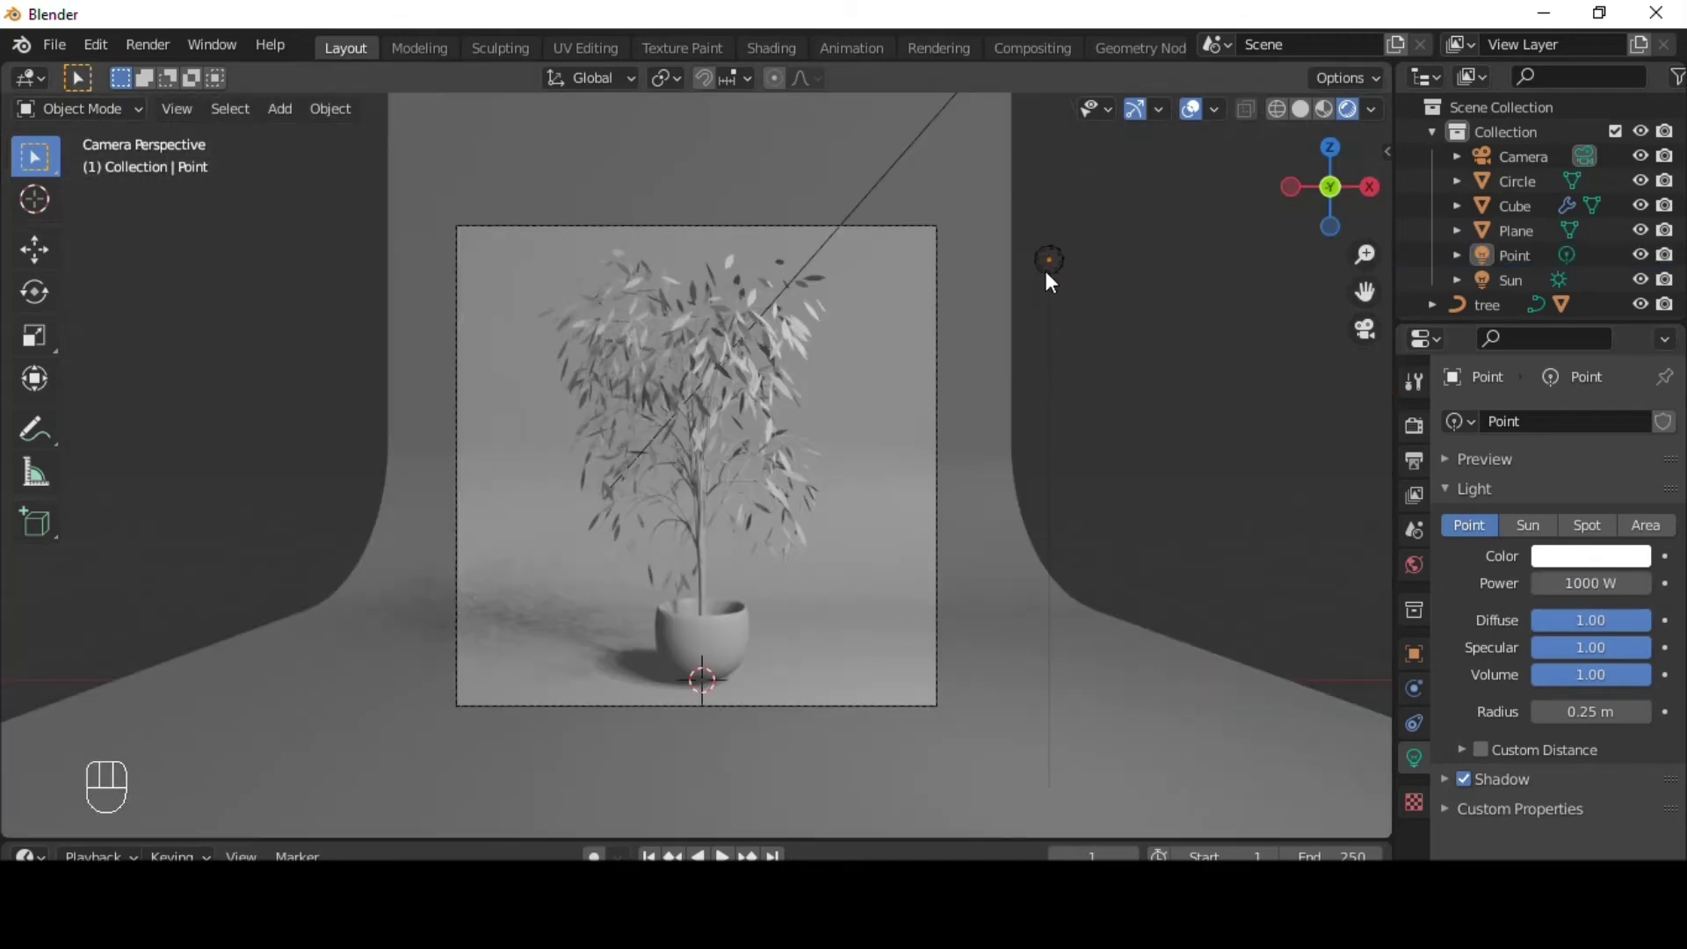
{"action": "key", "text": "shift+d"}
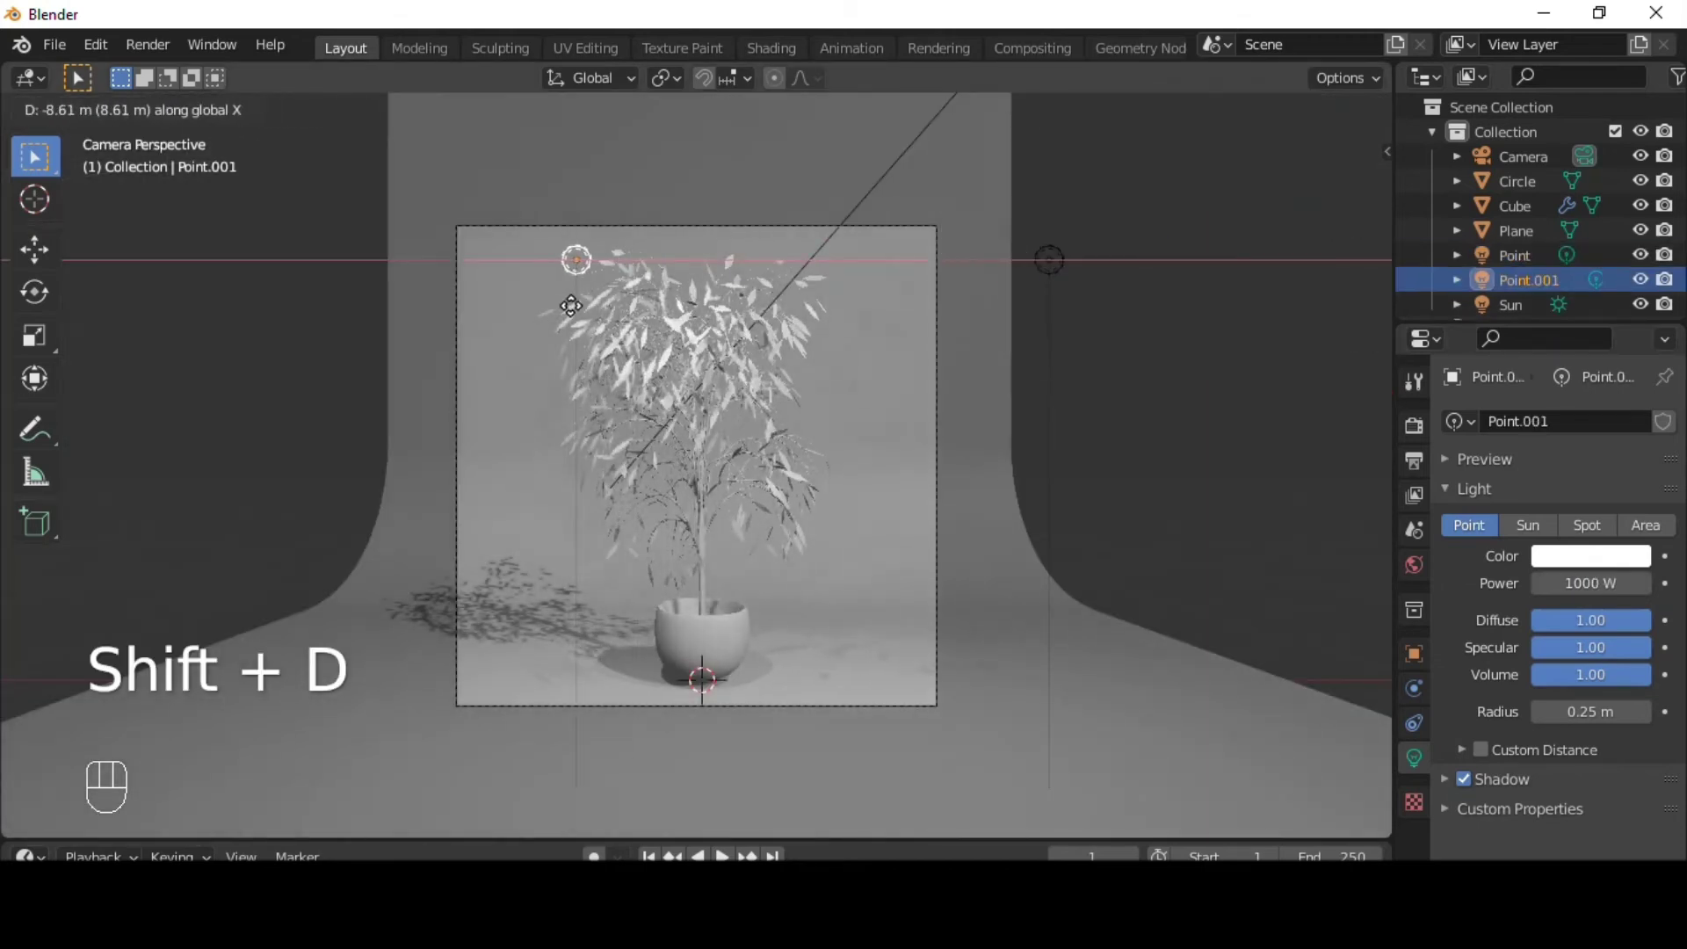
{"action": "left_click_drag", "start_coordinate": [612, 231], "coordinate": [607, 432]}
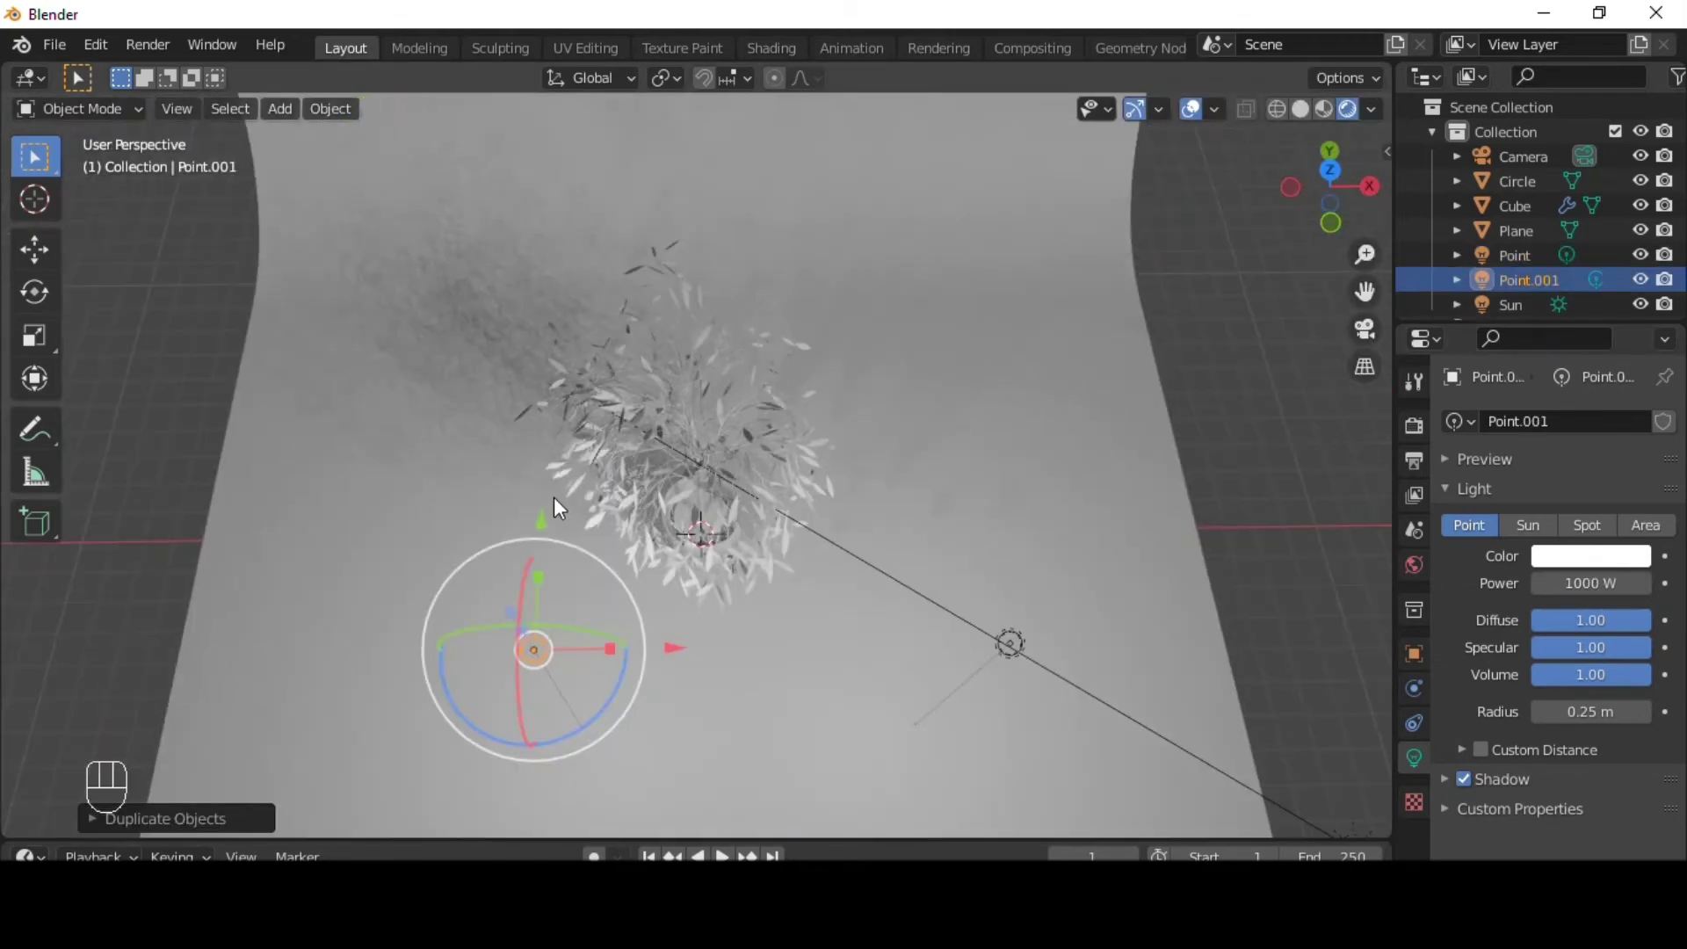
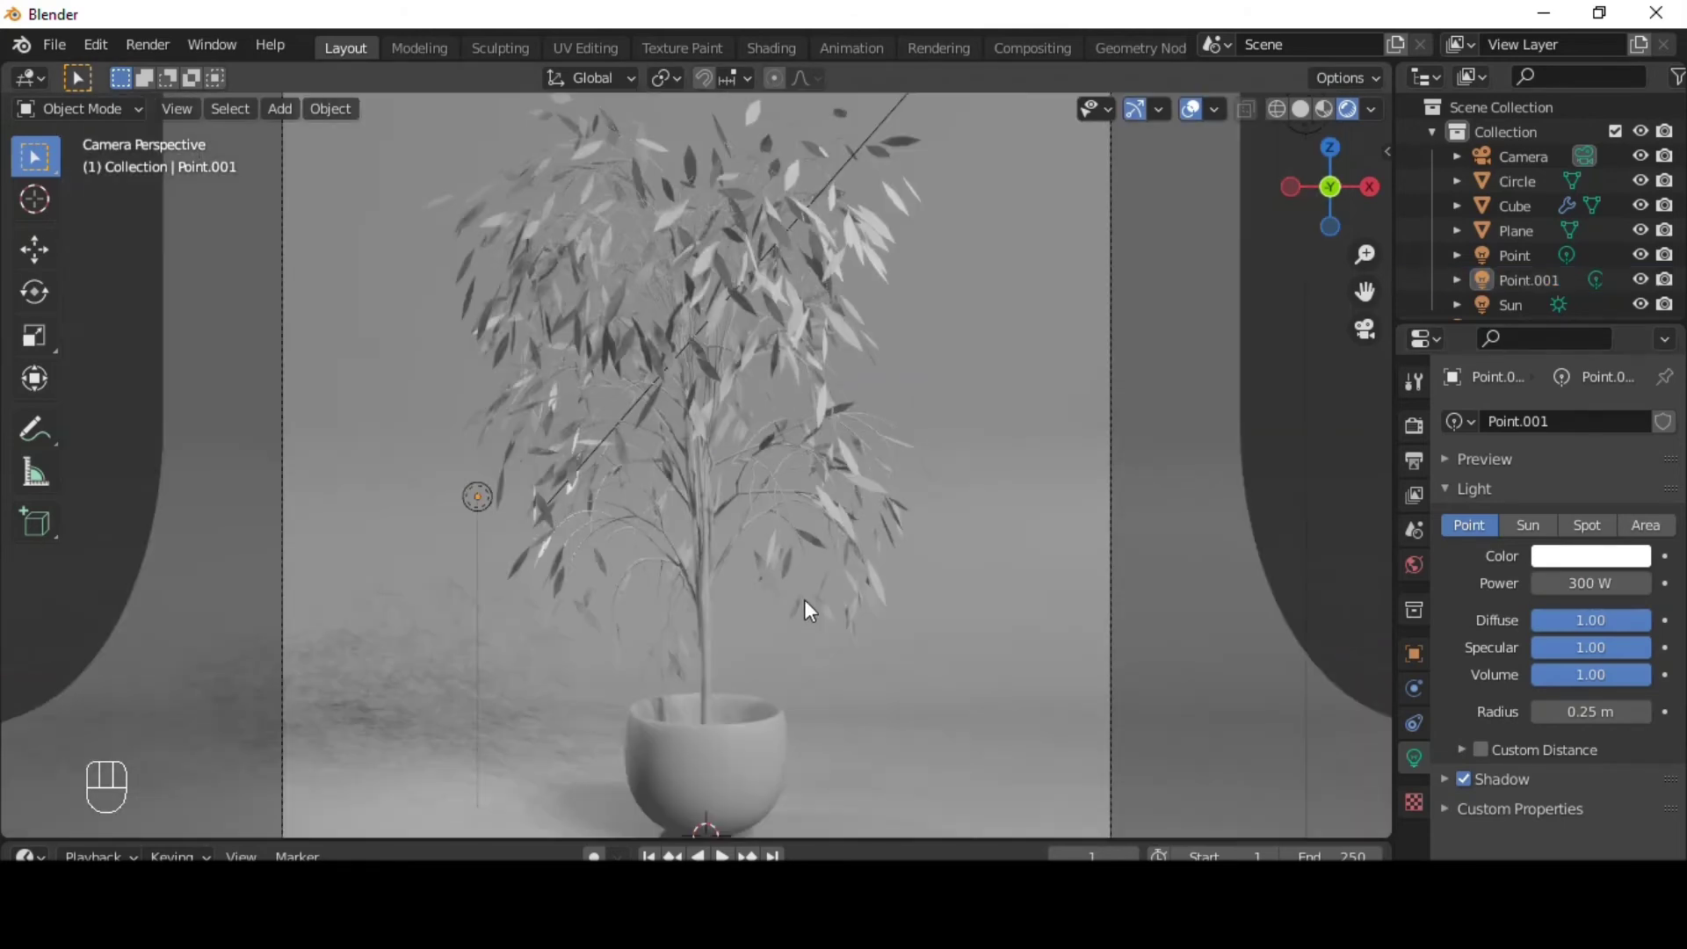
- Frame the pot and scale the soil disc up to sit near the pot's rim before texturing
{"action": "key", "text": "alt+z"}
{"action": "left_click_drag", "start_coordinate": [801, 642], "coordinate": [786, 645]}
{"action": "left_click_drag", "start_coordinate": [698, 679], "coordinate": [724, 648]}
{"action": "left_click_drag", "start_coordinate": [834, 619], "coordinate": [828, 416]}
{"action": "left_click_drag", "start_coordinate": [830, 467], "coordinate": [822, 571]}
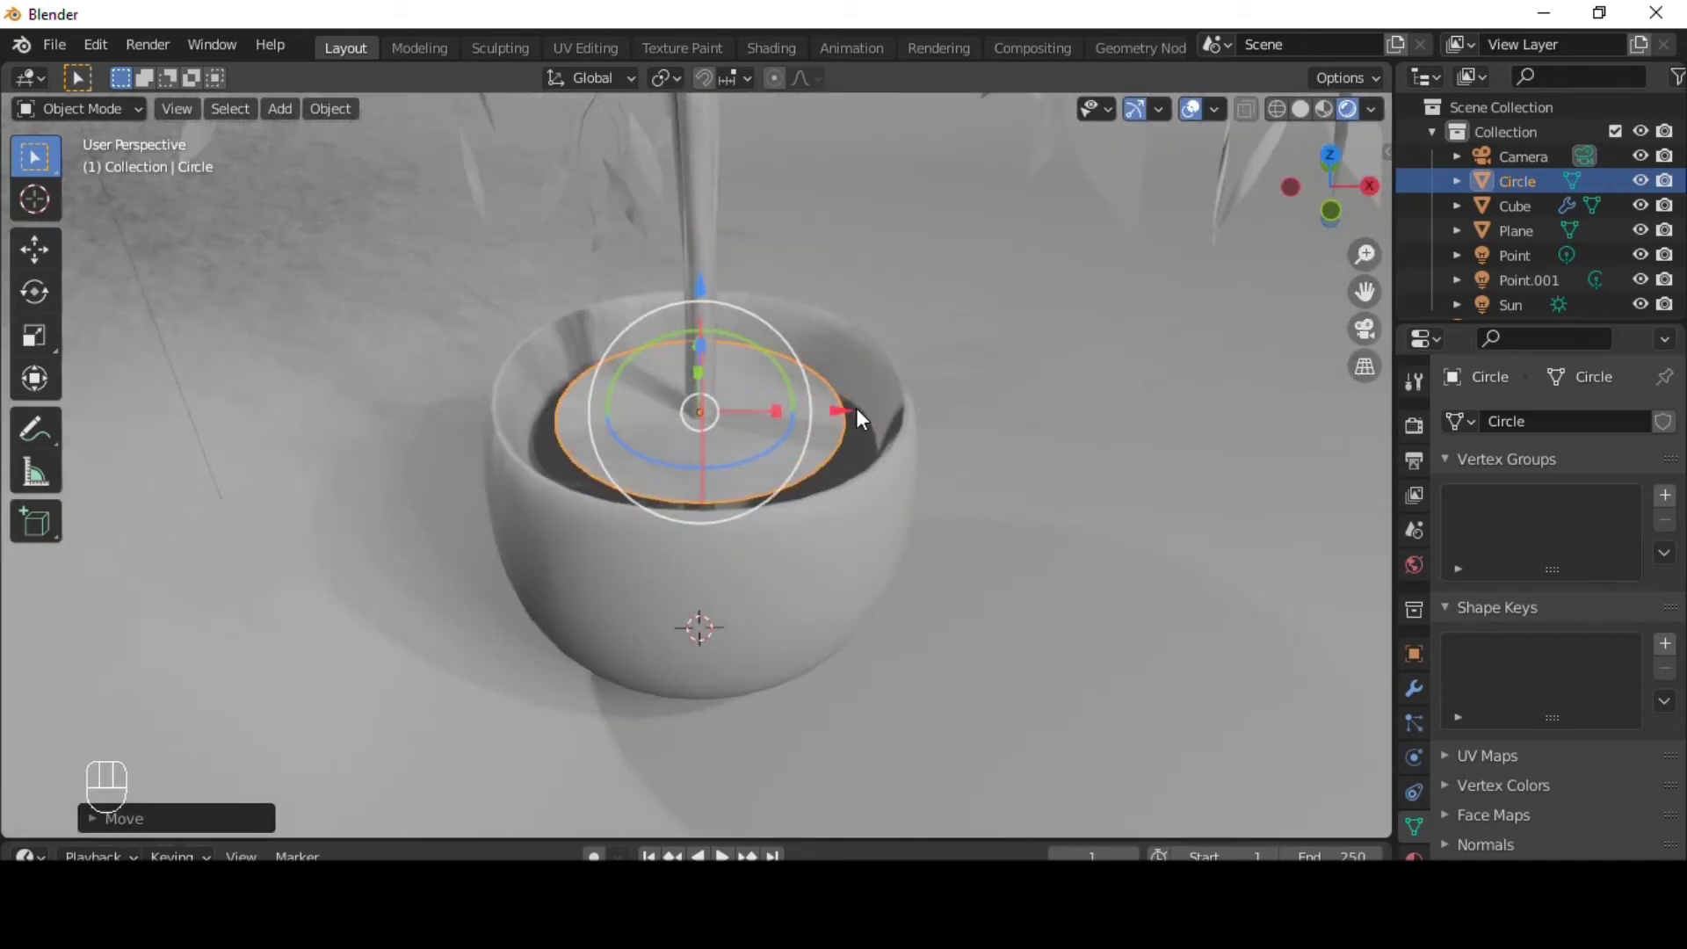
{"action": "key", "text": "s"}
{"action": "left_click_drag", "start_coordinate": [974, 476], "coordinate": [888, 441]}
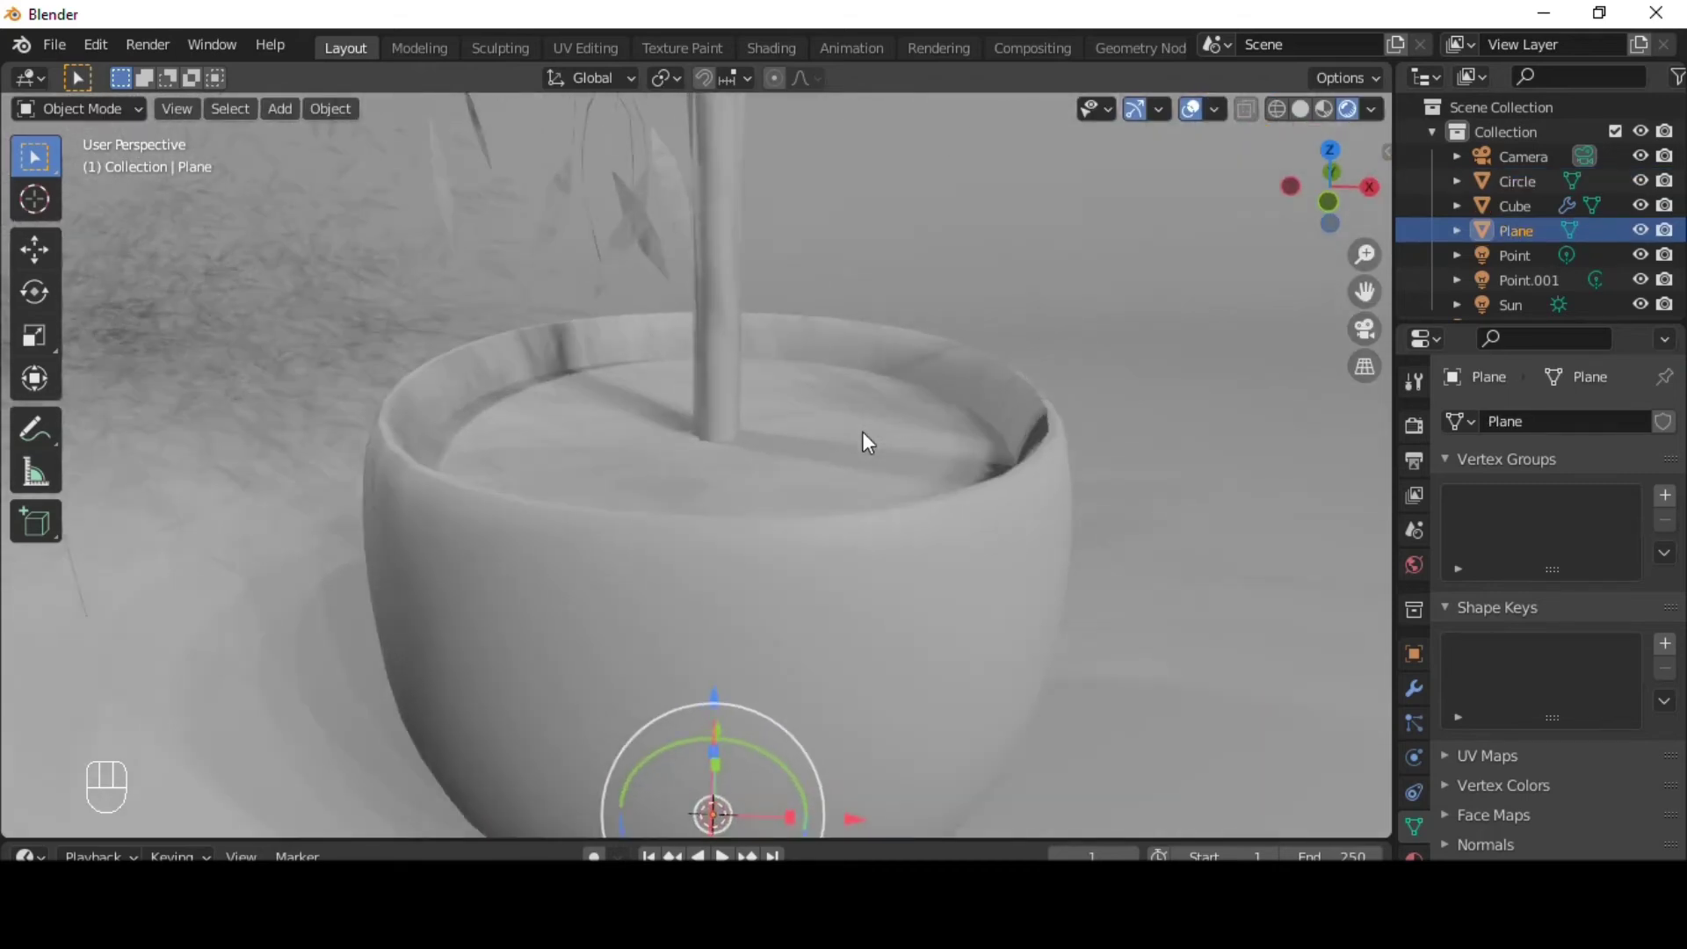
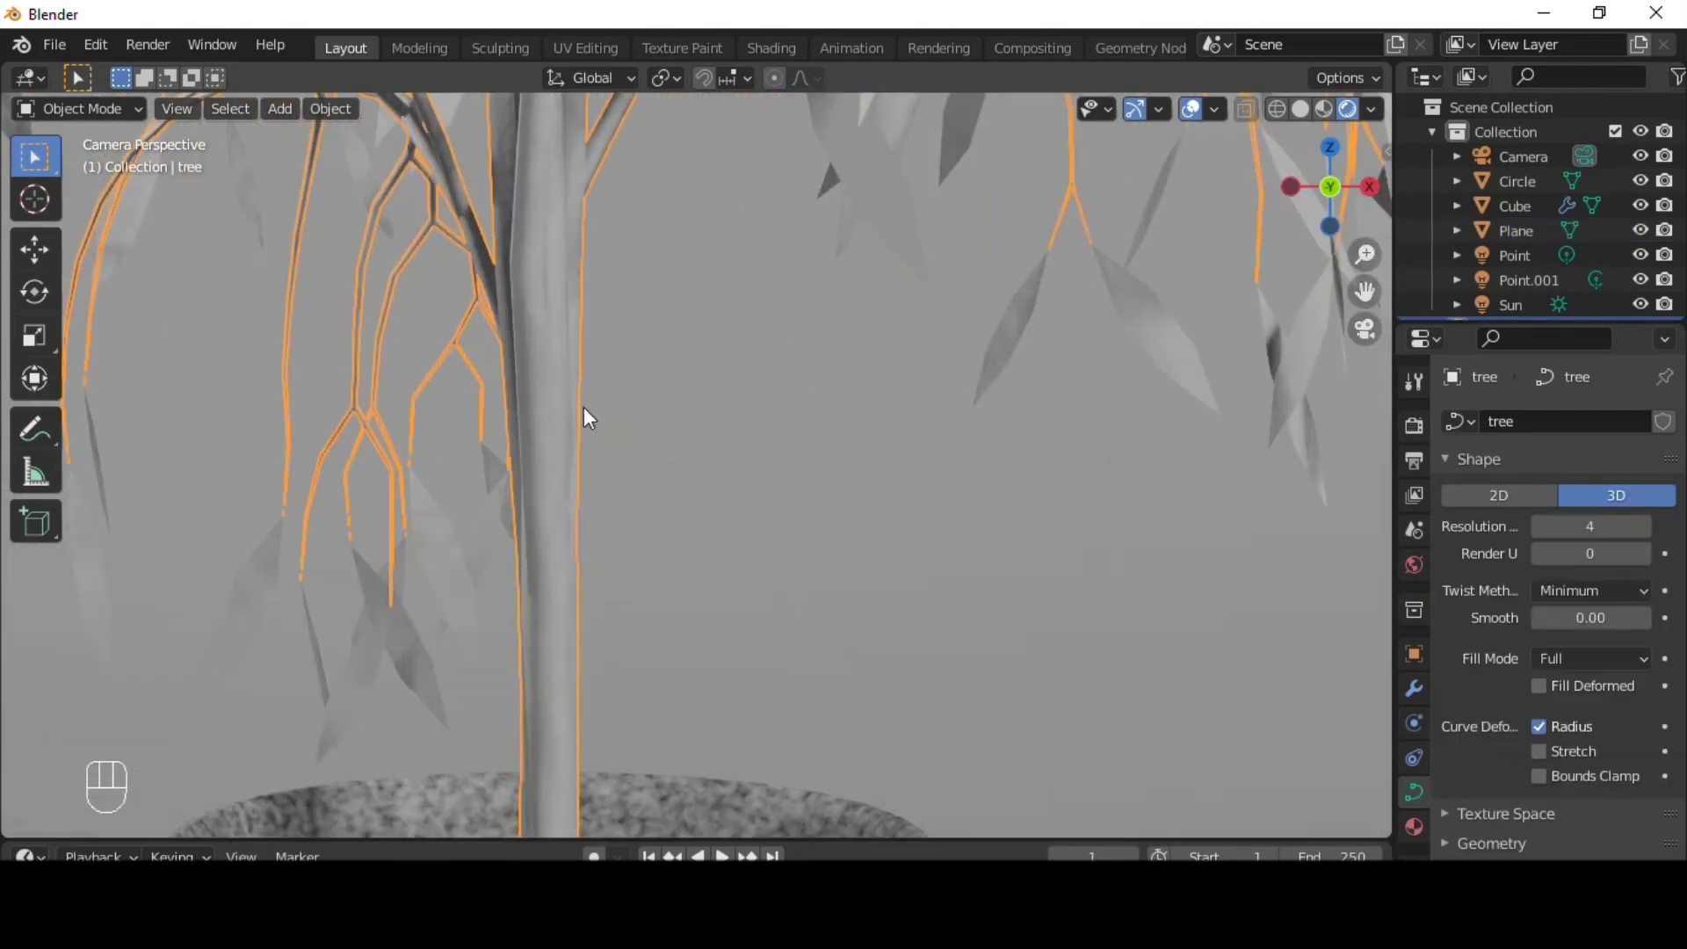
- Give the tree's branch curve a brown Base Color material
{"action": "key", "text": "ctrl+3"}
{"action": "left_click", "coordinate": [1420, 844]}
{"action": "left_click_drag", "start_coordinate": [1545, 533], "coordinate": [1588, 624]}
{"action": "left_click", "coordinate": [1640, 789]}
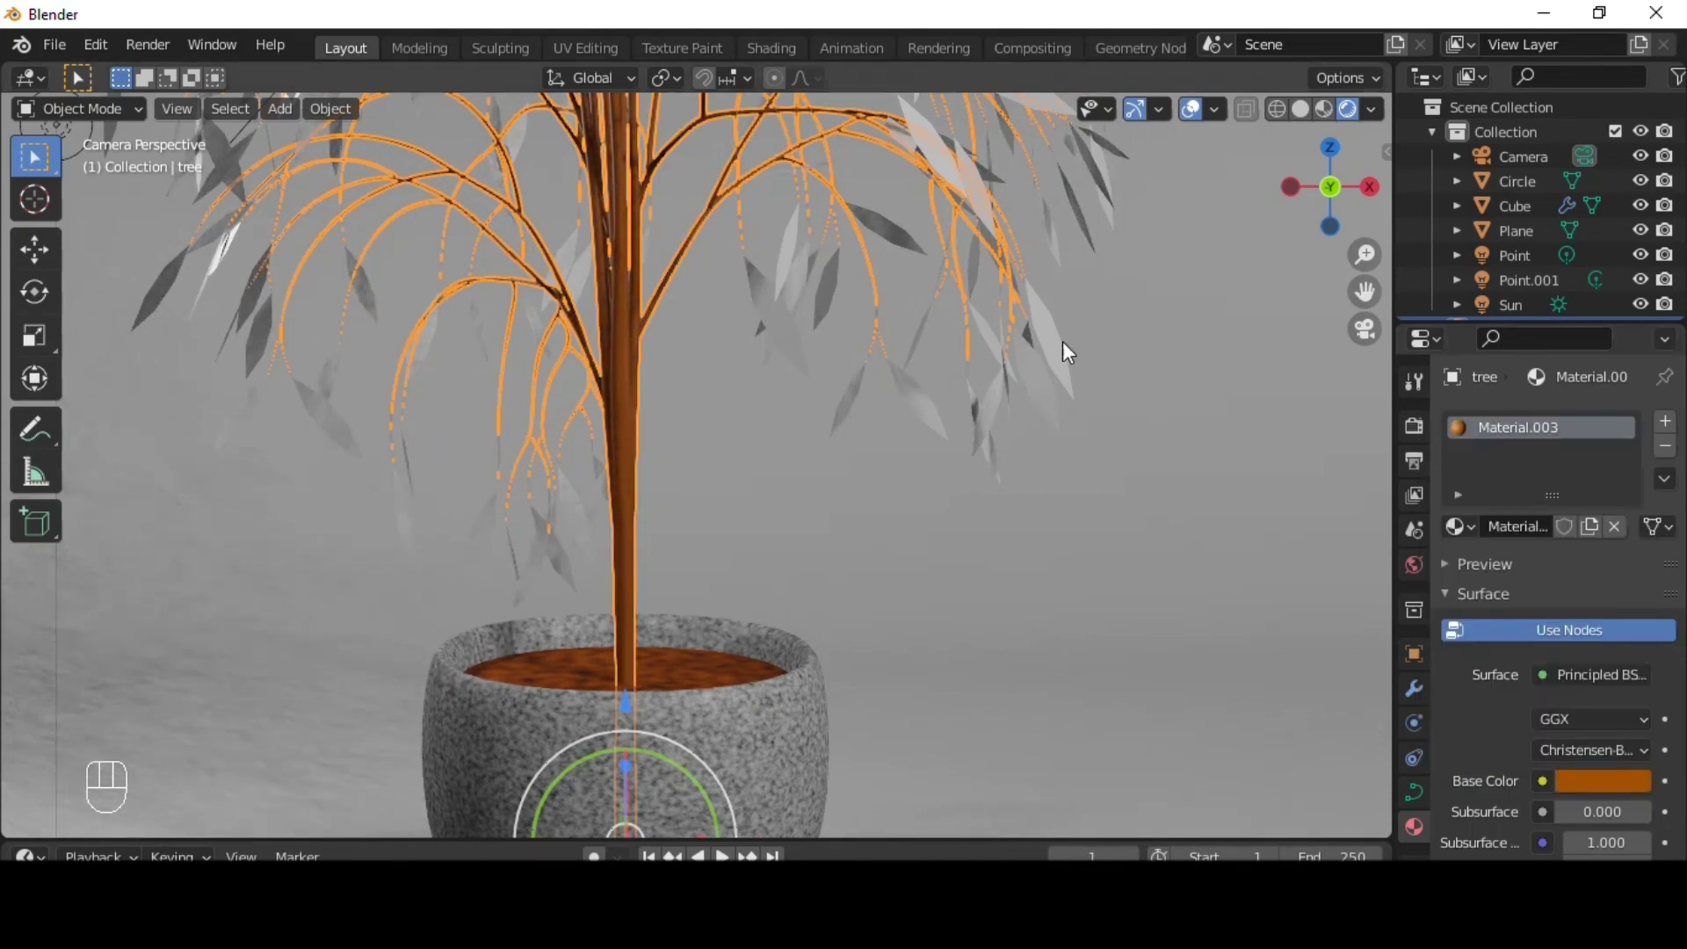
- Give the leaves a new material with a bright green Base Color from the HSV picker
{"action": "left_click", "coordinate": [1060, 353]}
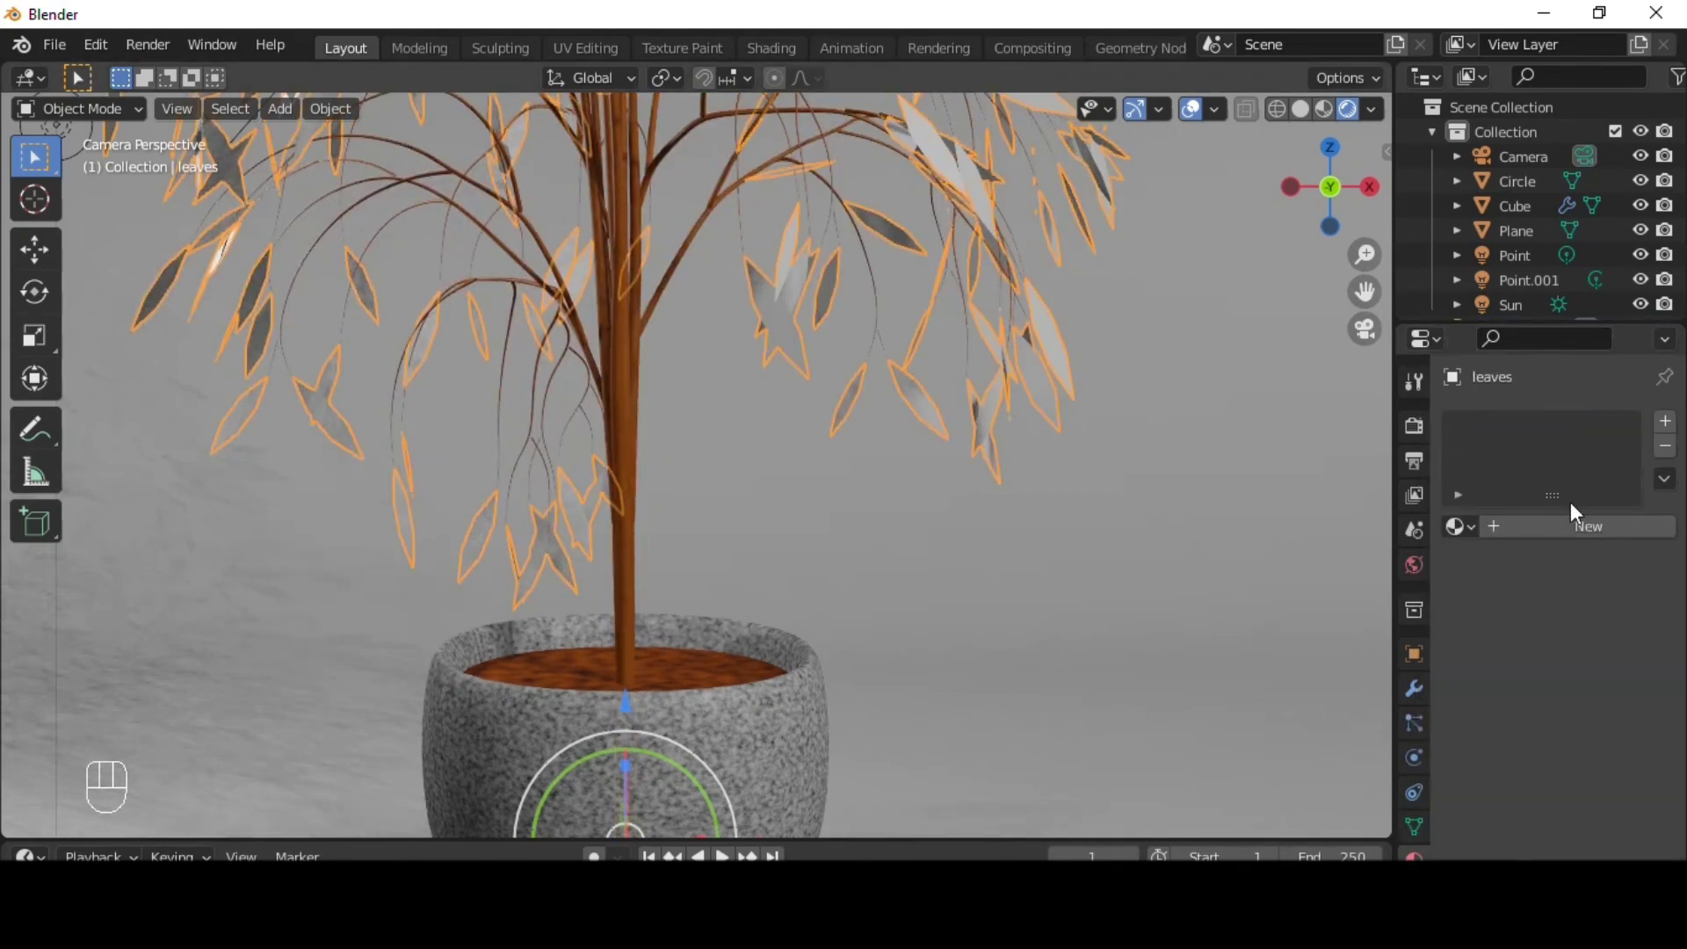
{"action": "left_click_drag", "start_coordinate": [1590, 538], "coordinate": [1599, 809]}
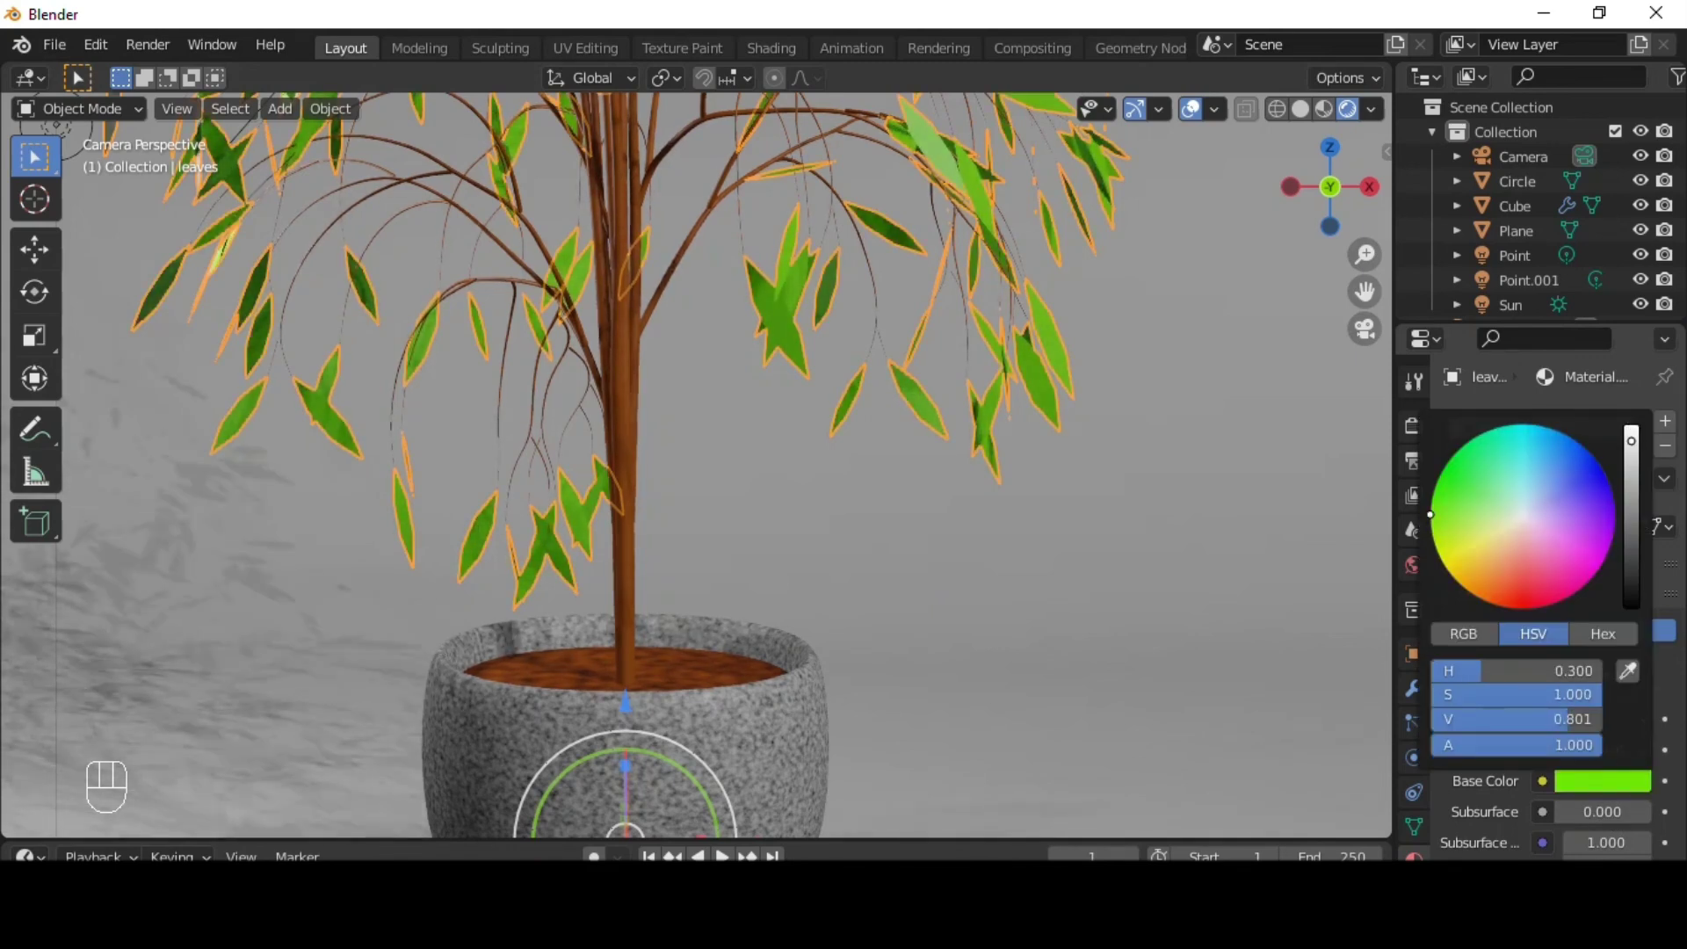
{"action": "left_click_drag", "start_coordinate": [904, 389], "coordinate": [1157, 396]}
{"action": "left_click_drag", "start_coordinate": [1031, 358], "coordinate": [1012, 351]}
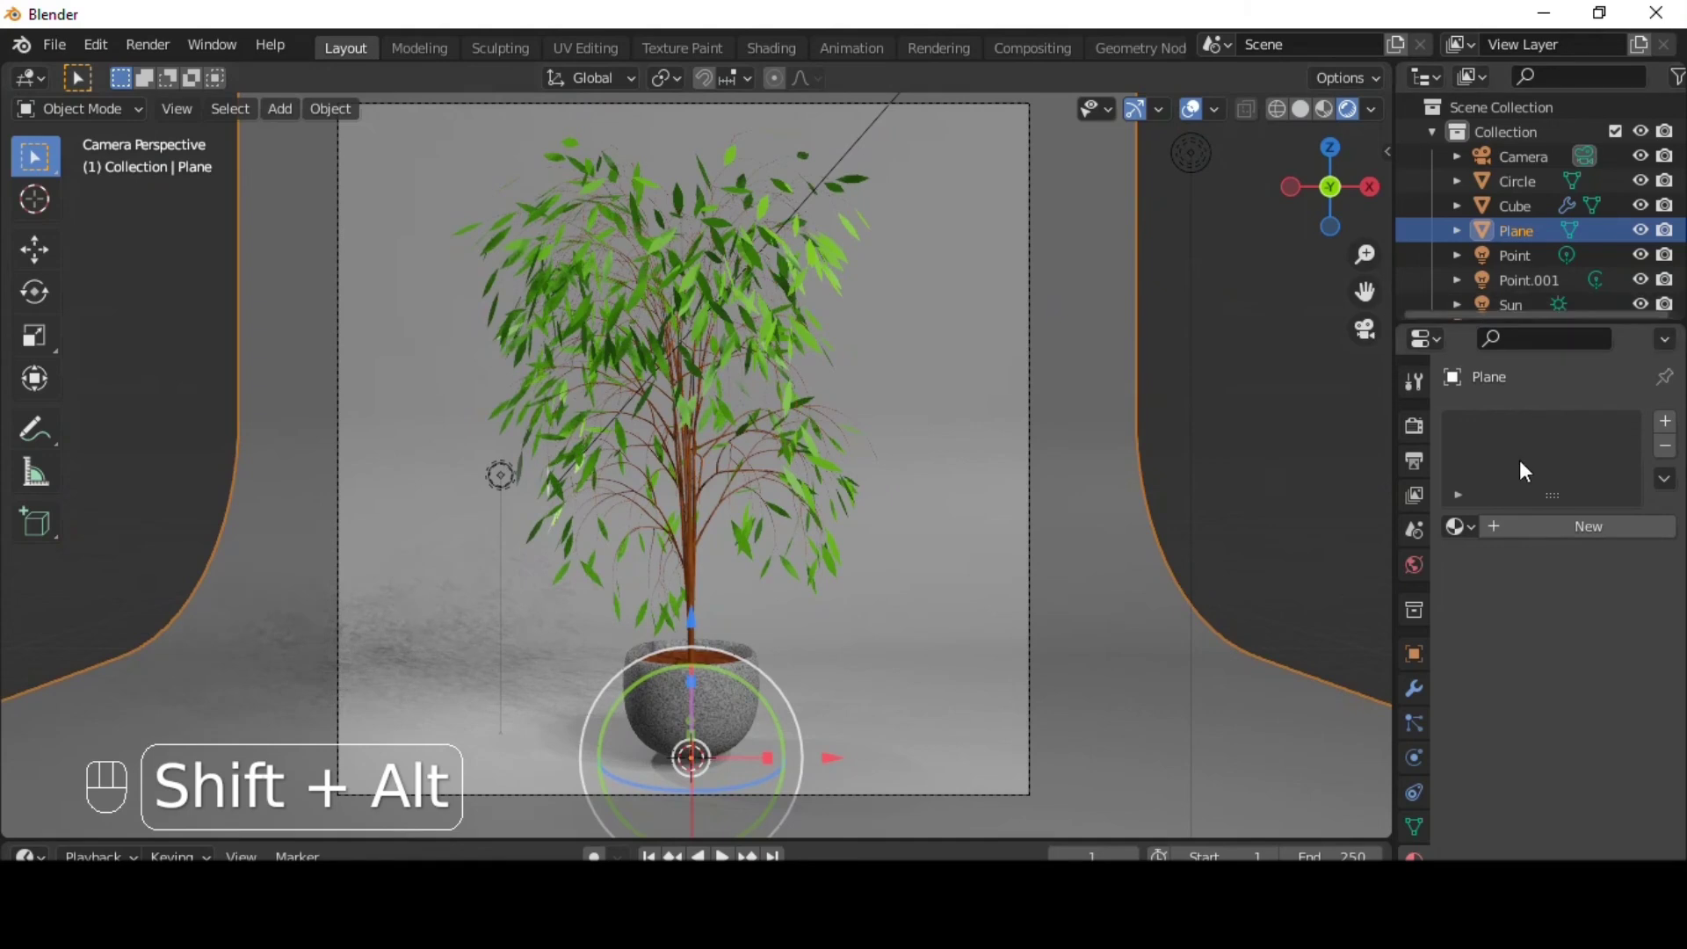
- Set the Render Engine to Cycles on GPU with denoising and preview in Rendered shading
{"action": "left_click_drag", "start_coordinate": [1558, 426], "coordinate": [1101, 438]}
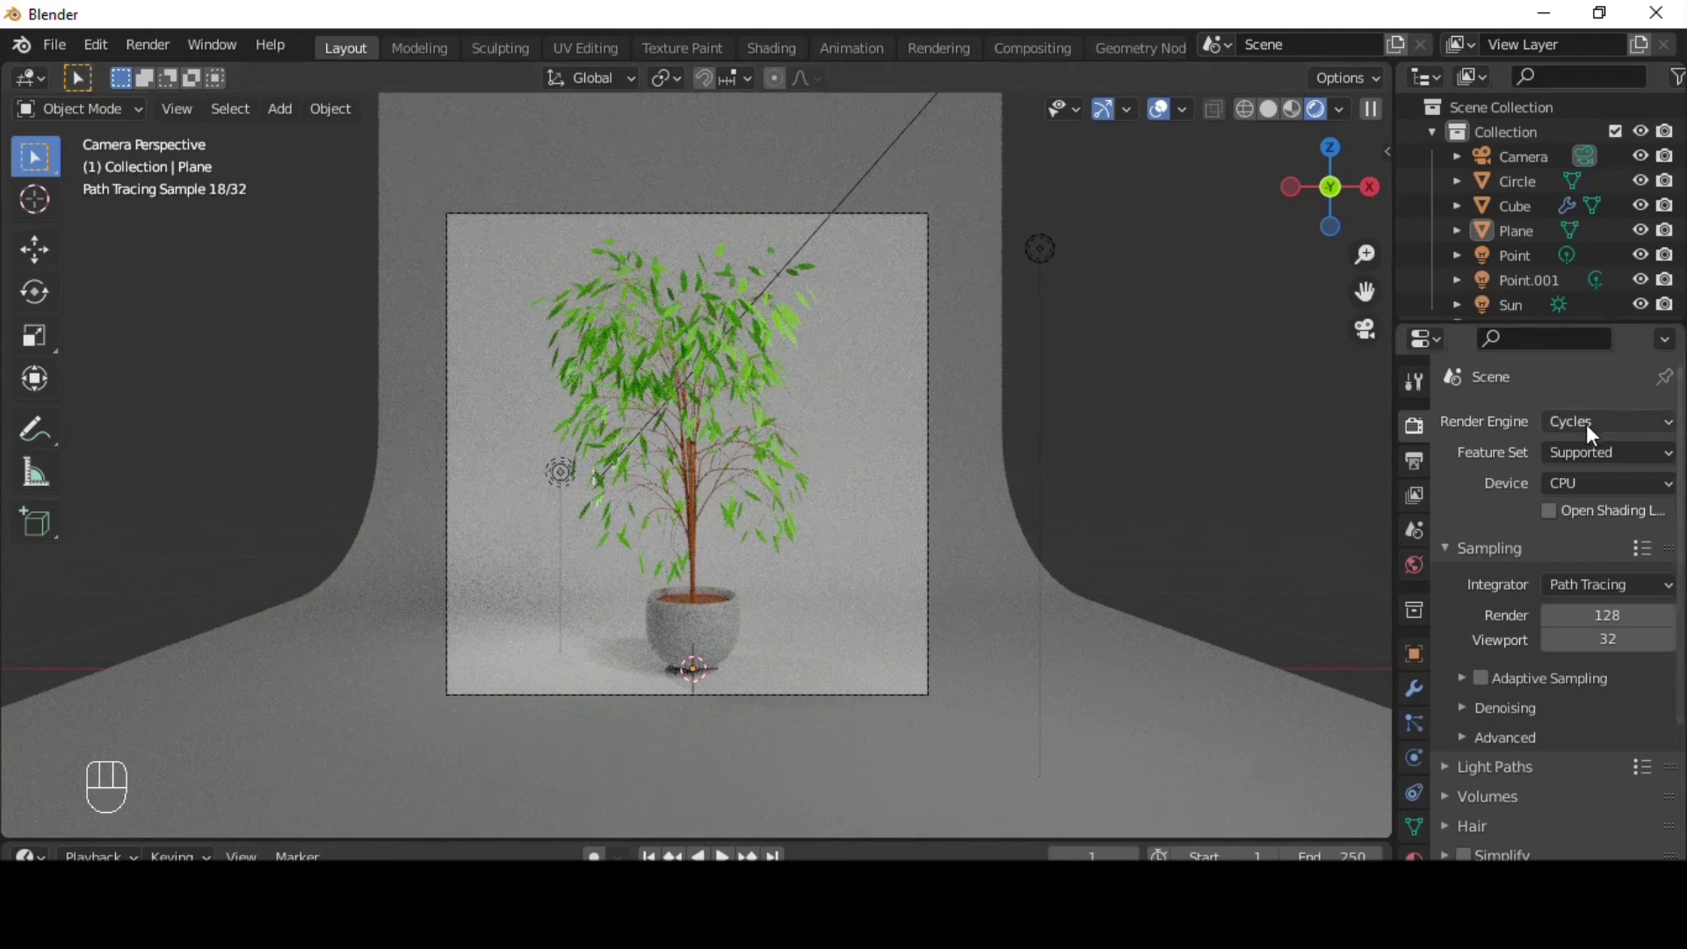
{"action": "left_click_drag", "start_coordinate": [1601, 494], "coordinate": [1602, 549]}
- Set the Color Management Look to High Contrast and start the final camera render
{"action": "left_click", "coordinate": [1464, 682]}
{"action": "left_click", "coordinate": [1633, 728]}
{"action": "left_click", "coordinate": [1678, 796]}
{"action": "left_click", "coordinate": [1497, 740]}
{"action": "left_click", "coordinate": [1605, 736]}
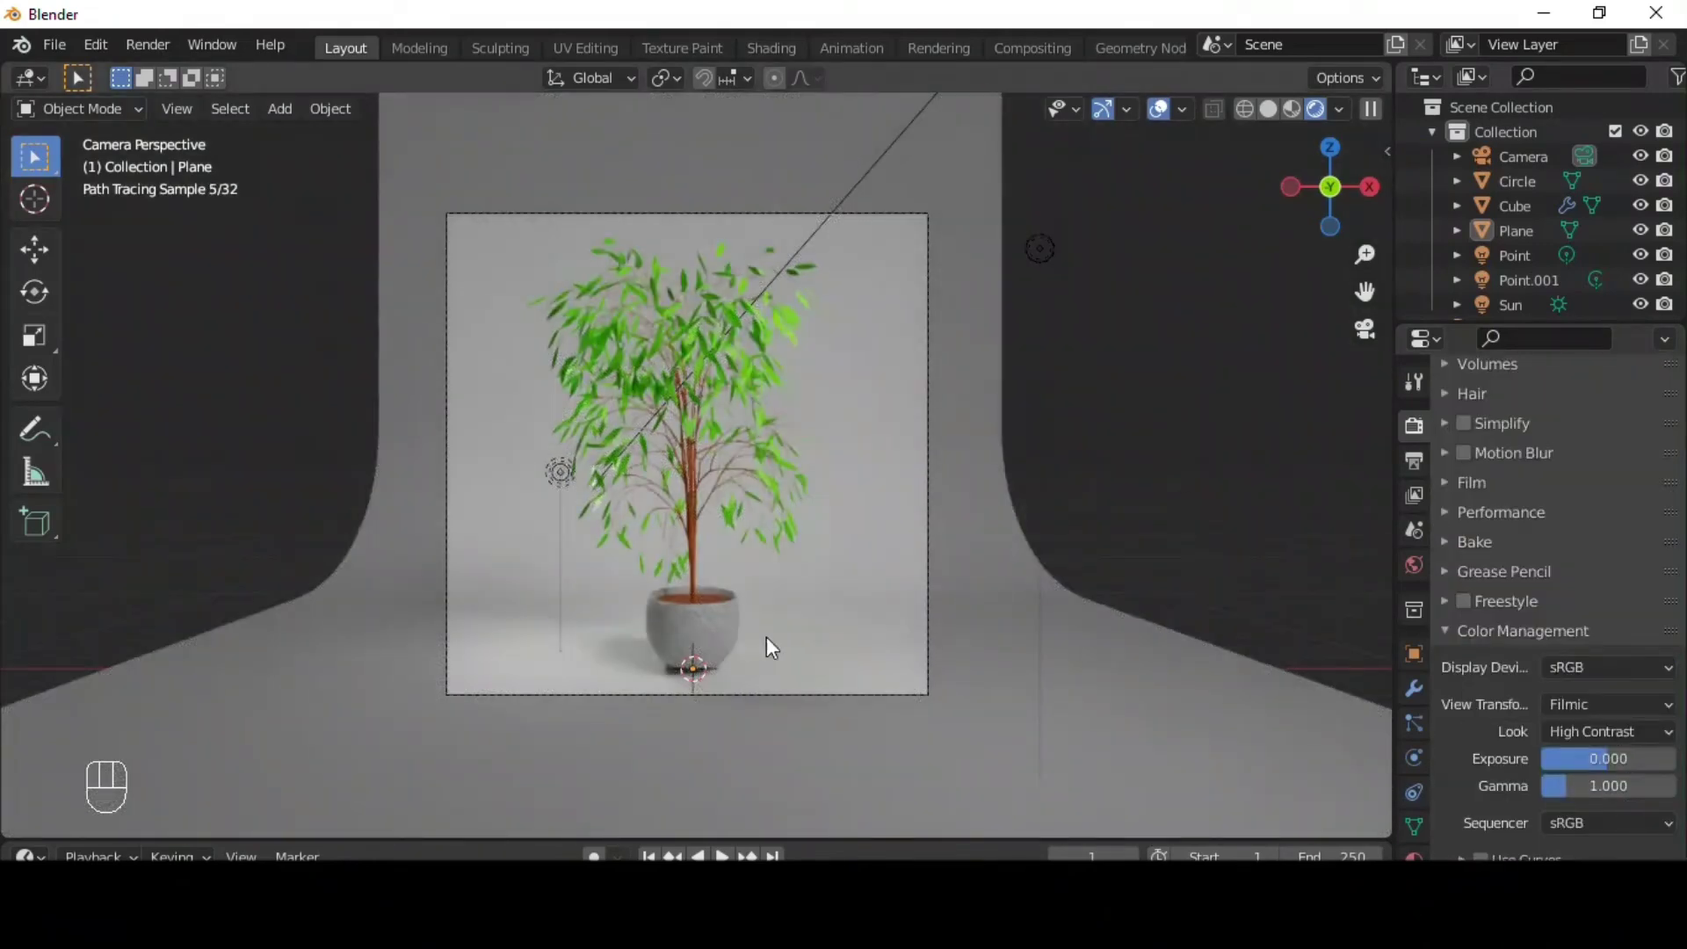
{"action": "left_click", "coordinate": [1207, 461]}
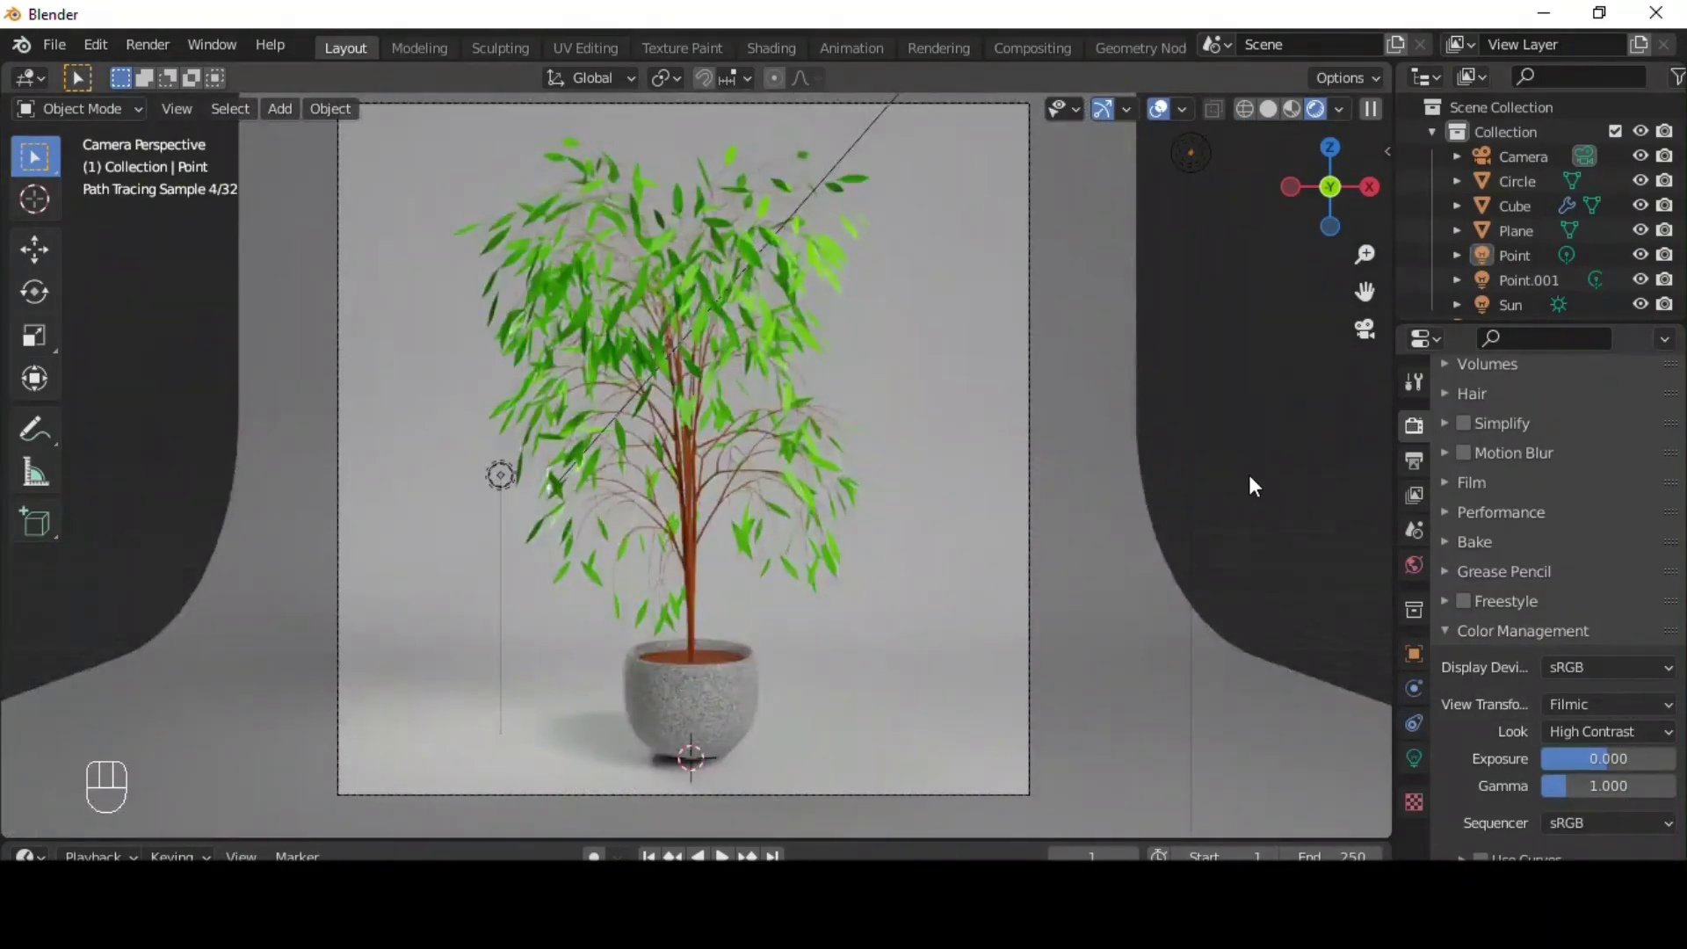